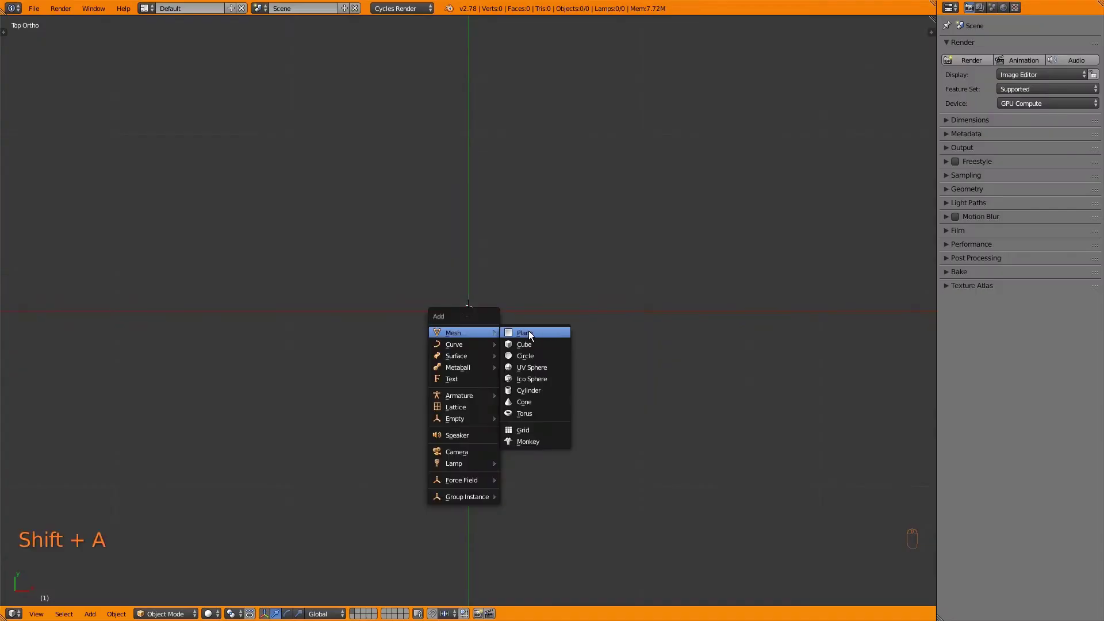
- Add a plane, tilt it on two axes and raise it above the cube
key("z")
key("shift+a")
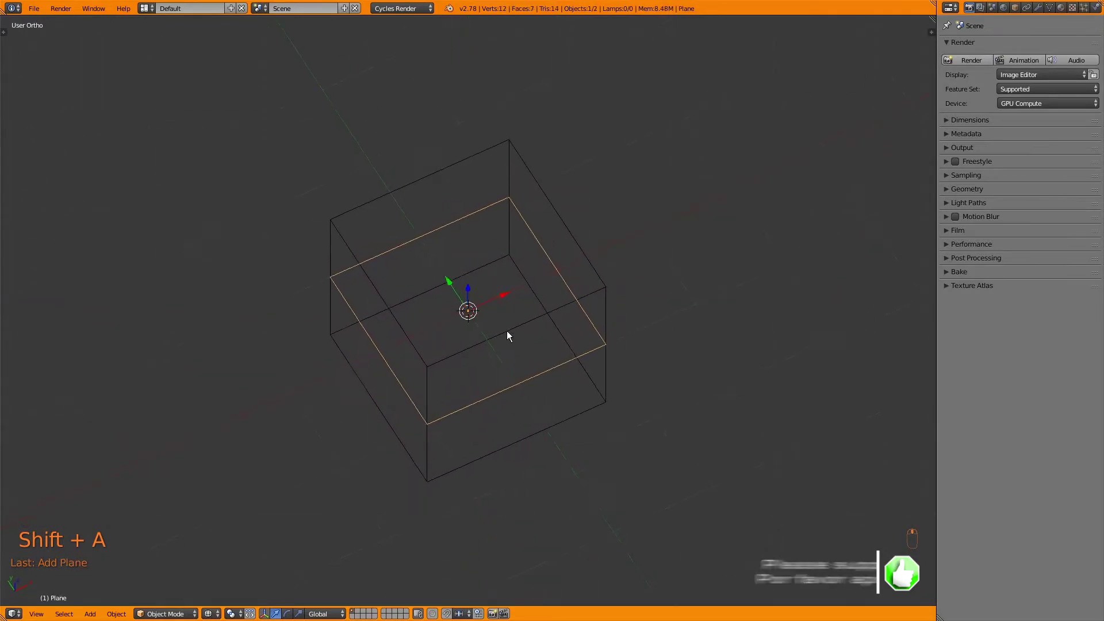
key("t")
key("t")
key("g")
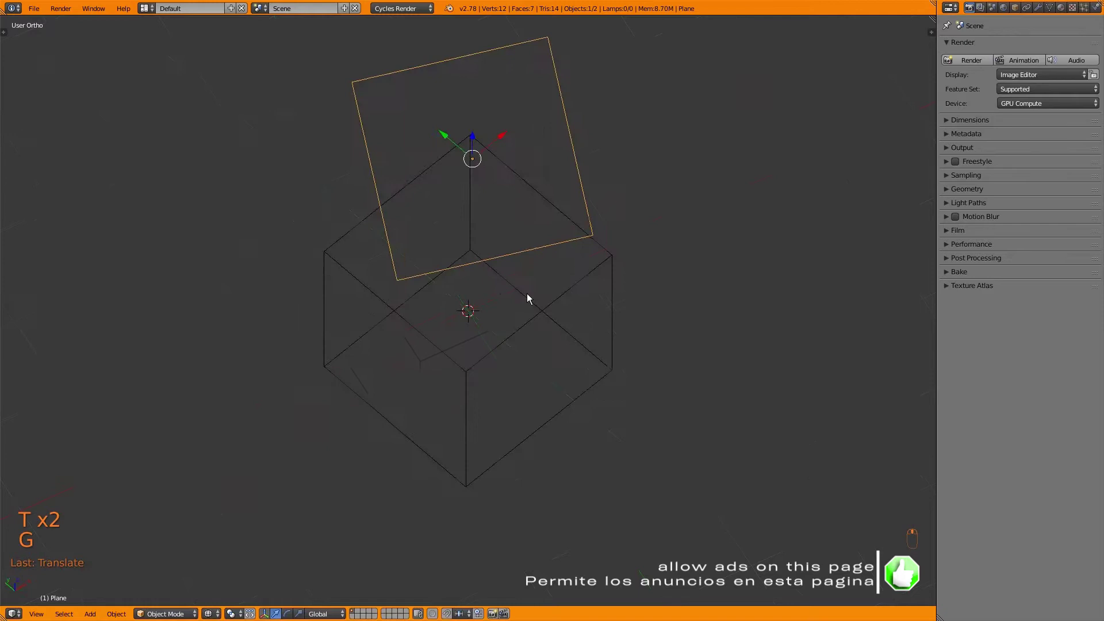
key("n")
key("n")
- Edit the cube, split the viewport and Knife Project the plane's outline onto it with Cut Through
key("Tab")
key("space")
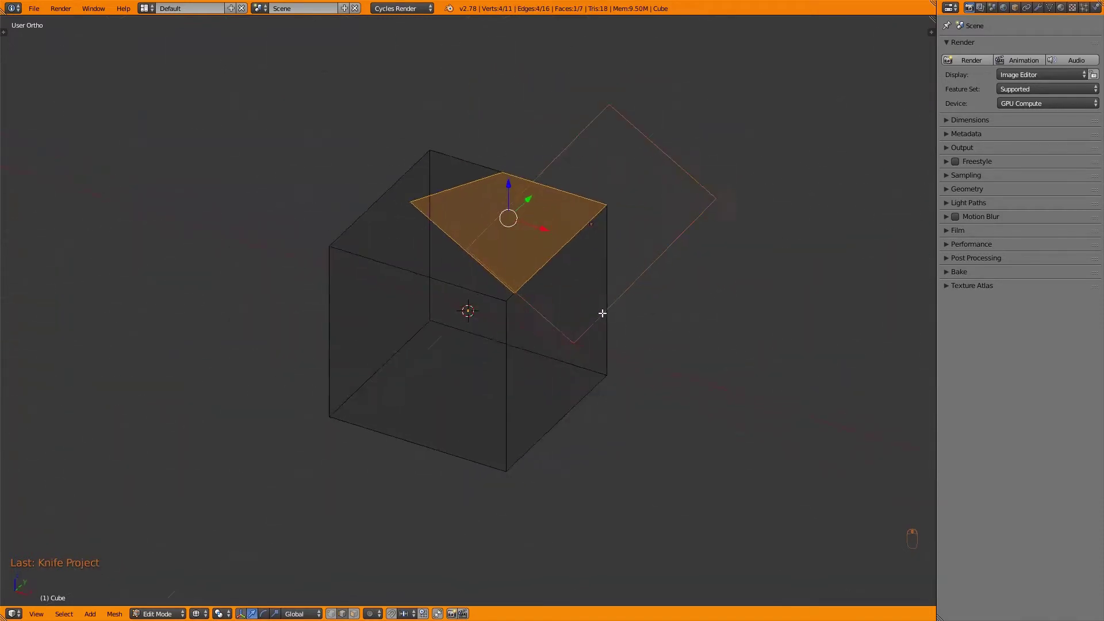
key("t")
key("t")
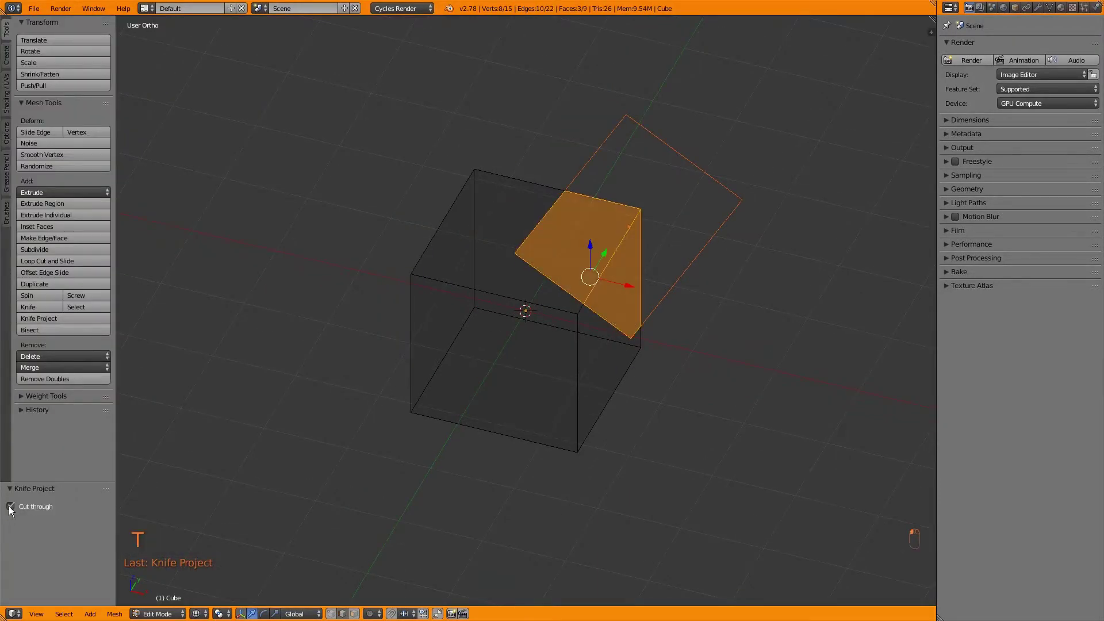
key("t")
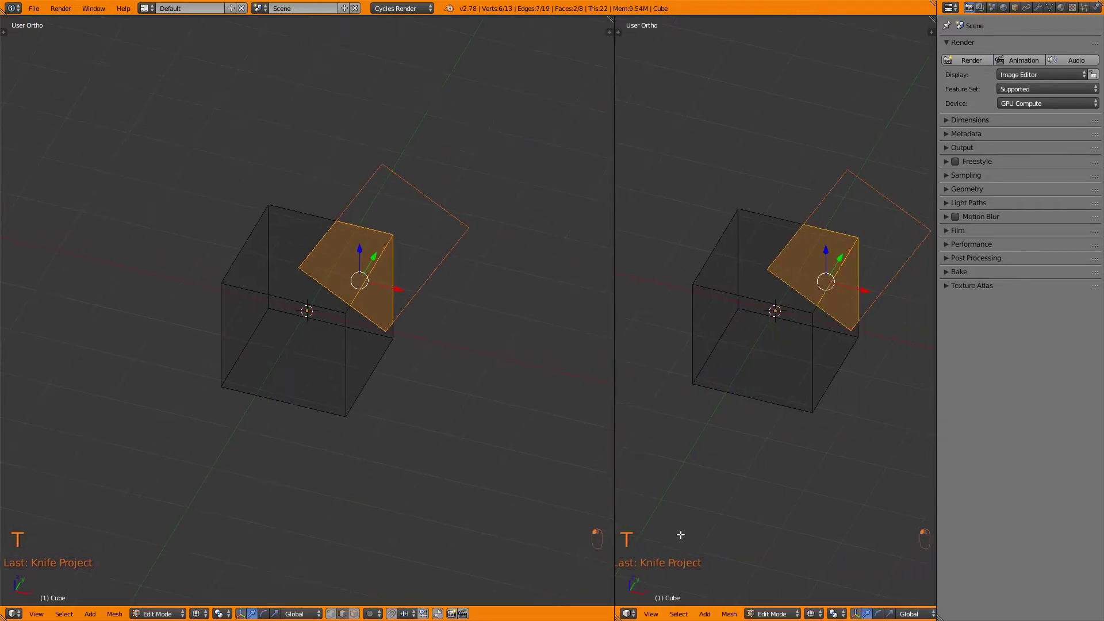
key("z")
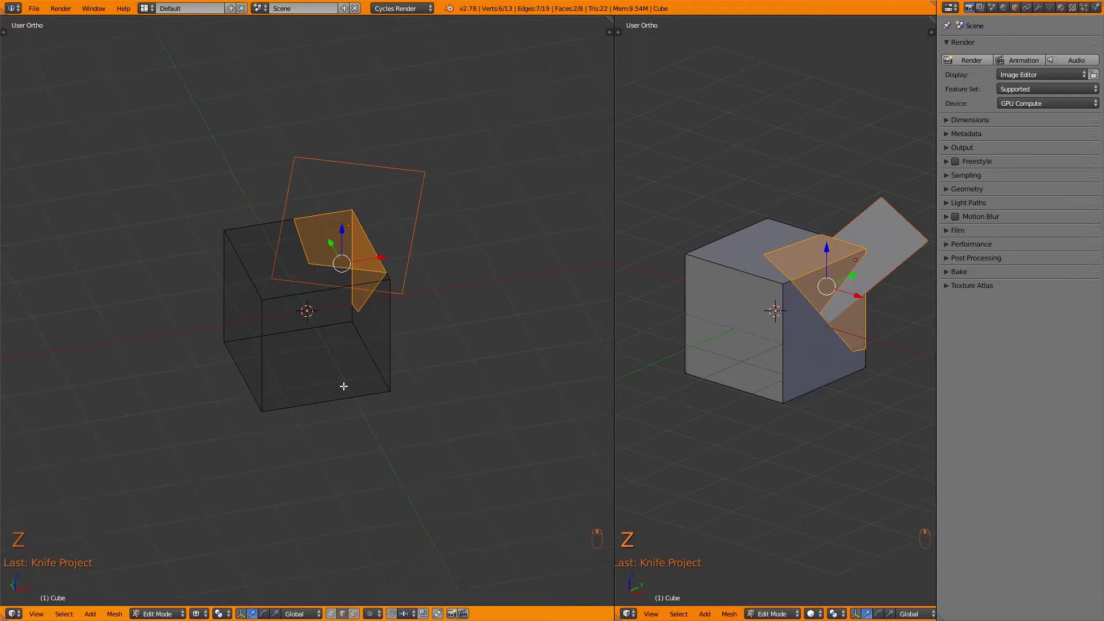
key("F6")
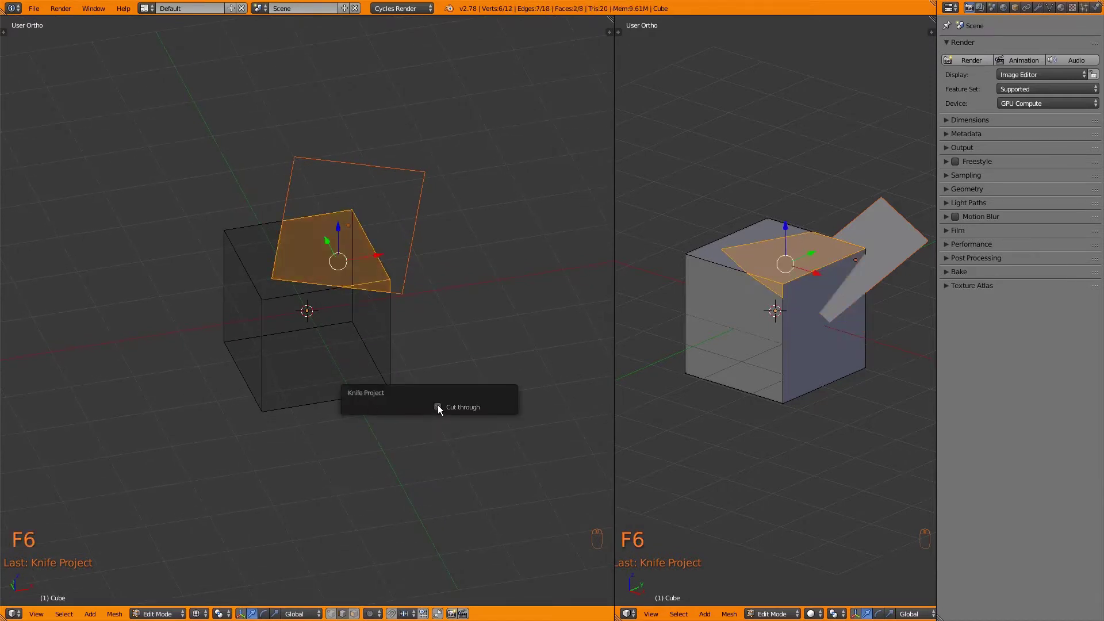
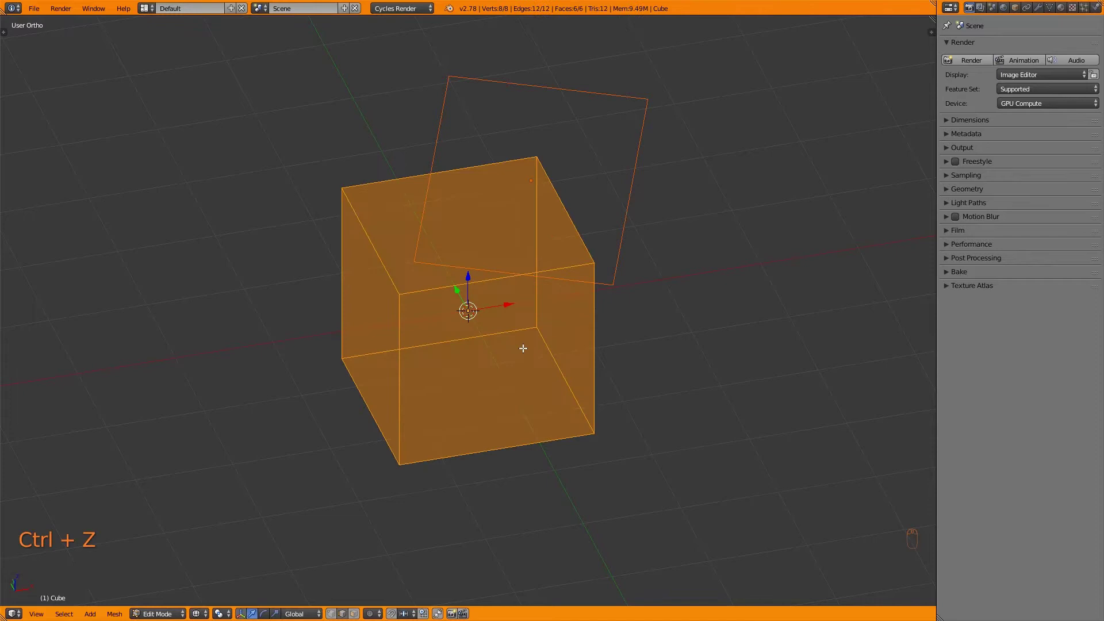
- Delete the plane and return to editing the plain cube in solid shading
key("Tab")
key("x")
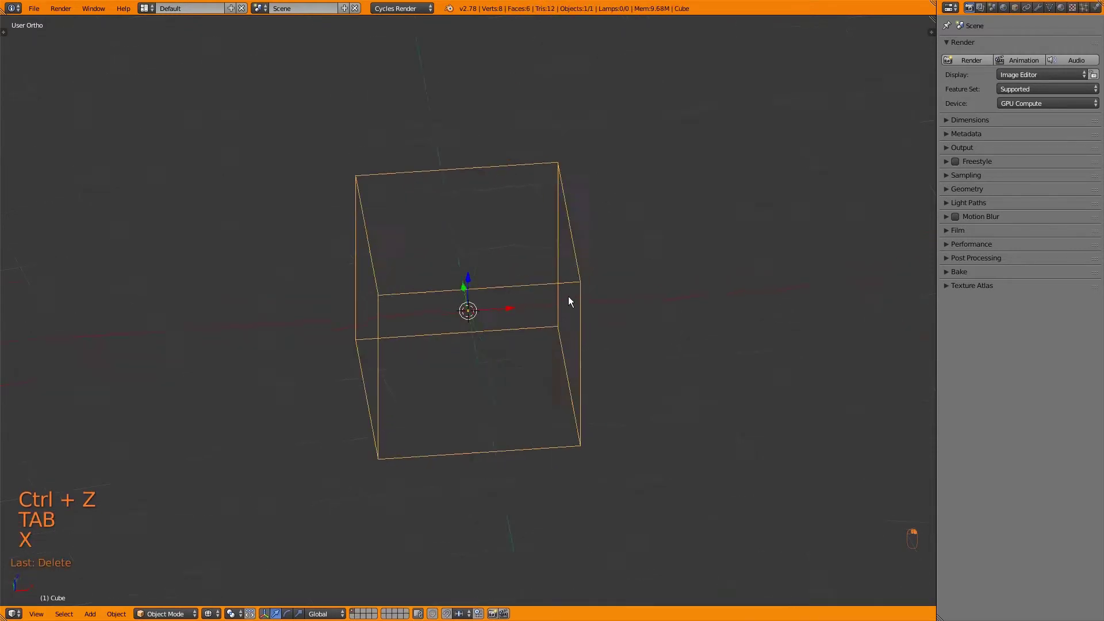
key("Tab")
key("z")
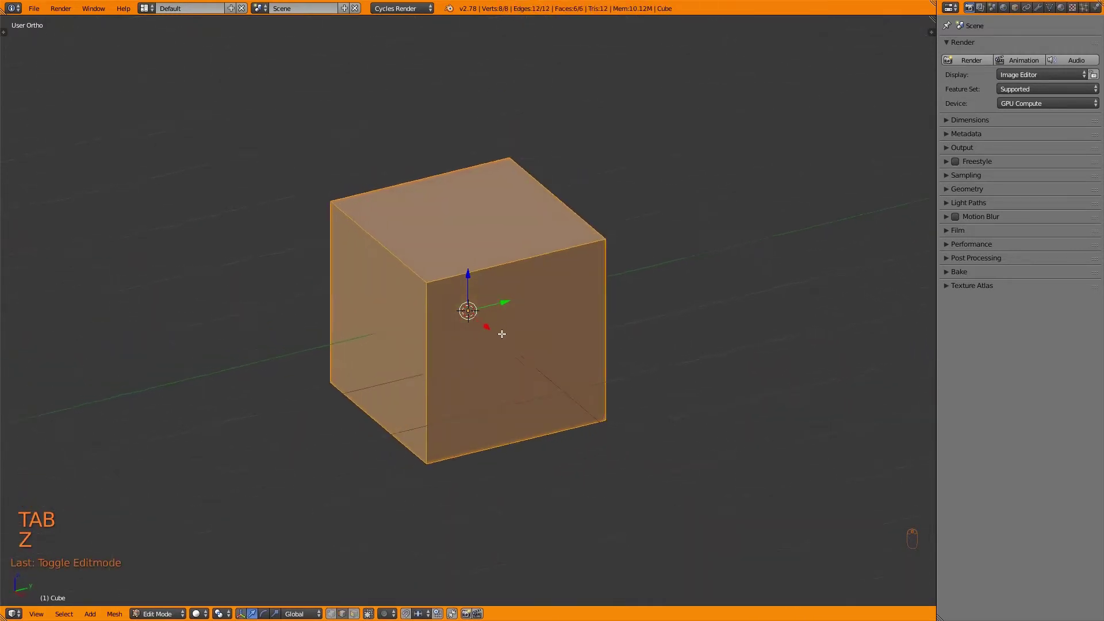
key("ctrl+Tab")
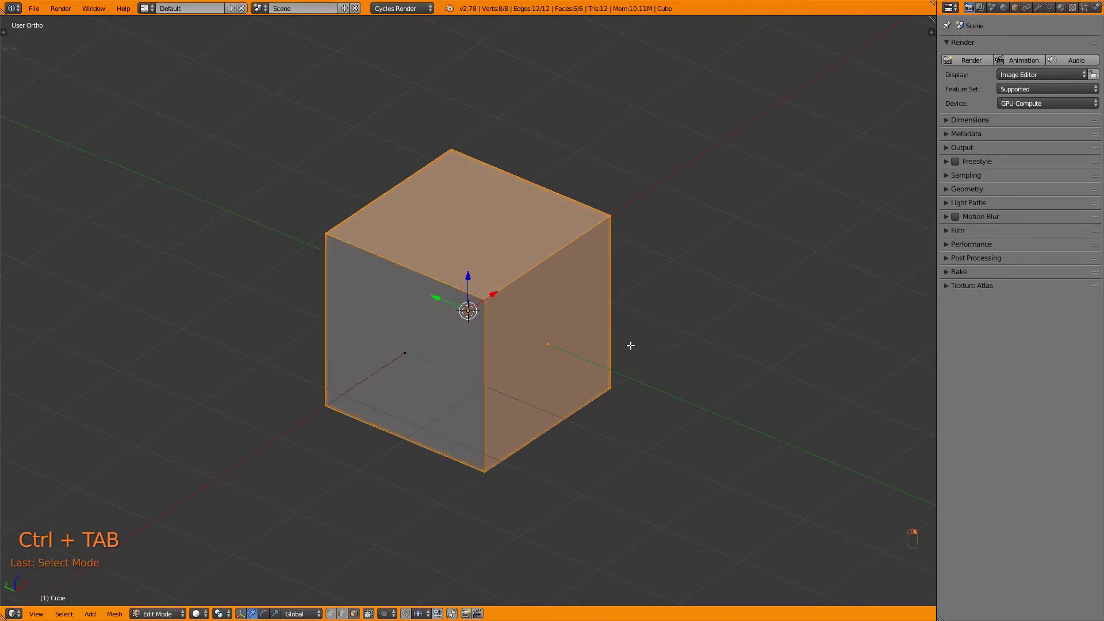
- Inset two adjoining cube faces with Outset on, thickness 0.3531 and depth -0.0271
key("i")
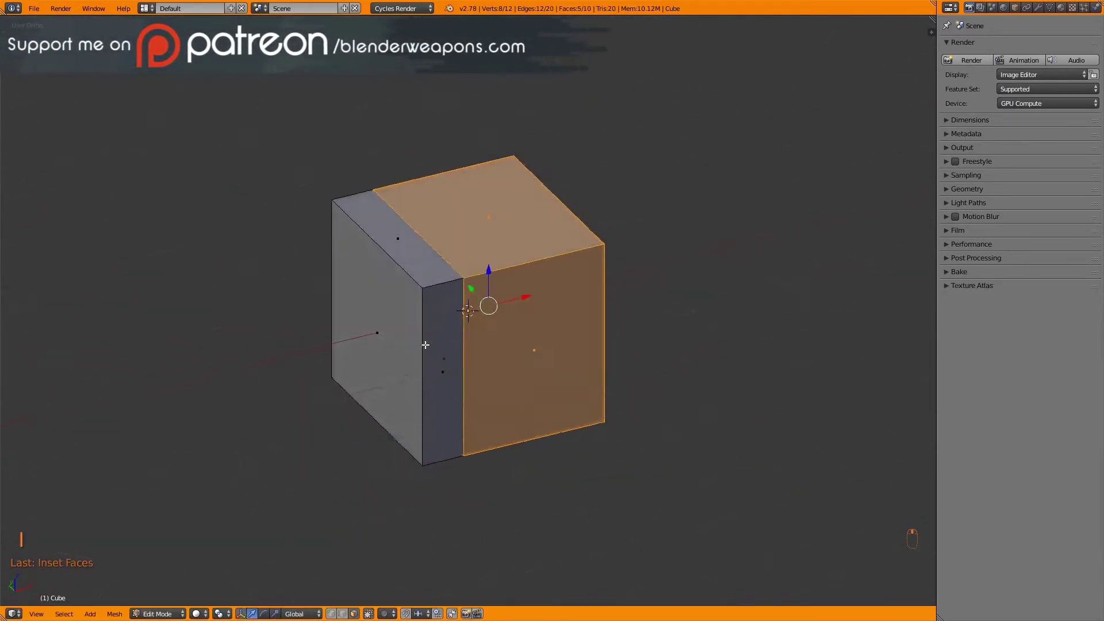
key("t")
left_click(21, 561)
key("t")
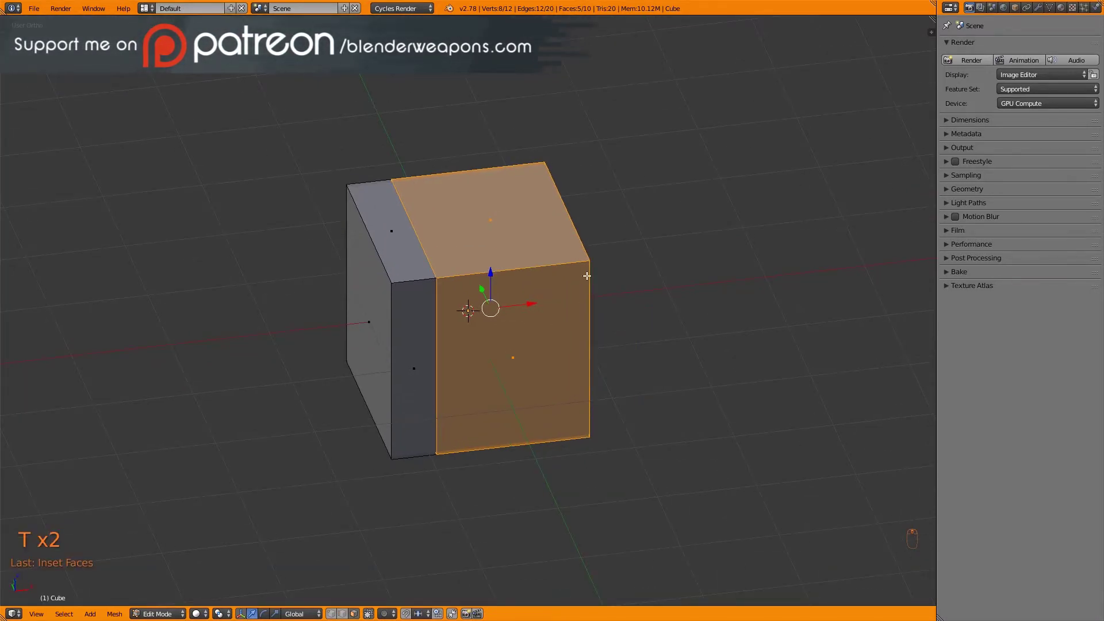
key("F6")
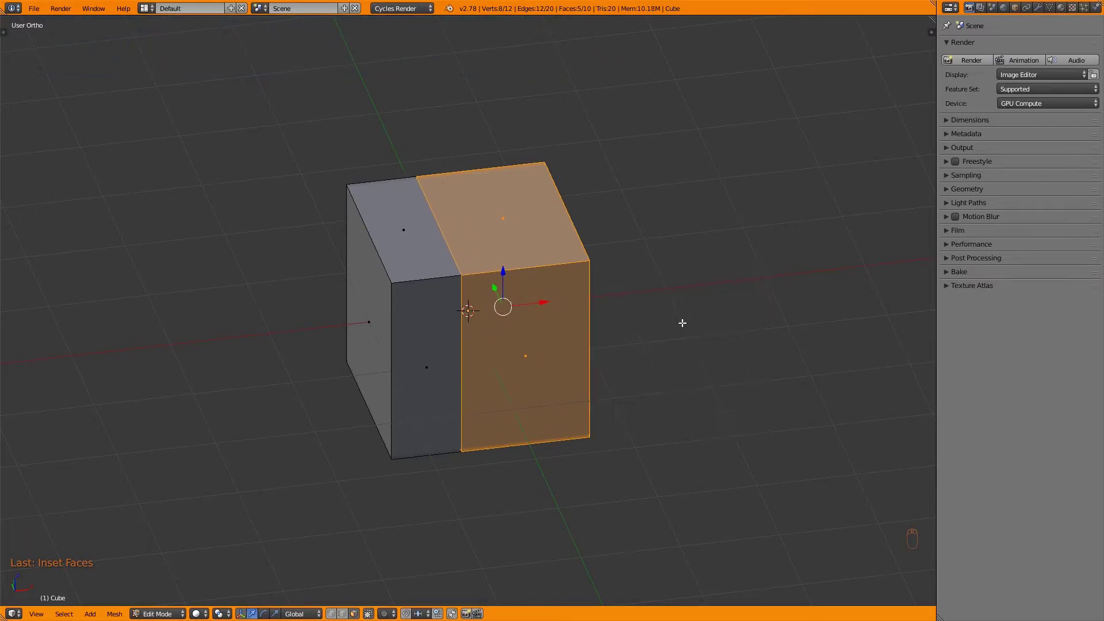
- Confirm the outward inset and bring the faceted shape back into mesh editing
key("F6")
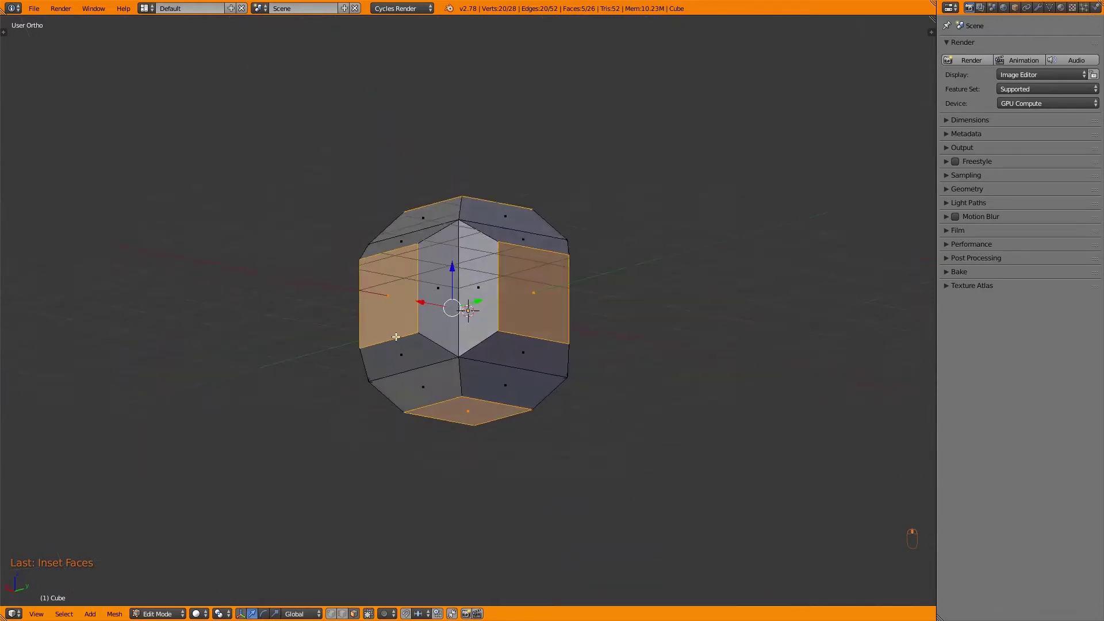
key("Tab")
key("z")
key("z")
key("Tab")
- Select every face of the bevelled shape and inset them individually into grooved panels
key("a")
key("a")
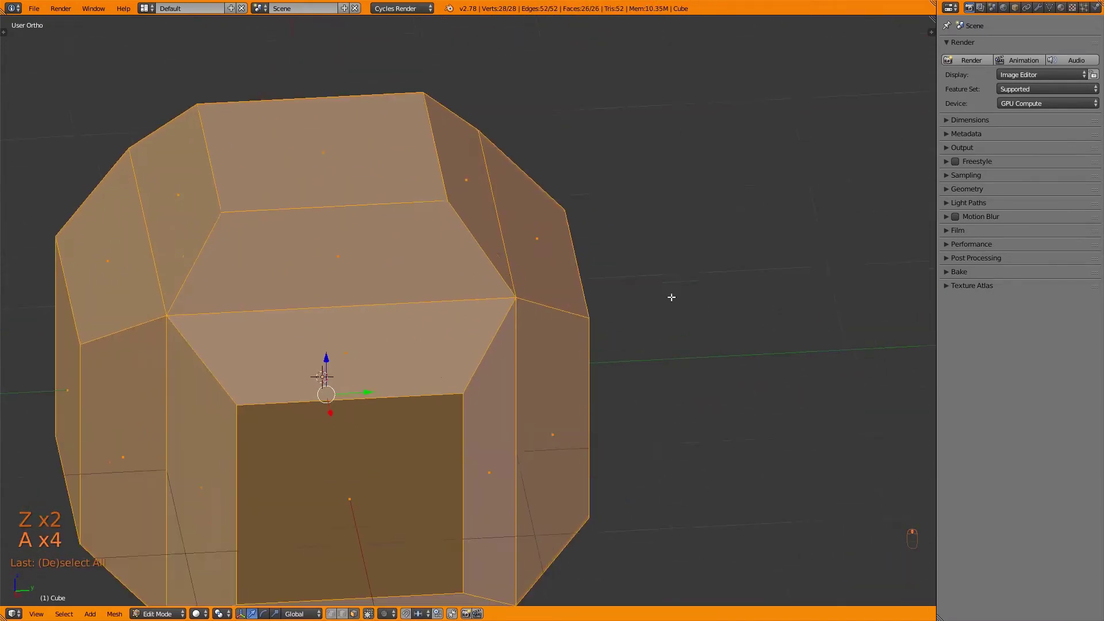
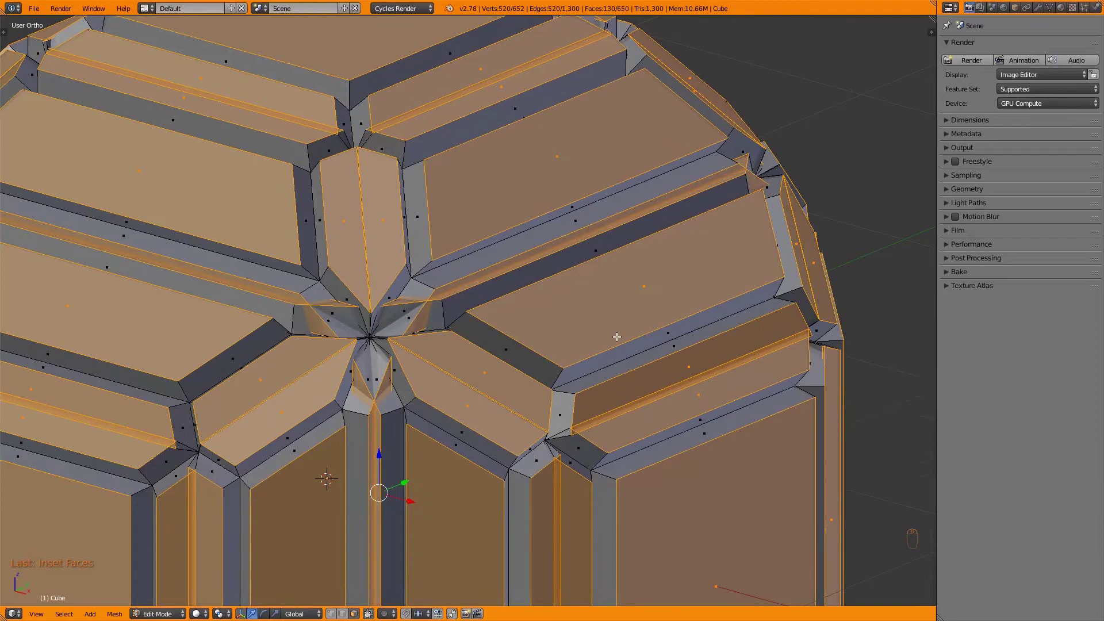
key("F6")
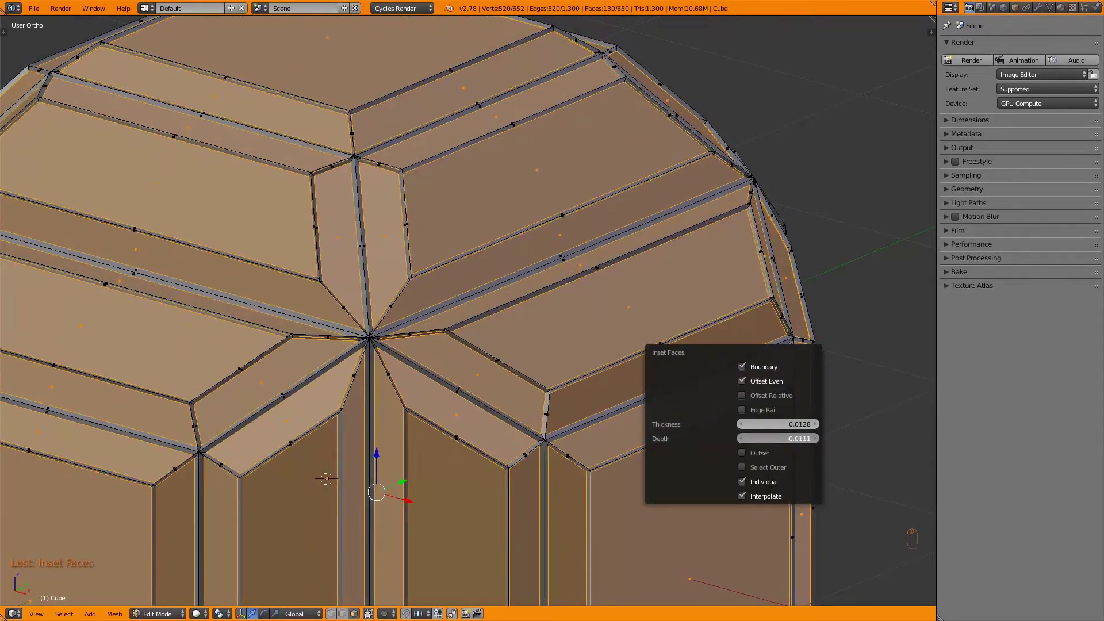
- Switch to top view and set up the scene with two plain cubes side by side
key("Tab")
key("KP_7")
key("x")
key("shift+a")
- Give each face of the left cube a thin individual inset border
key("shift+d")
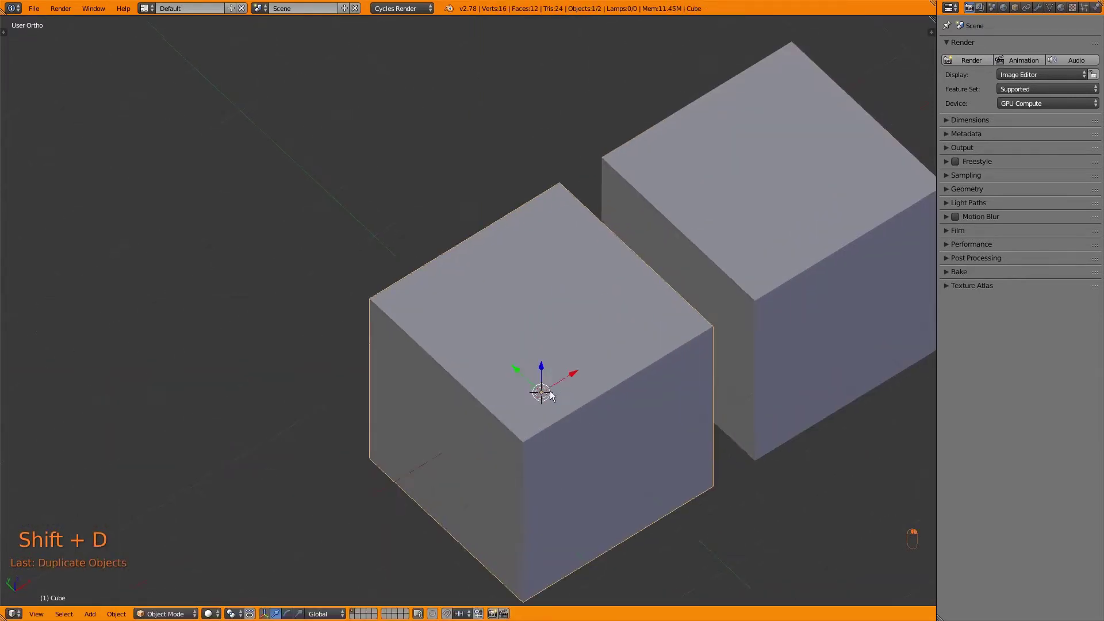
key("Tab")
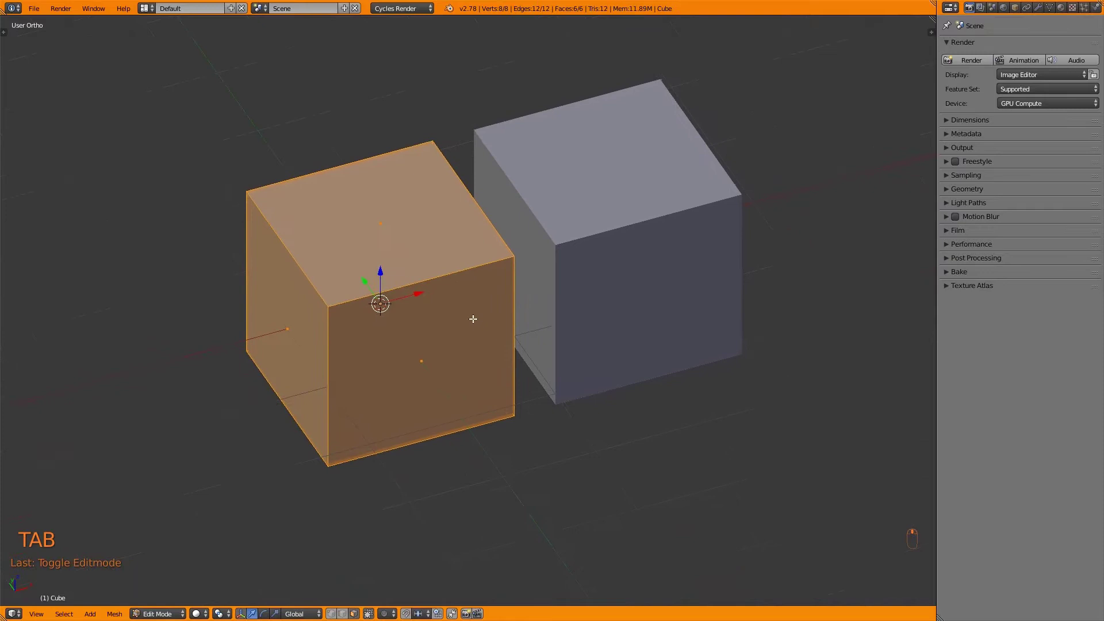
key("i")
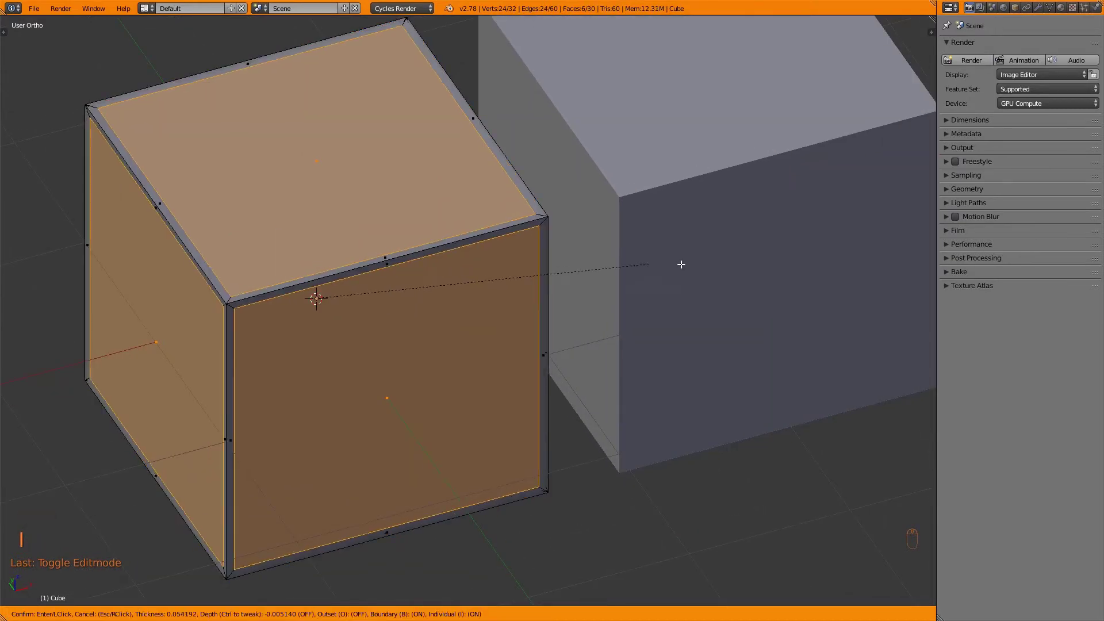
key("F6")
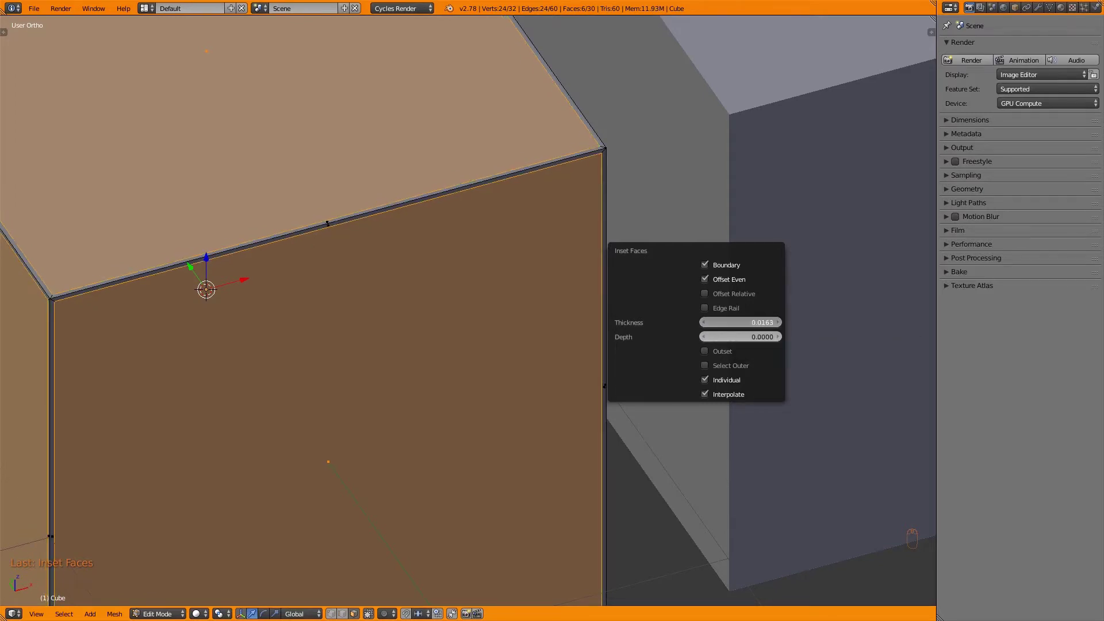
key("Tab")
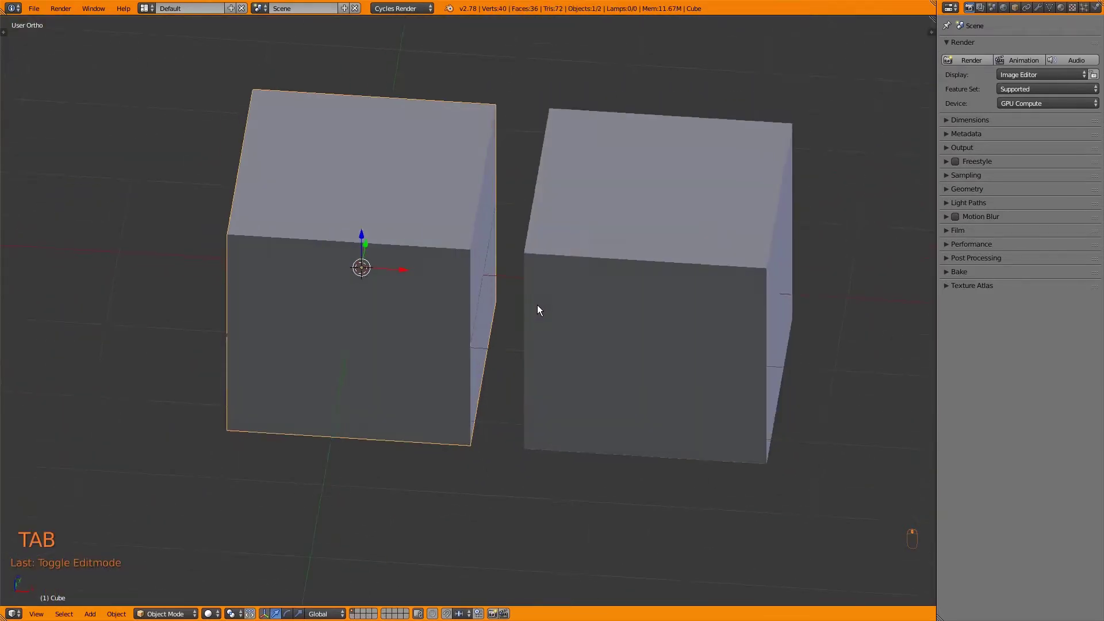
- Orbit around the pair and Shade Smooth the right-hand cube
left_click_drag(598, 235, 155, 218)
key("t")
left_click_drag(460, 228, 460, 228)
key("t")
key("a")
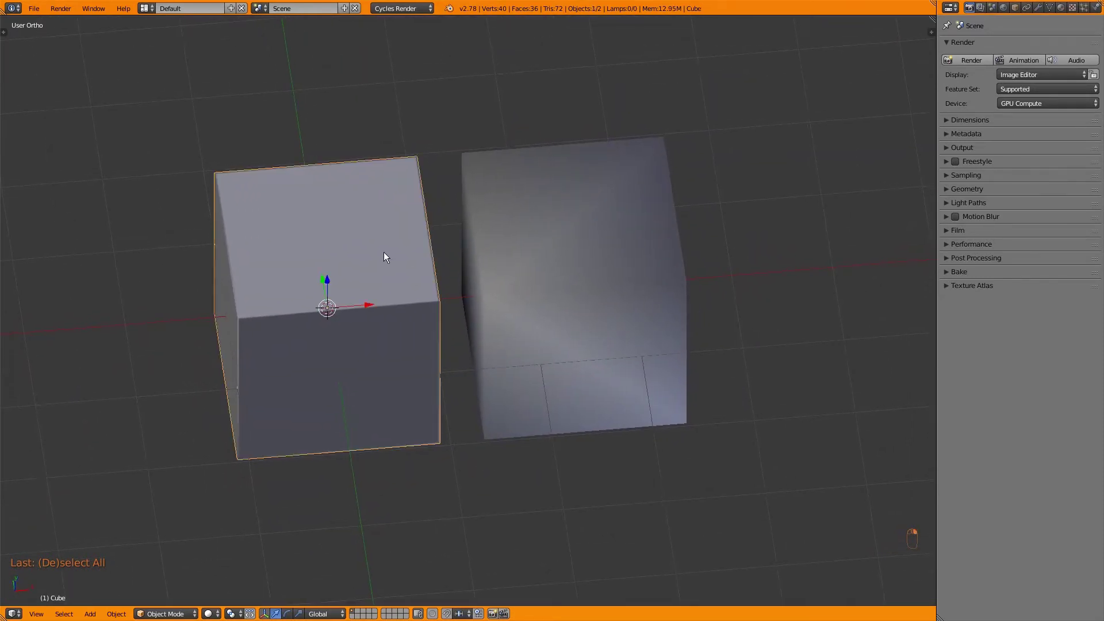
- Inset the cube's top face and extrude it into a small raised block
key("Tab")
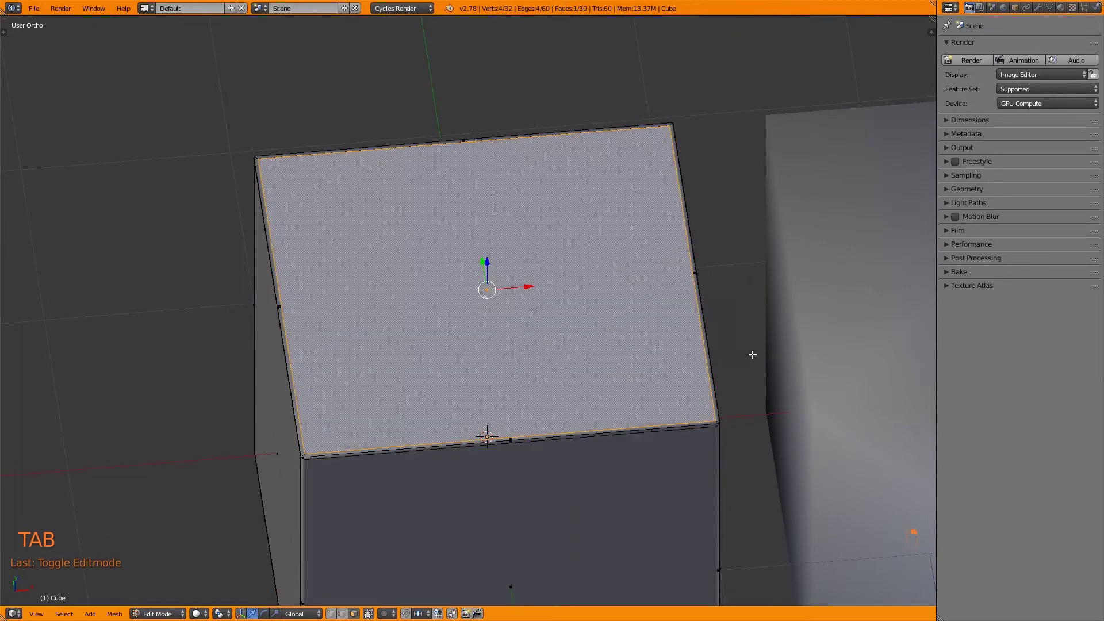
key("i")
key("e")
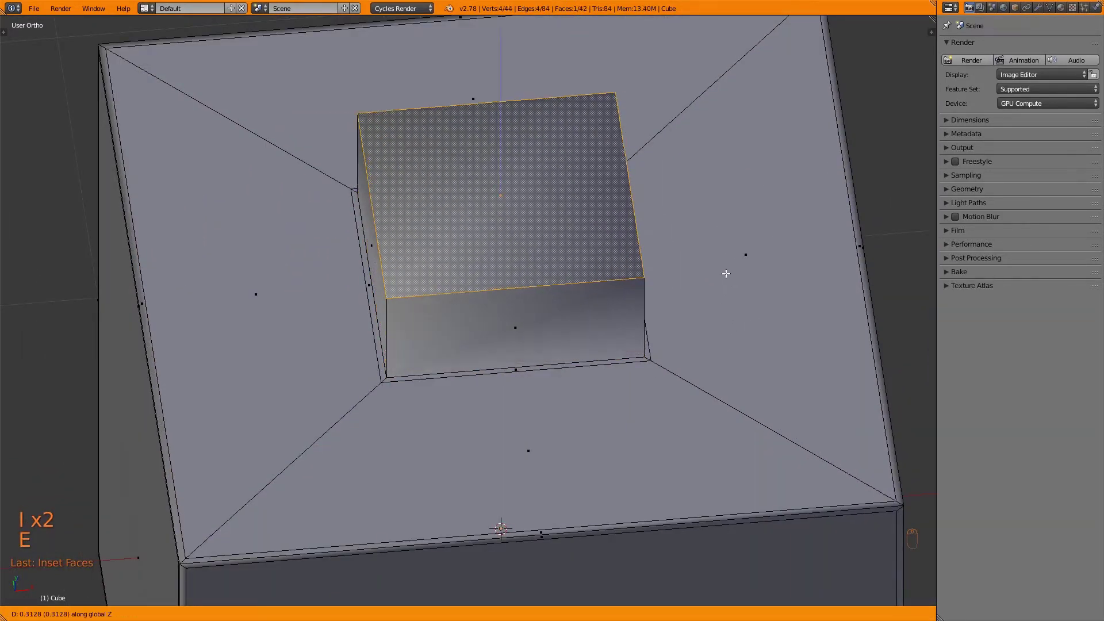
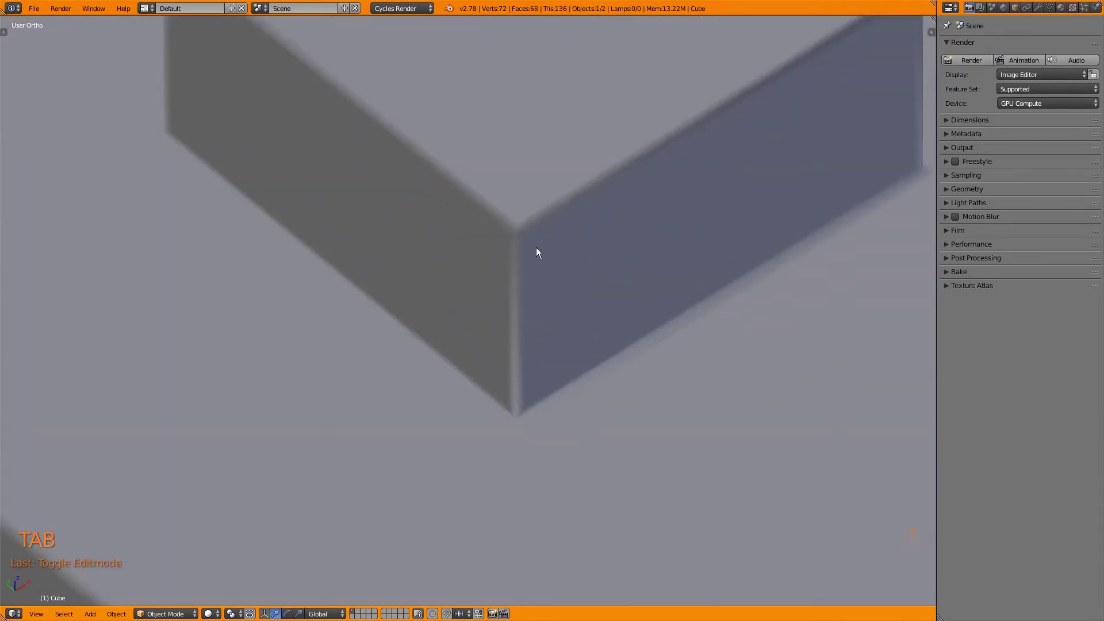
key("ctrl+Tab")
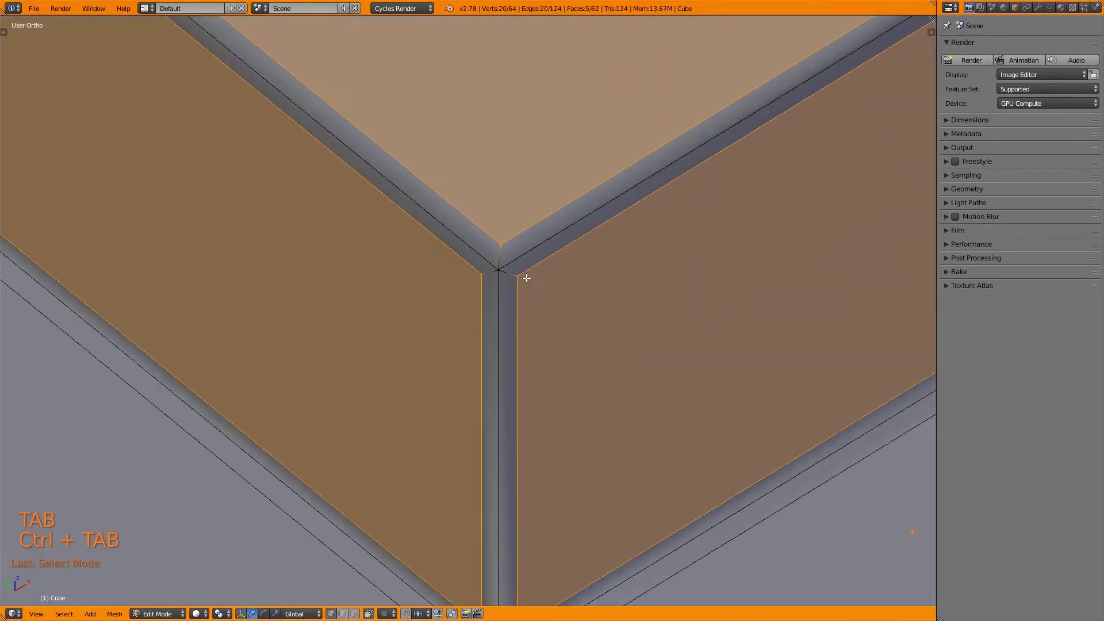
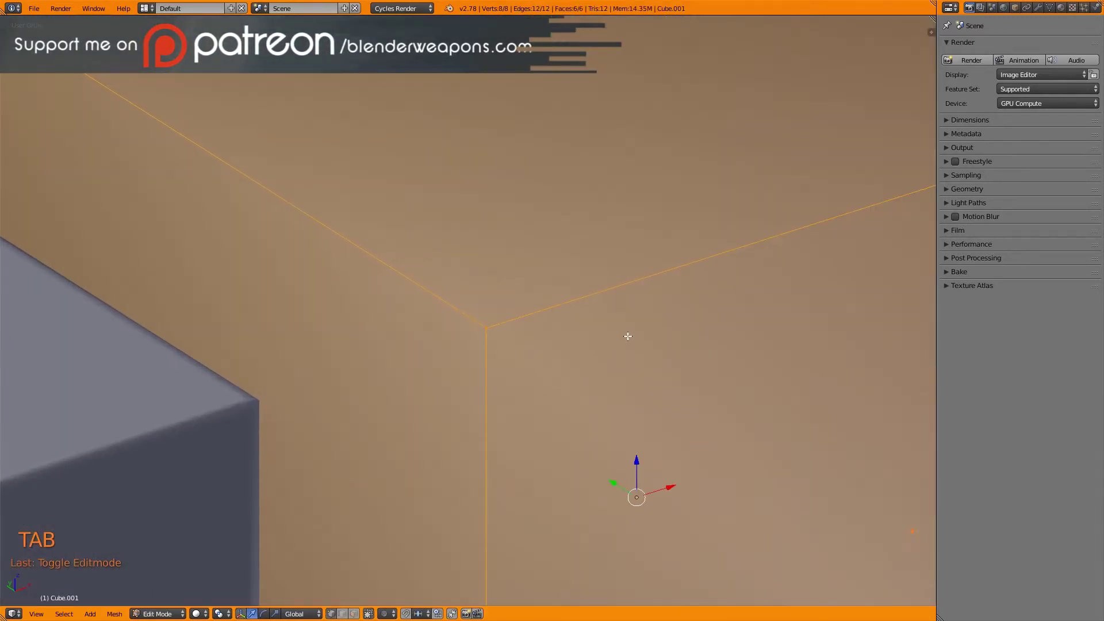
- Bevel the new cube's edges with Ctrl+B and place another cube beside it
key("ctrl+b")
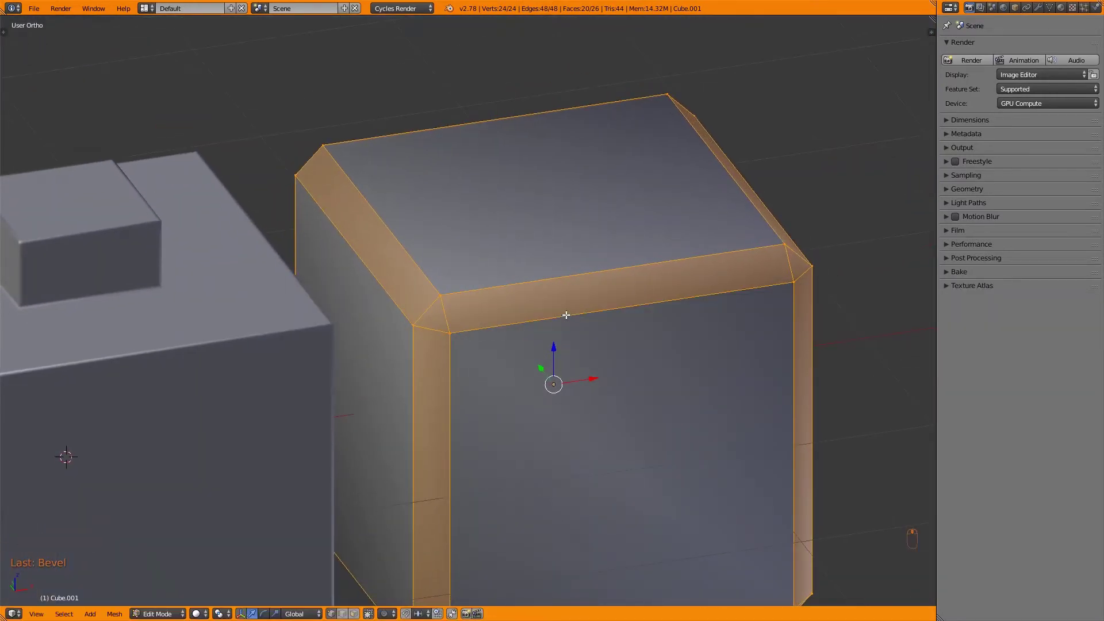
key("F6")
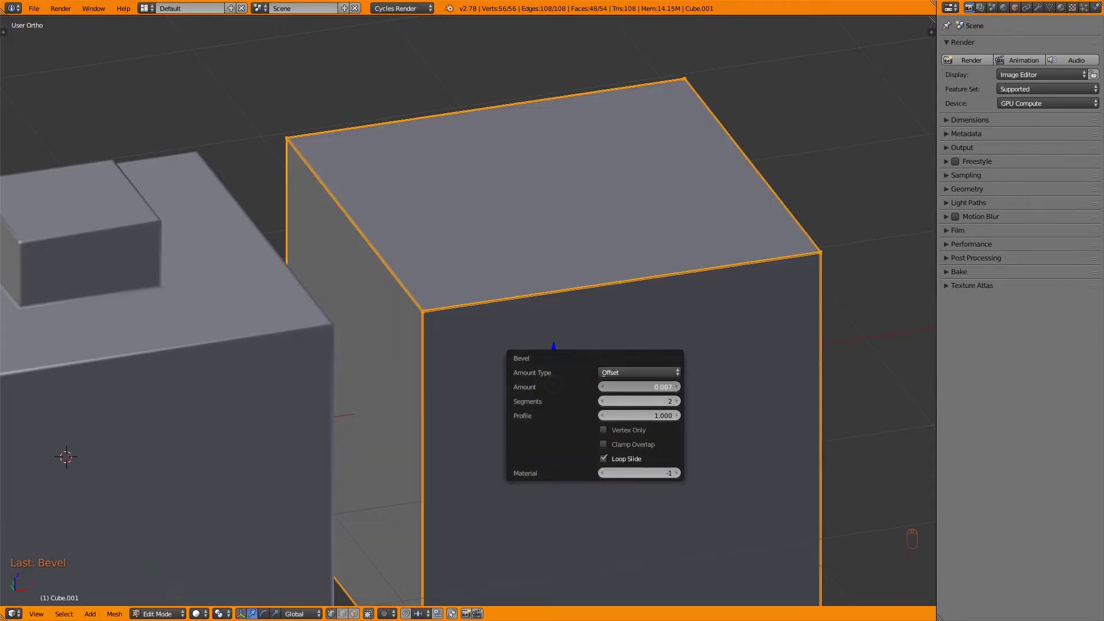
key("Tab")
key("a")
key("shift+a")
key("g")
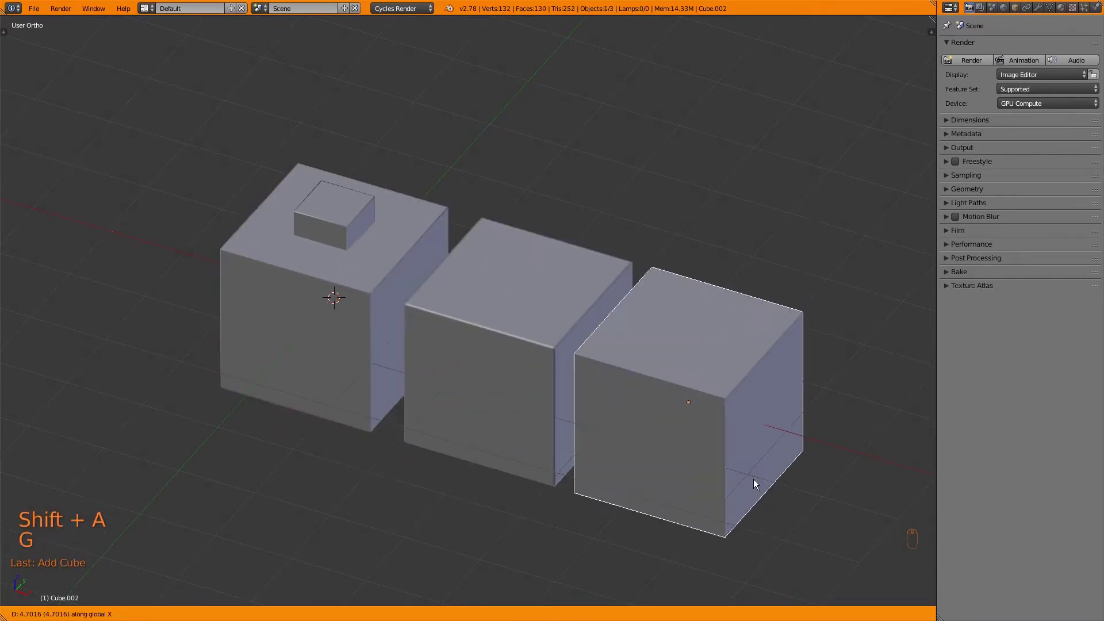
- Compare the cubes with the tool options shown, then delete and duplicate to rearrange them
key("t")
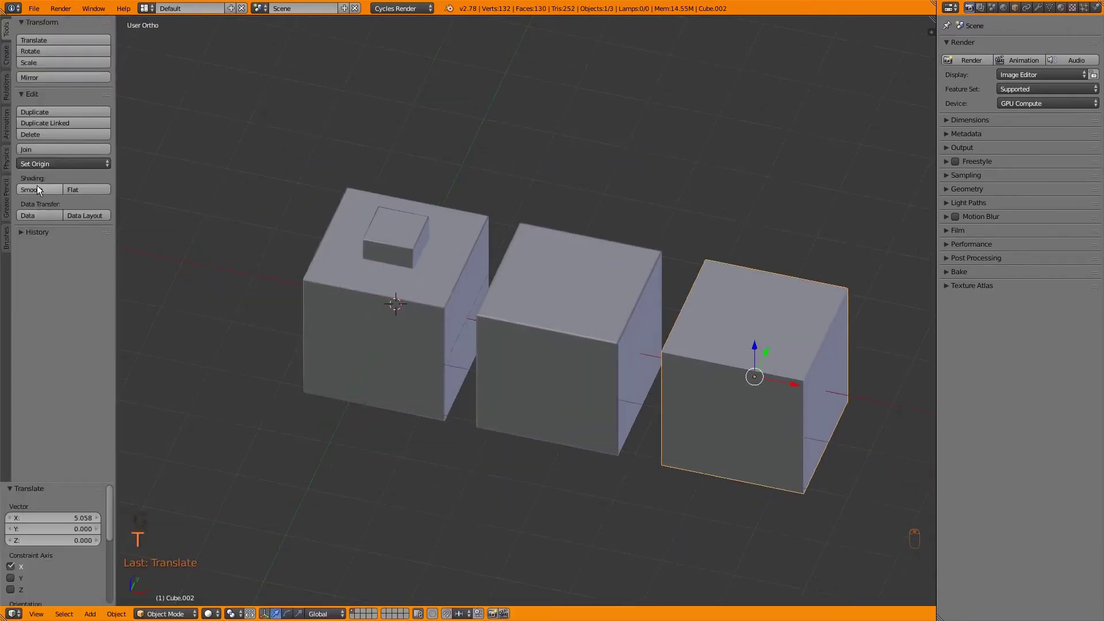
key("t")
key("a")
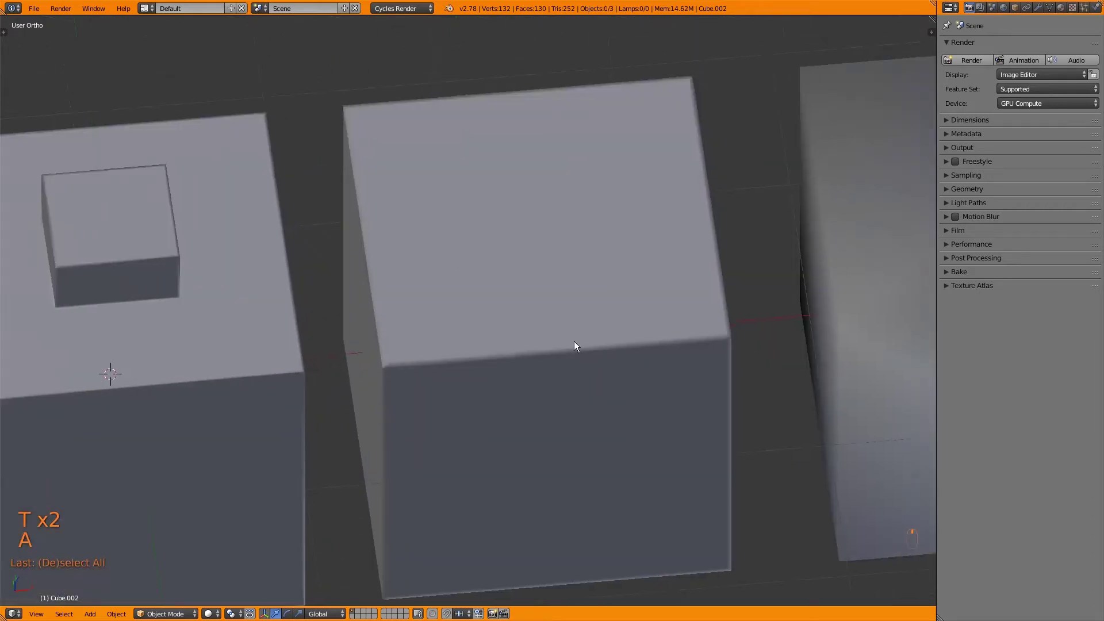
key("x")
key("shift+d")
- Bevel the middle cube's mesh and add an edge loop around the right-hand cube's middle
key("Tab")
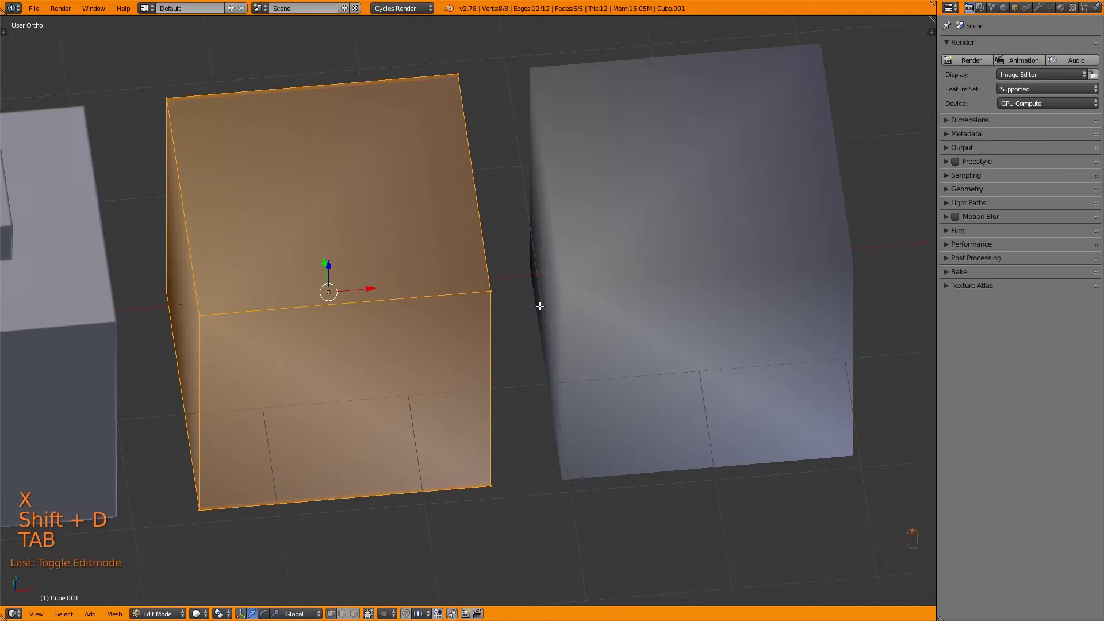
key("ctrl+b")
key("Tab")
key("Tab")
key("Tab")
key("Tab")
key("ctrl+r")
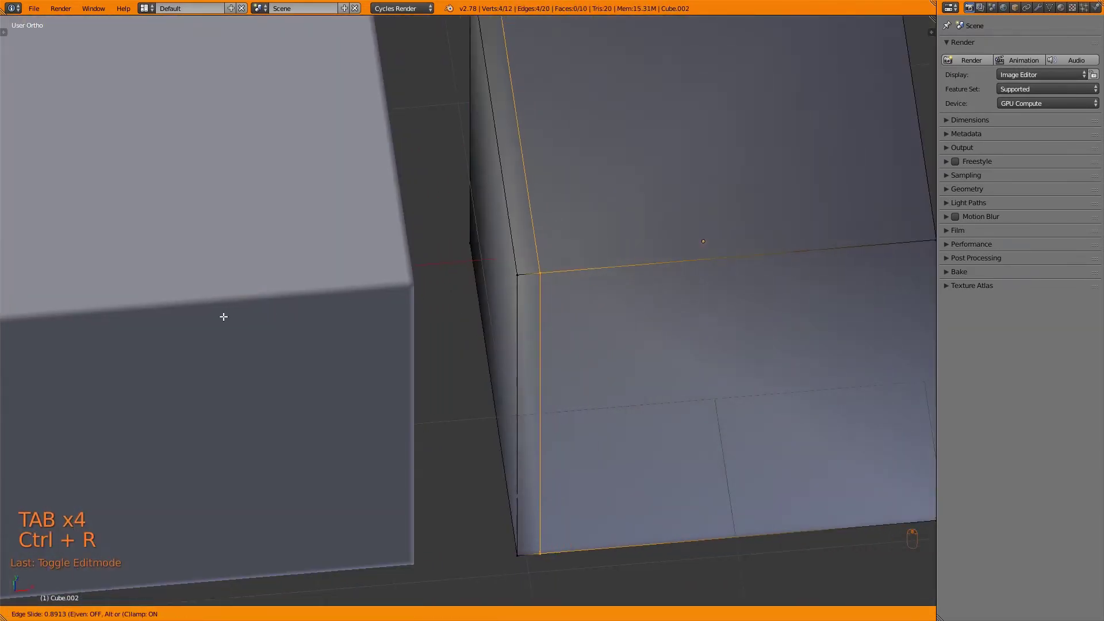
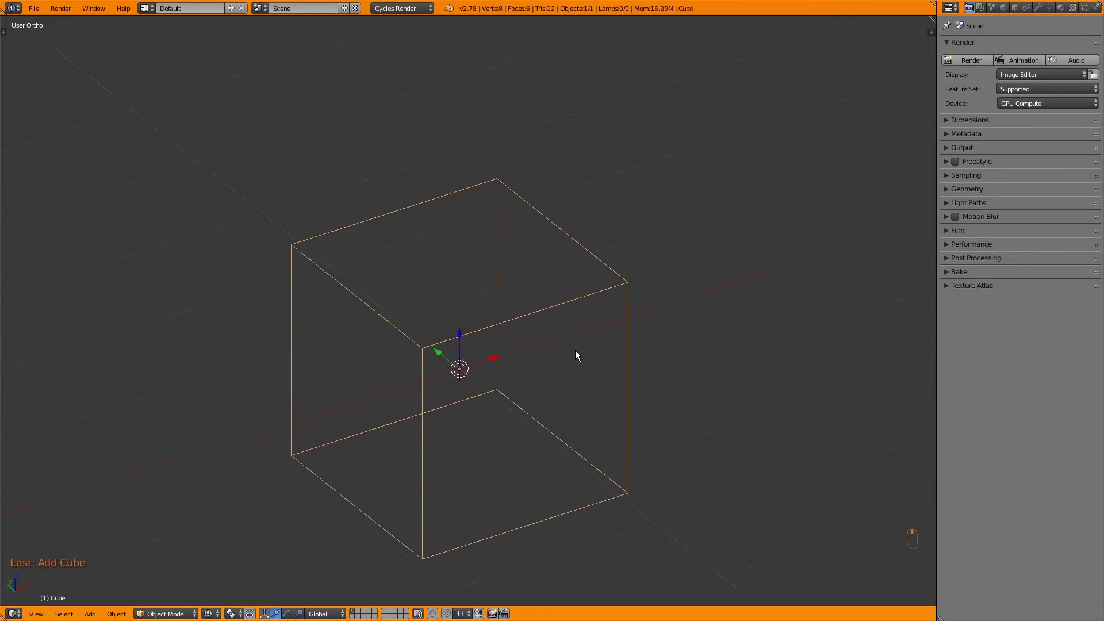
- Give the new cube a Subdivision Surface modifier (Ctrl+2) and crease its selected edges
key("ctrl+2")
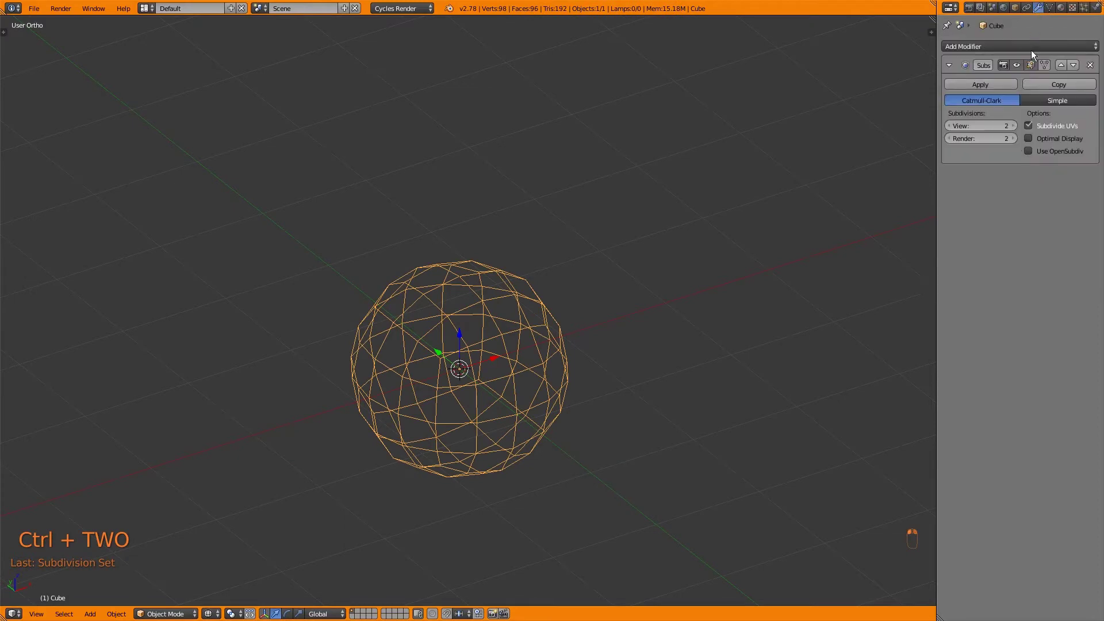
key("Tab")
key("ctrl+Tab")
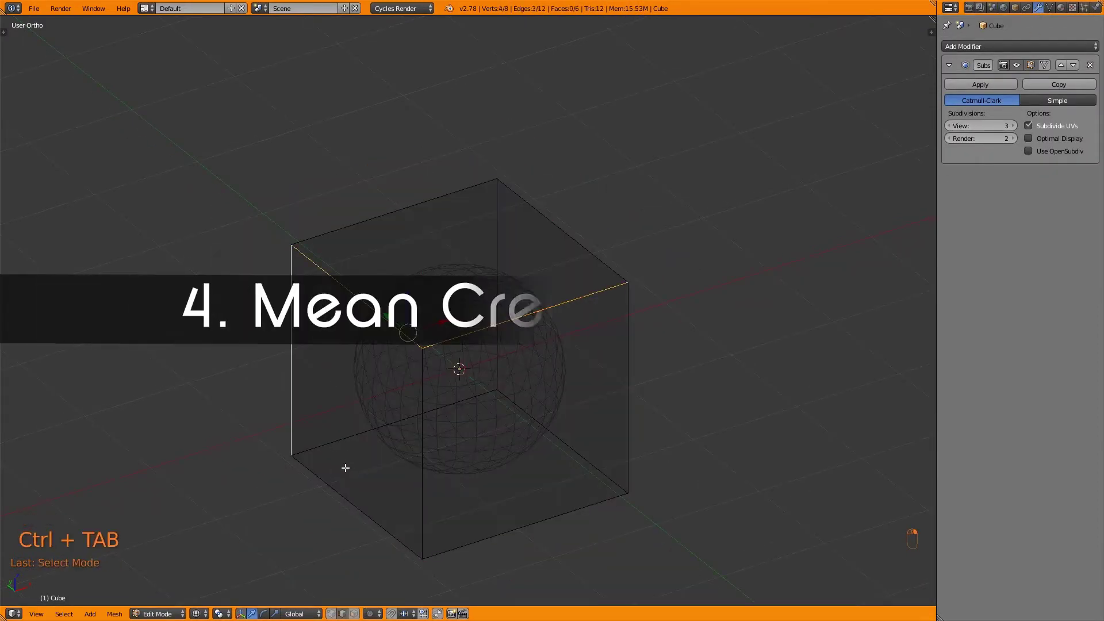
key("shift+e")
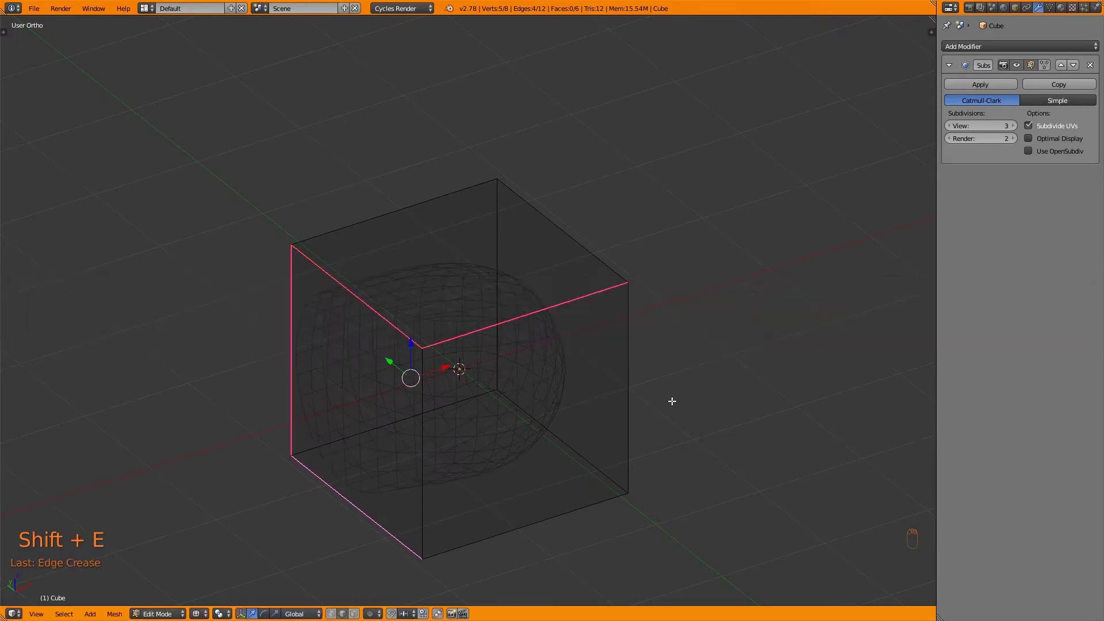
key("shift+e")
key("z")
key("Tab")
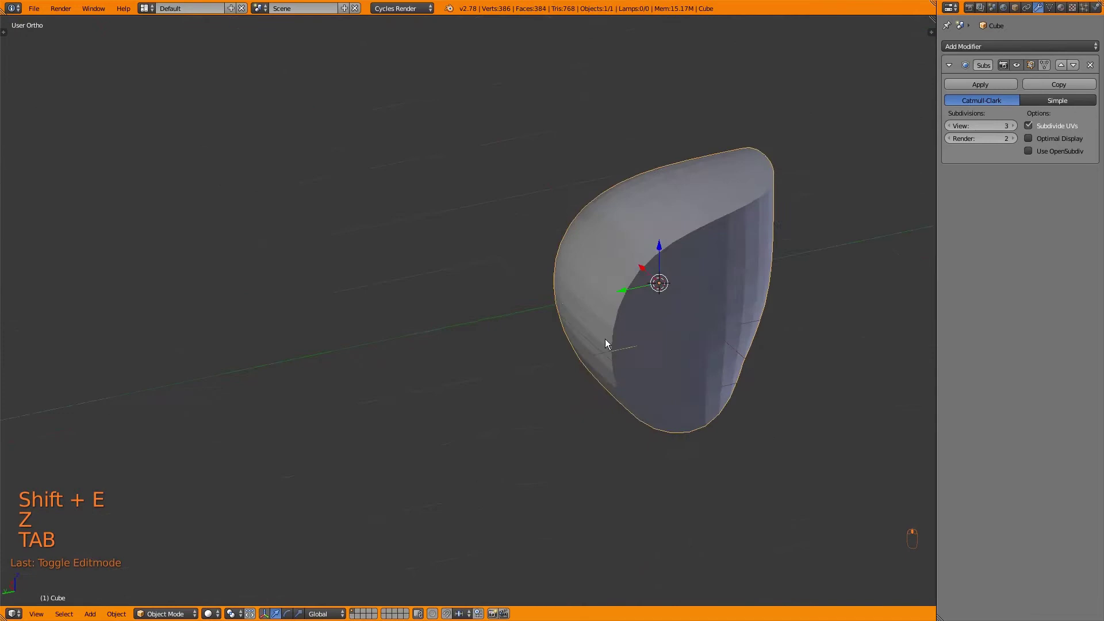
- Crease additional edges and raise the subdivision view level for a softly rounded block
key("Tab")
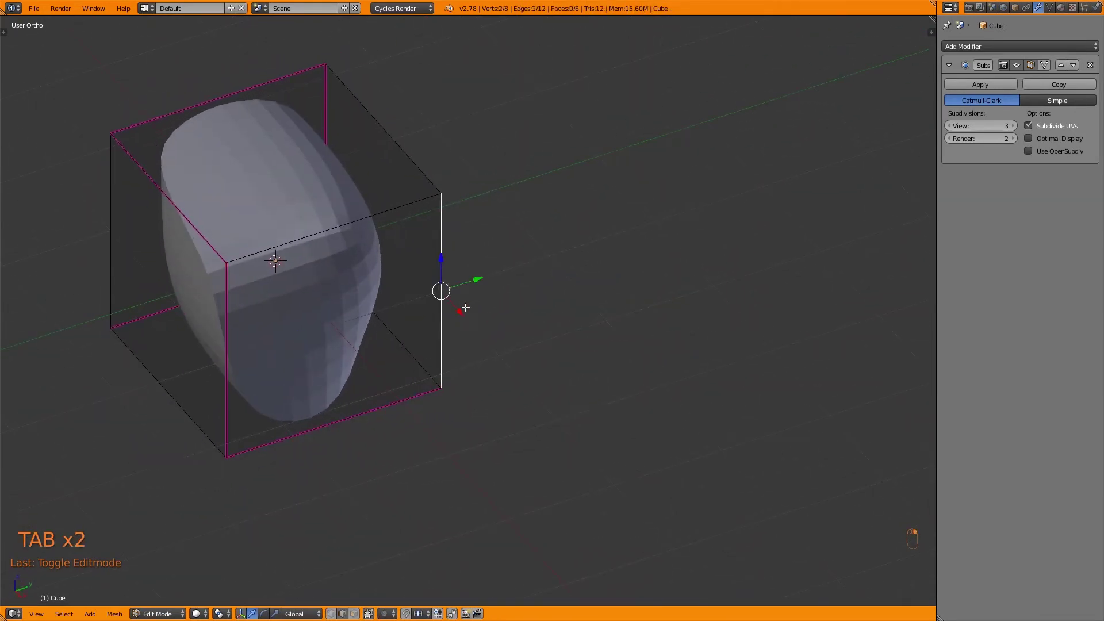
key("shift+e")
key("Tab")
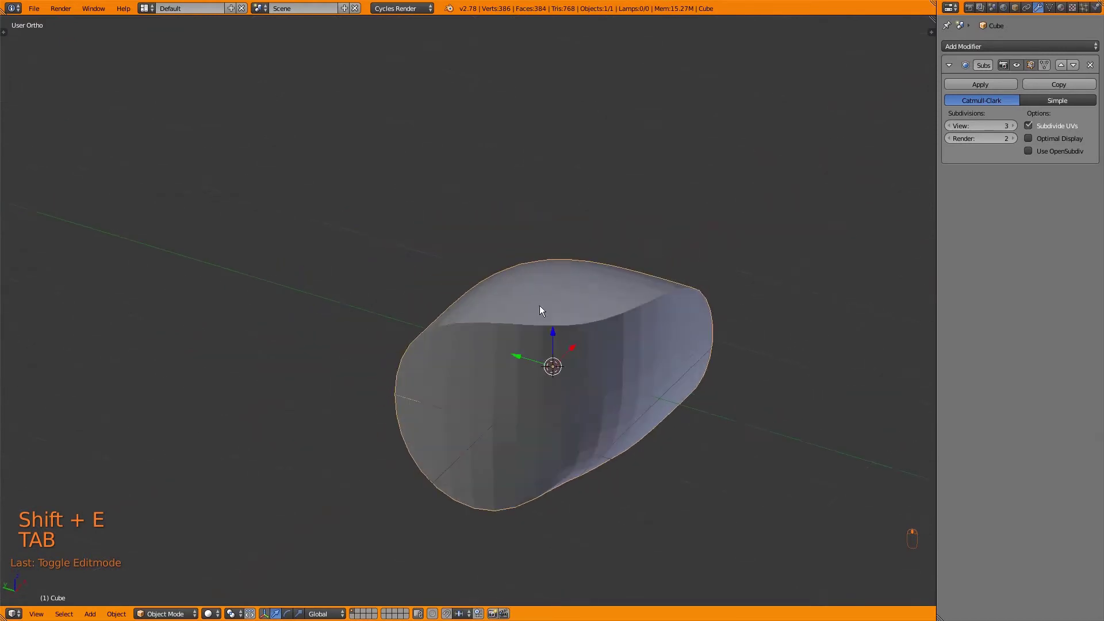
key("z")
key("z")
key("Tab")
key("Tab")
- Orbit around the rounded shape and bring the view subdivisions down to four
key("t")
key("t")
left_click_drag(1012, 129, 537, 274)
left_click_drag(548, 281, 613, 353)
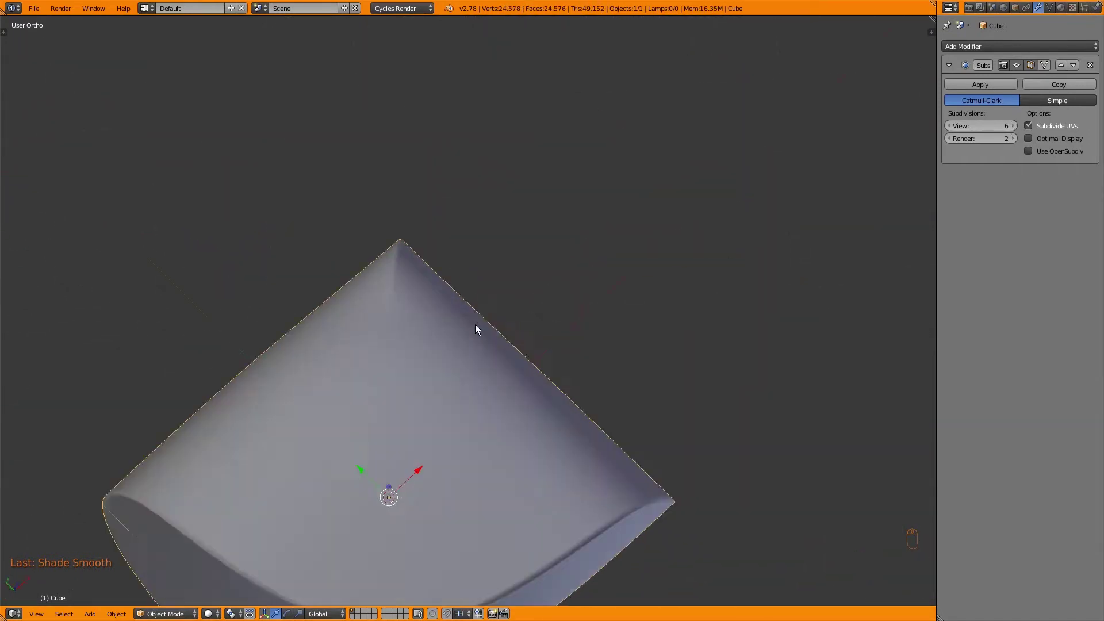
key("z")
key("z")
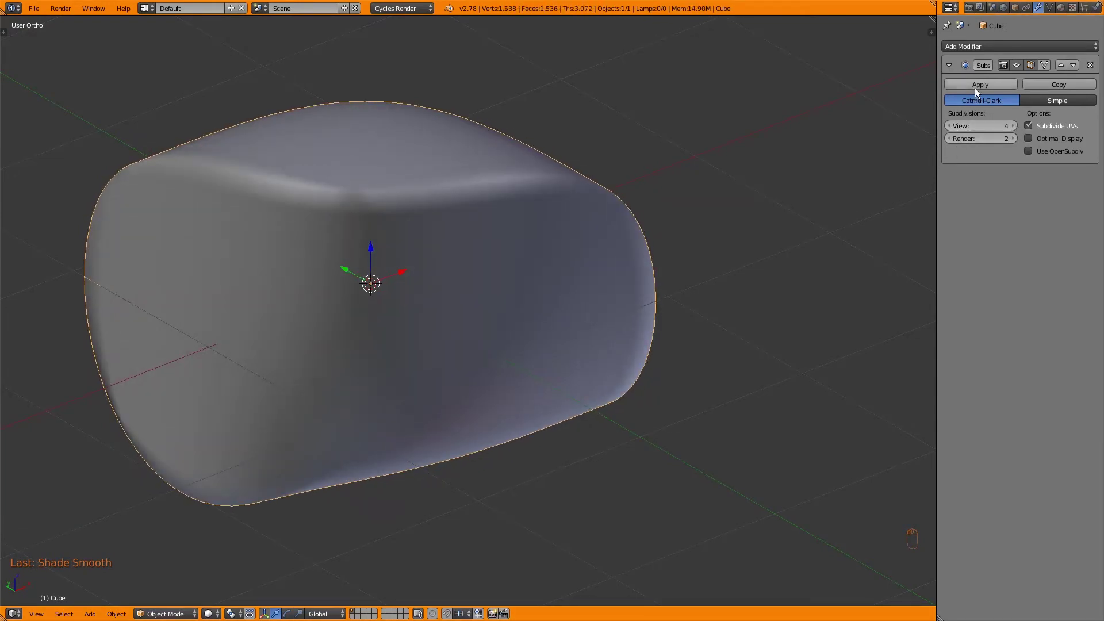
- Apply the subdivision so the rounded block becomes dense editable mesh
key("Tab")
key("ctrl+Tab")
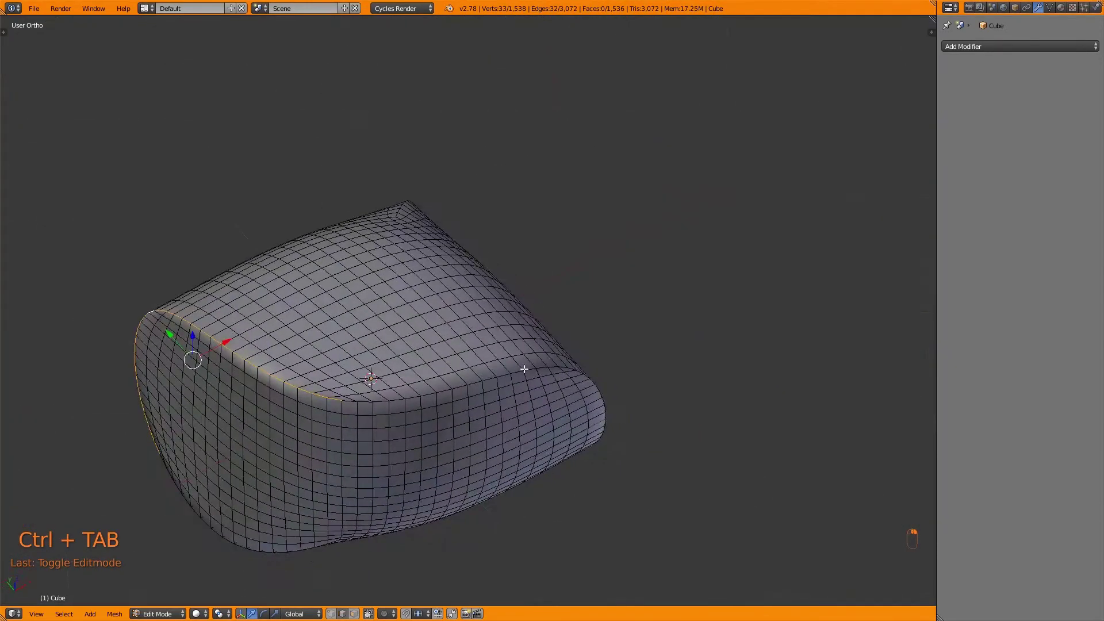
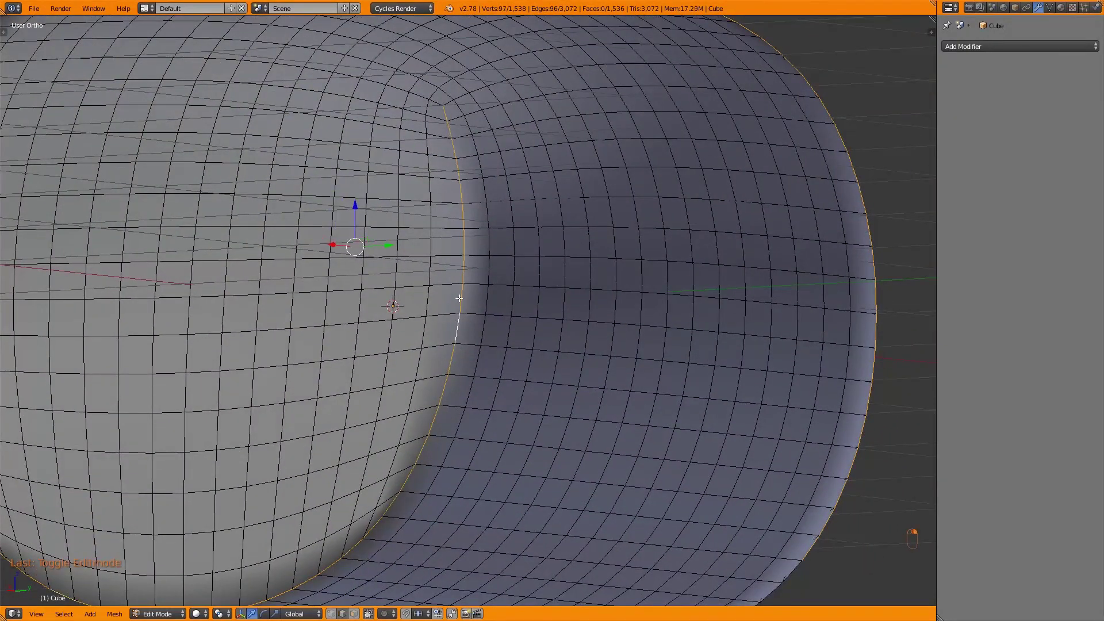
key("z")
key("z")
key("ctrl+z")
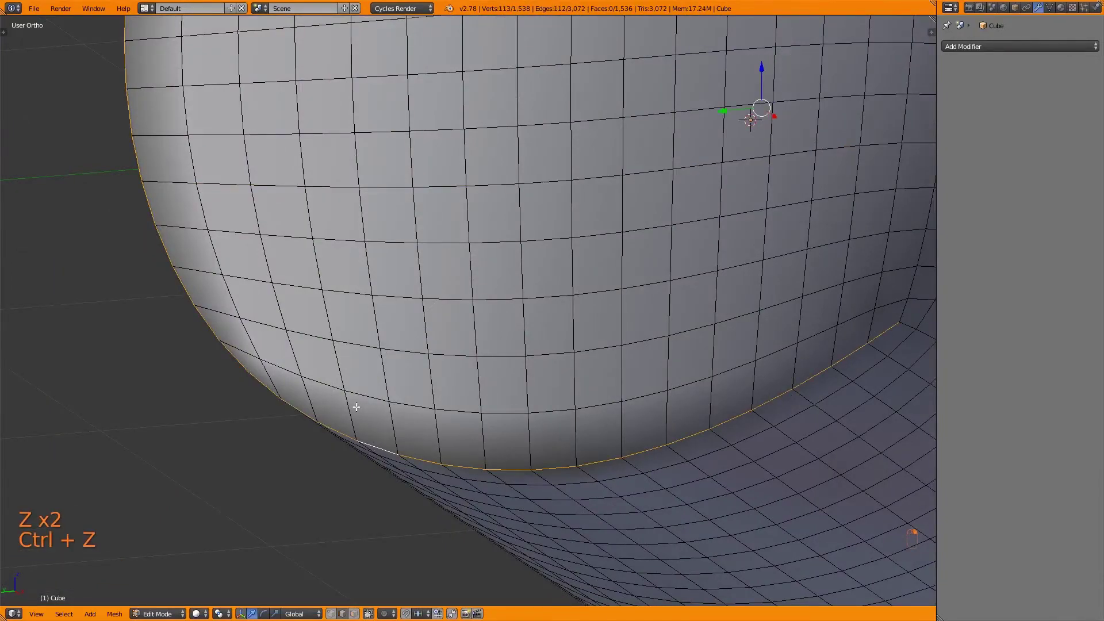
key("z")
key("z")
- Bevel an edge loop along the top rim into a thin strip and orbit to inspect it
key("ctrl+b")
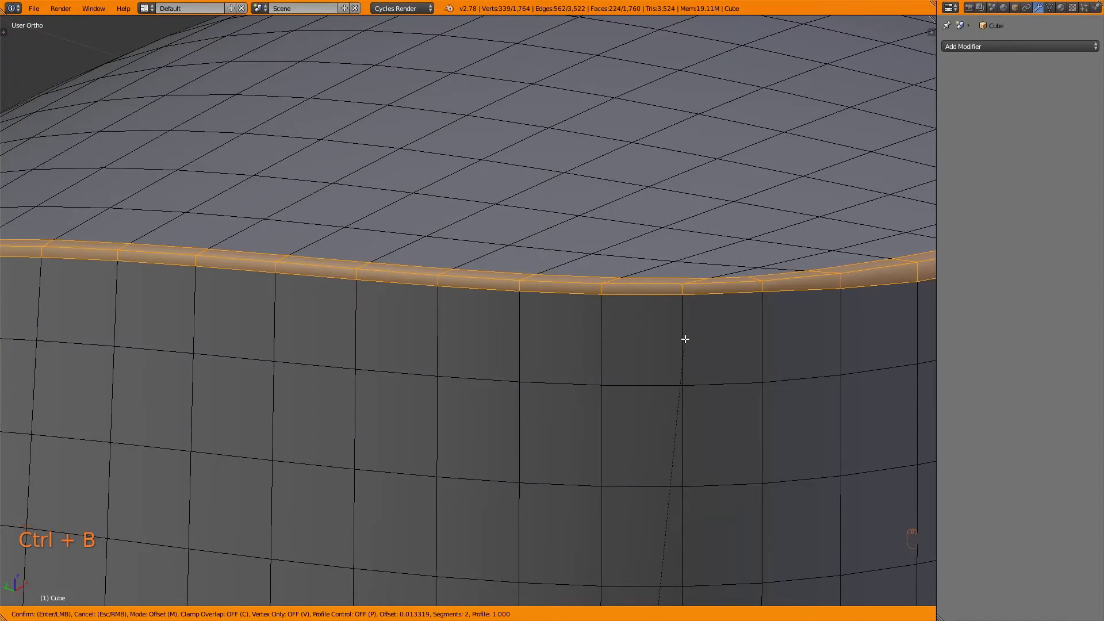
key("Tab")
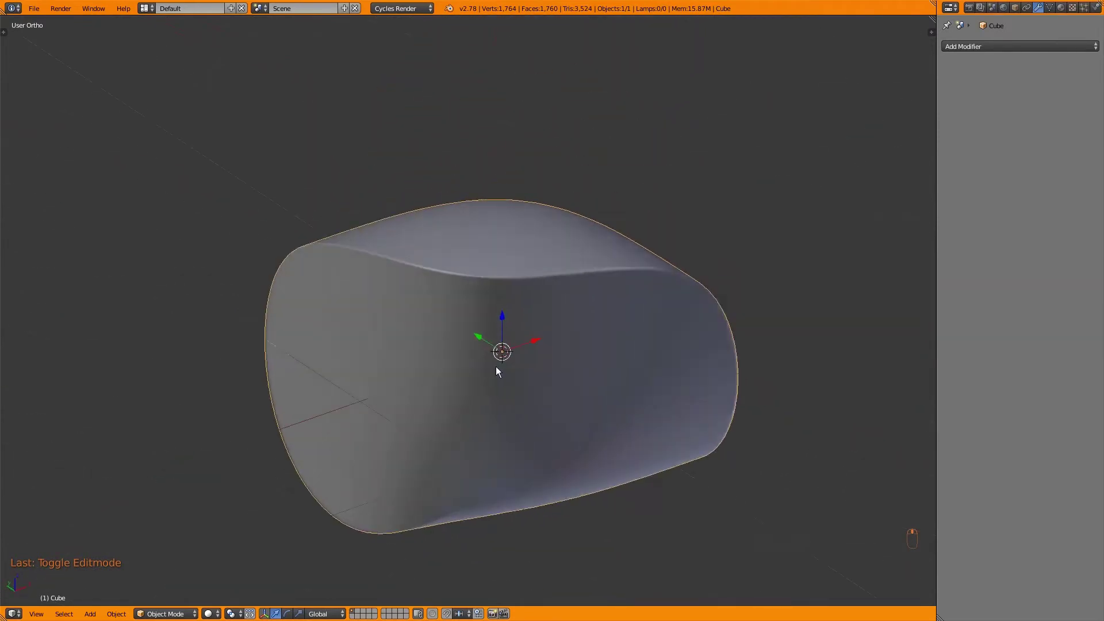
key("a")
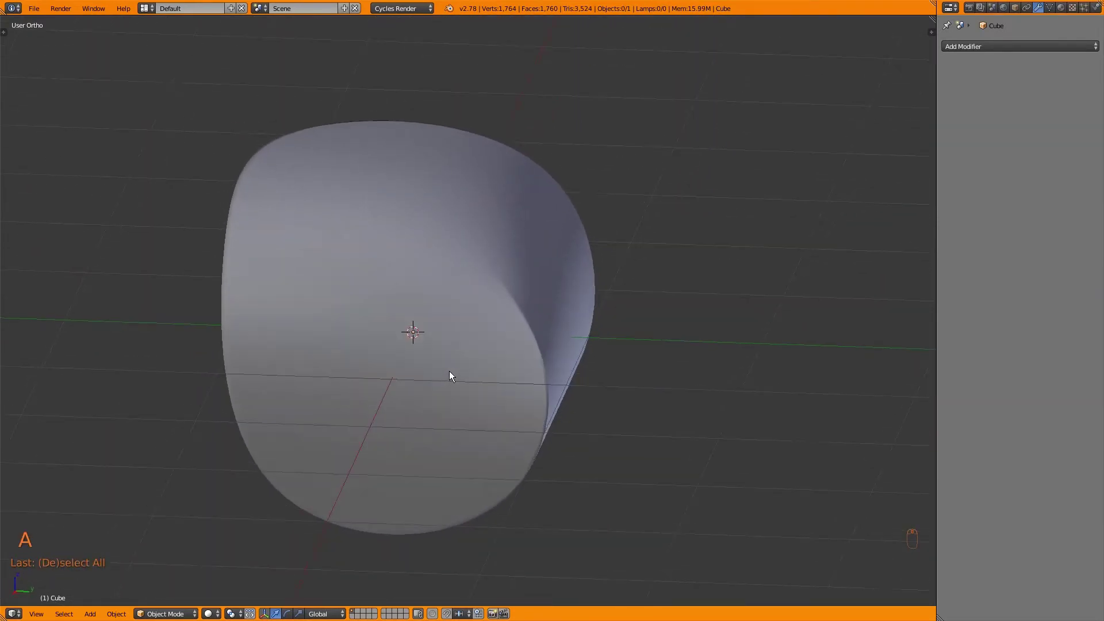
- Replace the mesh with a plane and extrude it into an open-bottomed wedge box
key("x")
key("shift+a")
key("Tab")
key("ctrl+Tab")
key("e")
key("ctrl+z")
key("a")
key("g")
key("a")
key("a")
key("Tab")
- Add a level-2 Subdivision Surface modifier and extrude, scale and move the box's faces
key("ctrl+2")
key("Tab")
key("e")
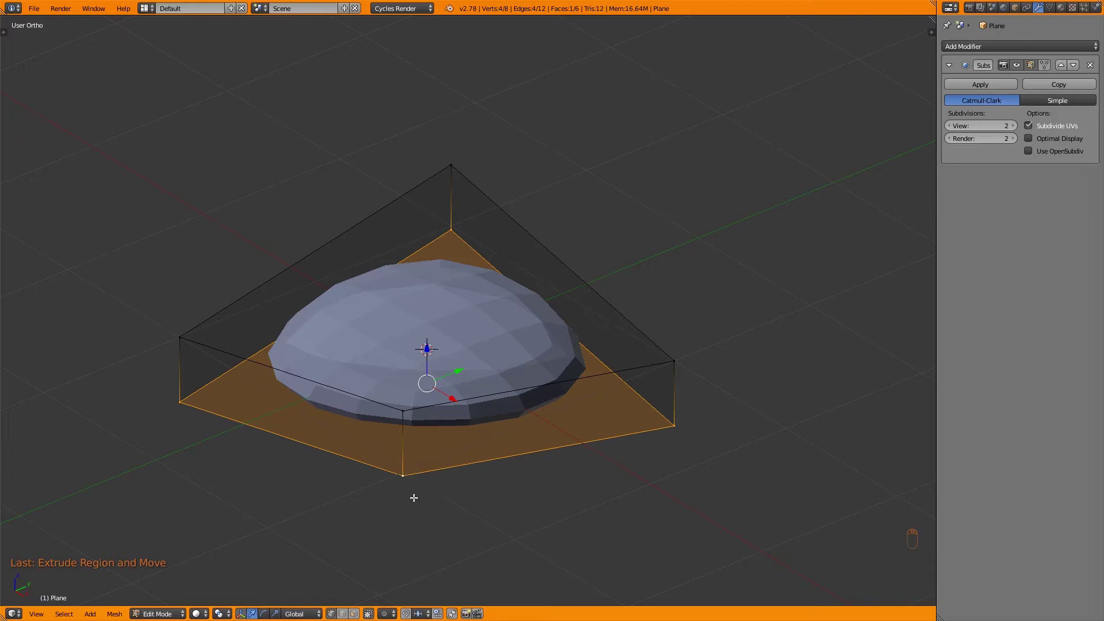
key("s")
key("g")
key("x")
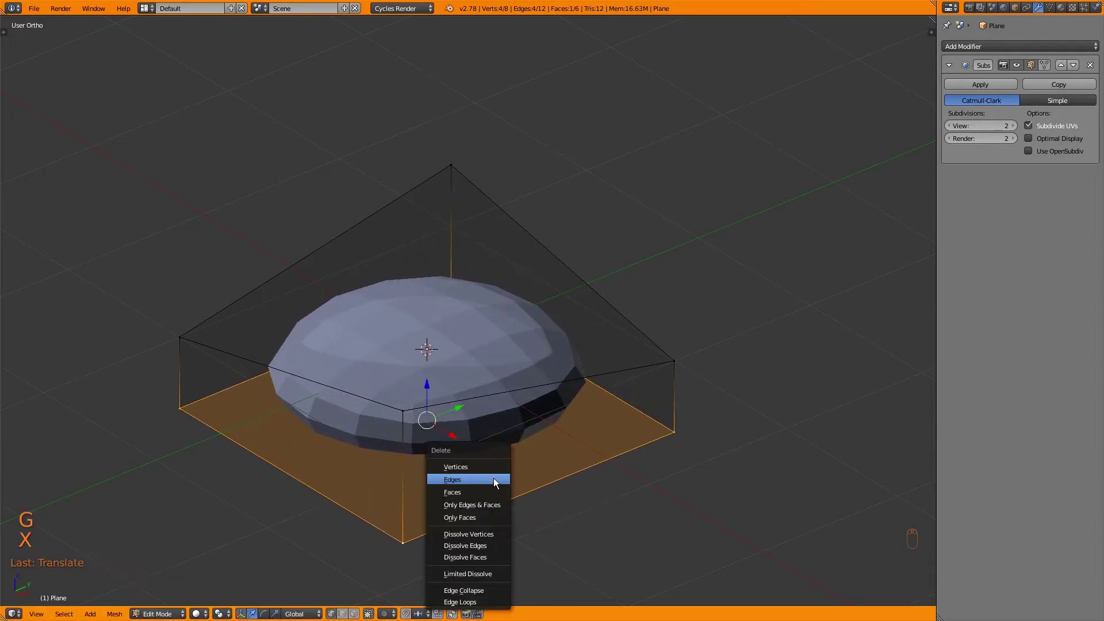
key("ctrl+Tab")
key("a")
key("a")
- Crease all the box edges with Shift+E and recalculate normals so it keeps sharp edges
key("shift+e")
key("Tab")
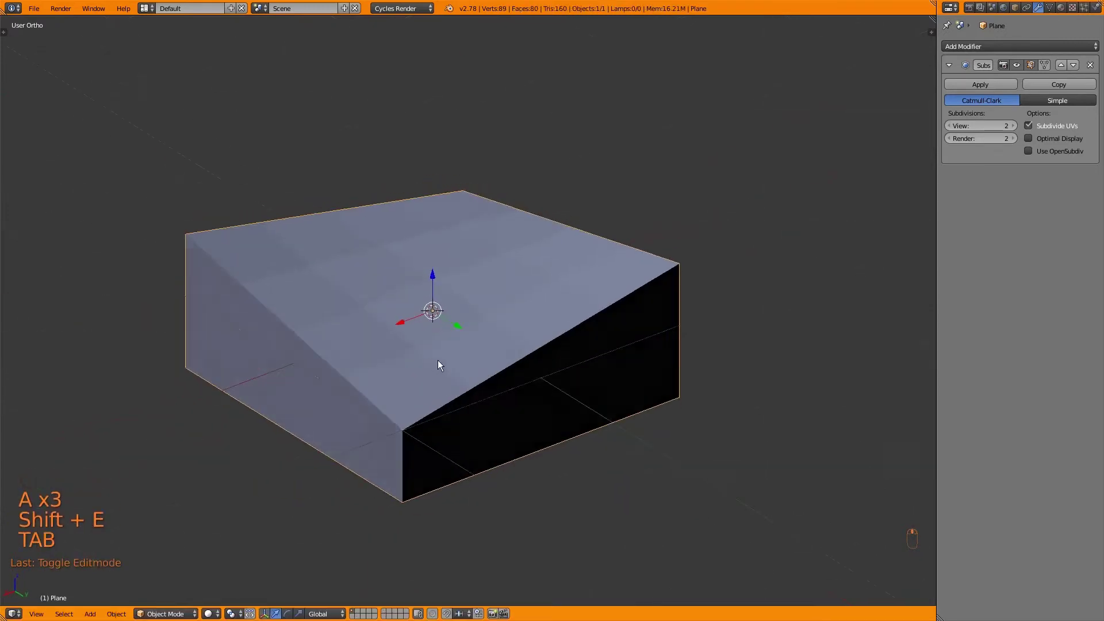
key("Tab")
key("a")
key("a")
key("ctrl+n")
key("Tab")
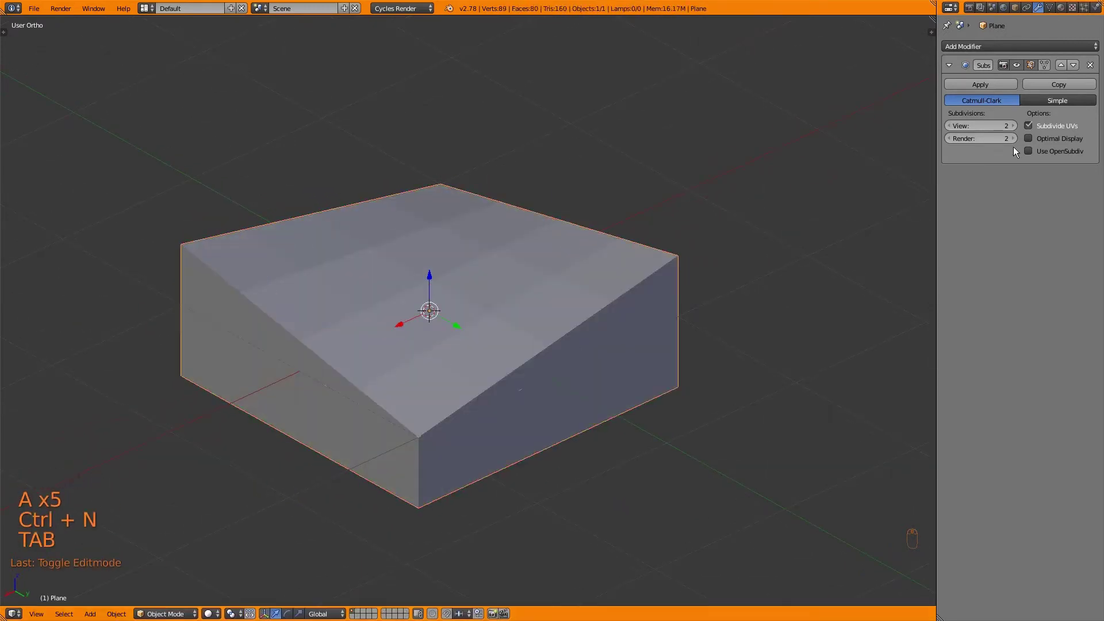
- Raise the wedge box's Subdivision Surface view level to 5 in edit mode
key("z")
key("z")
key("Tab")
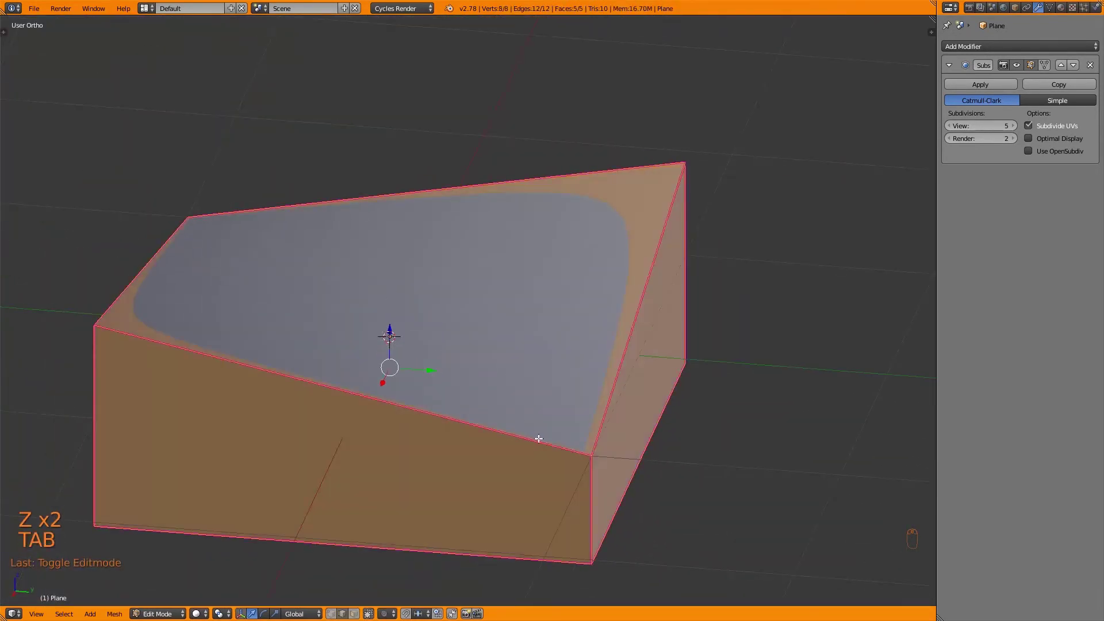
key("g")
key("Tab")
key("z")
key("z")
key("Tab")
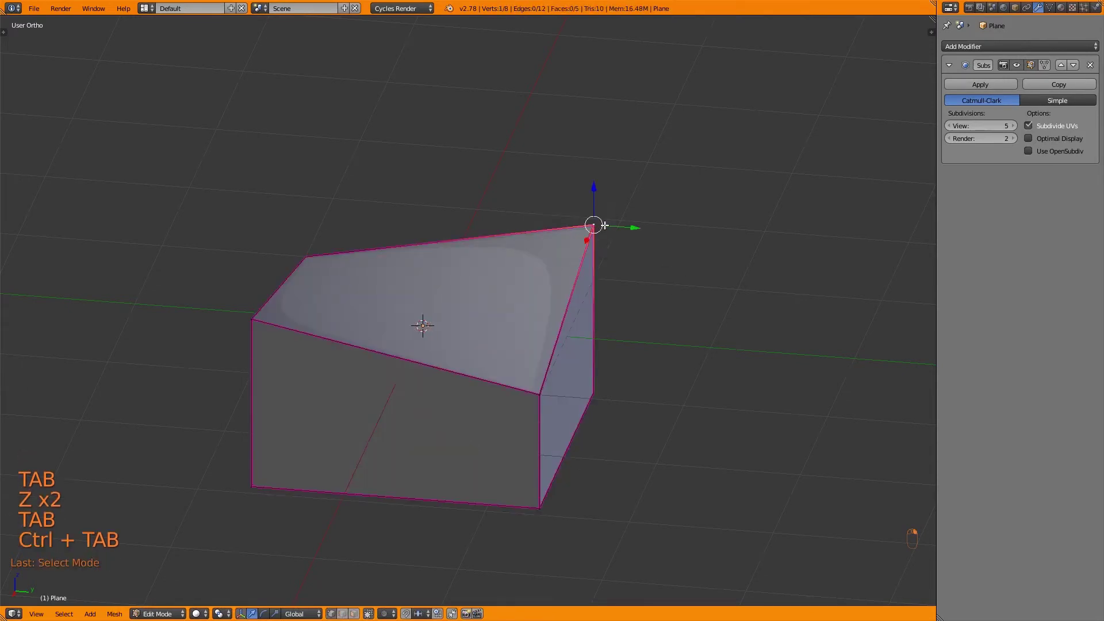
key("g")
- Apply the Subdivision Surface modifier, leaving a dense gridded mesh open for editing
key("Tab")
key("a")
key("Tab")
key("Tab")
left_click_drag(488, 353, 412, 232)
key("t")
key("t")
key("Tab")
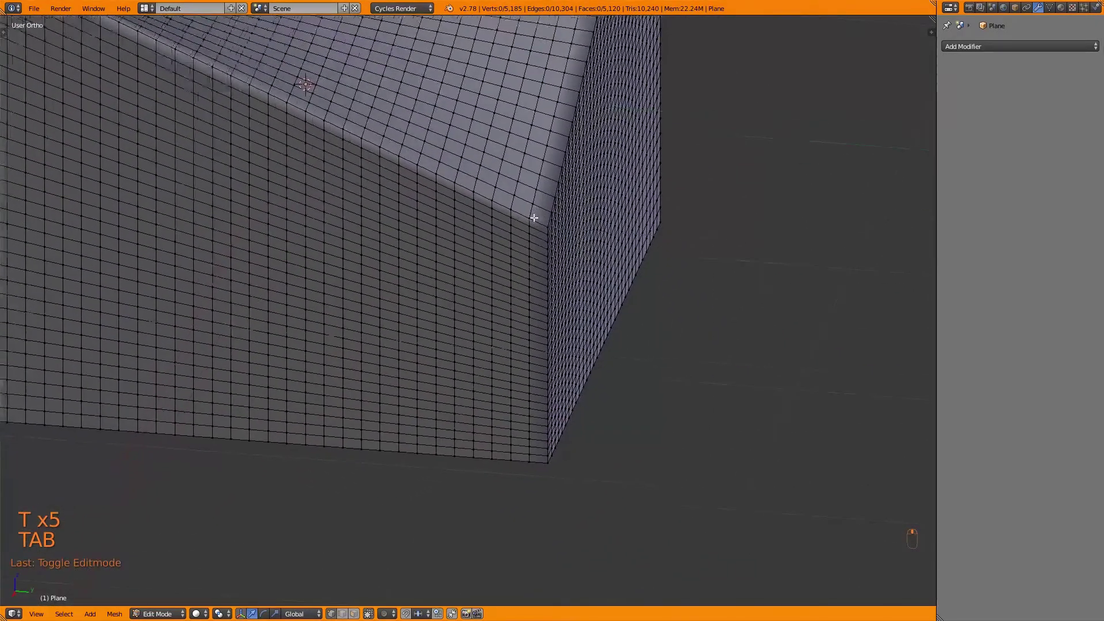
- Dissolve several dense edge loops near the box's corner, leaving fewer wider faces
key("ctrl+Tab")
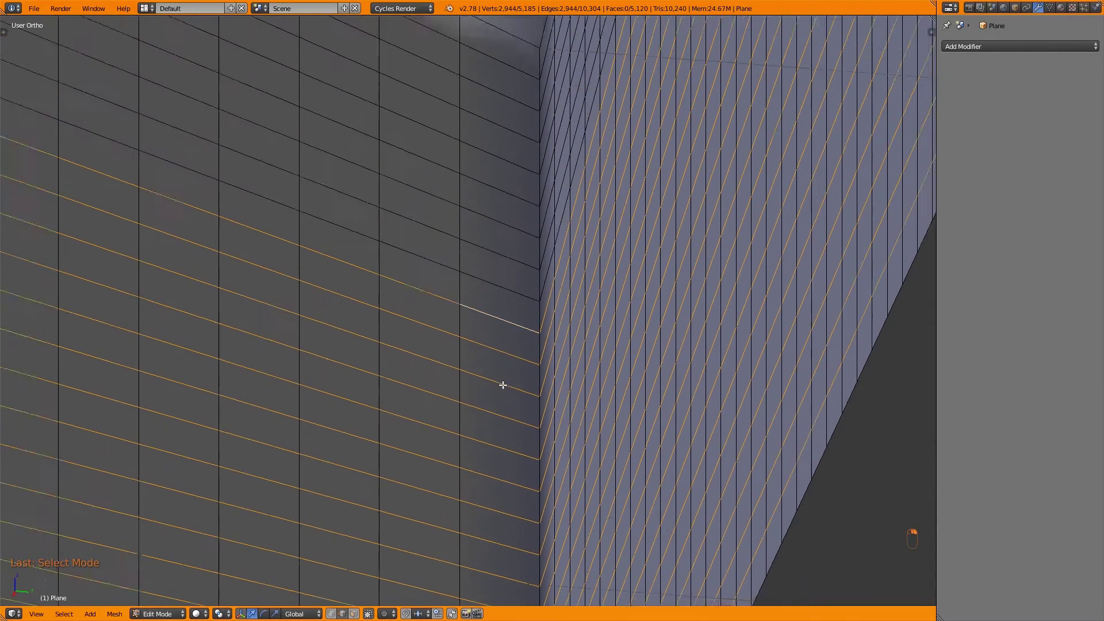
key("ctrl+x")
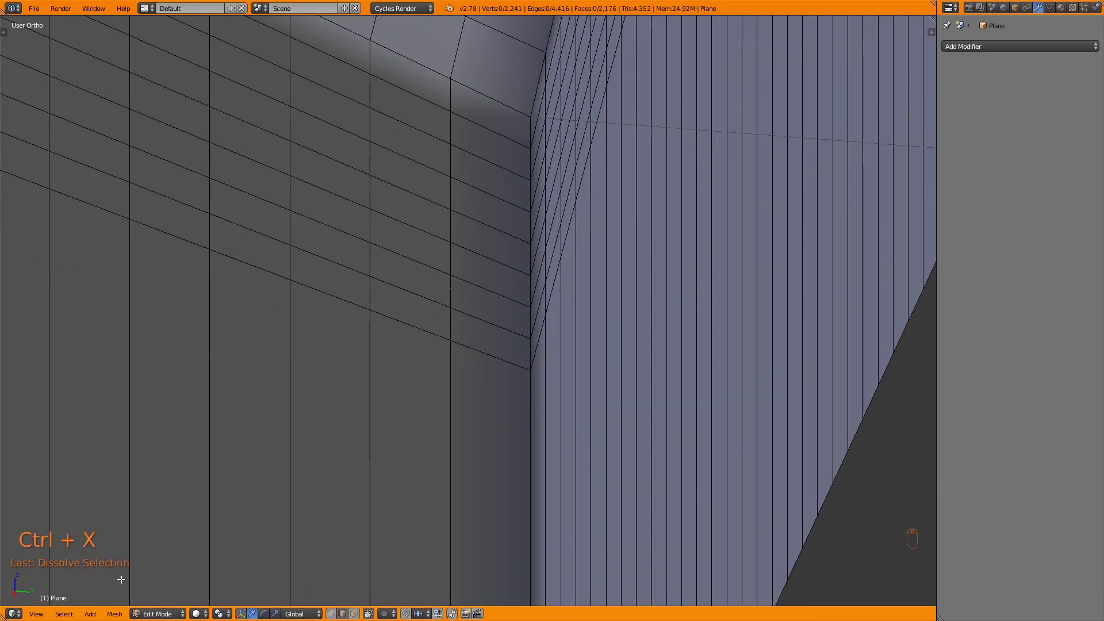
key("space")
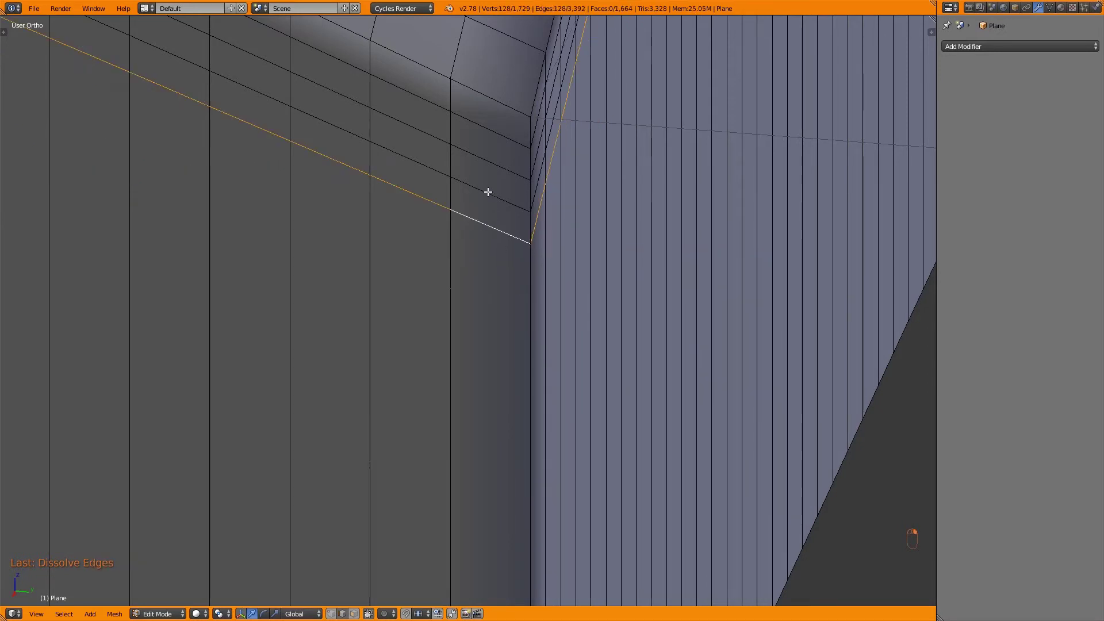
- Dissolve further edge loops and bevel the corner edges with a narrow Ctrl+B bevel
key("x")
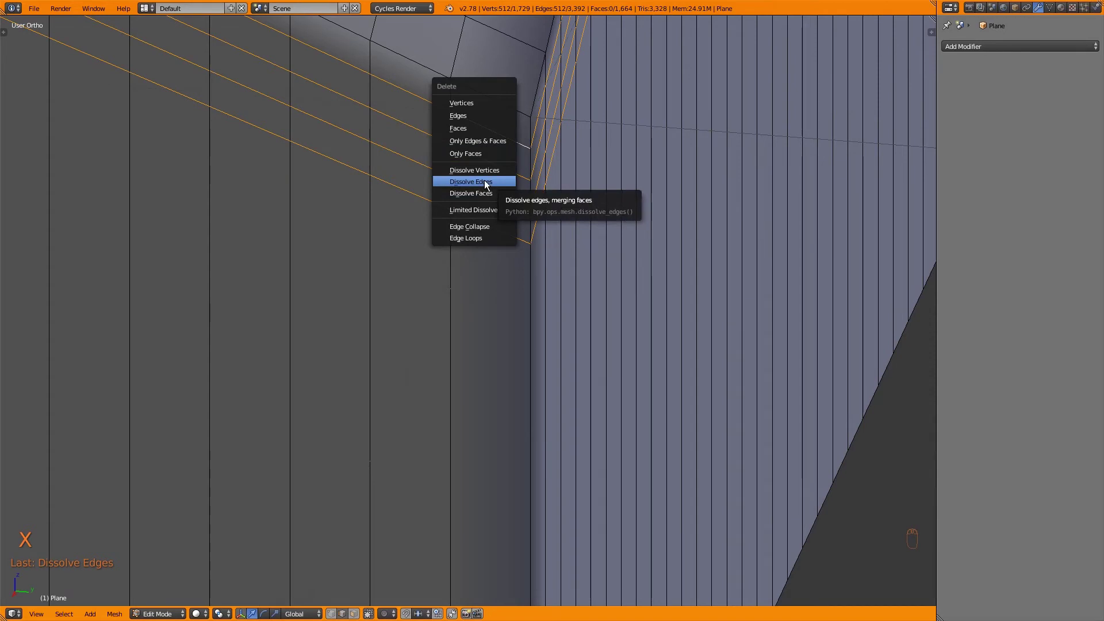
key("ctrl+z")
key("x")
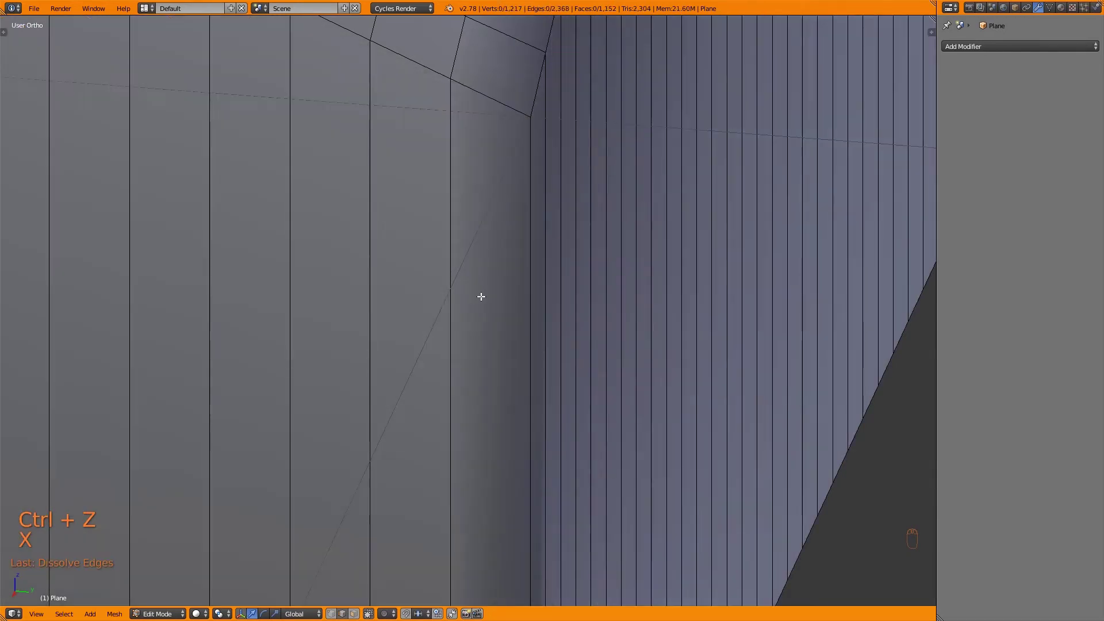
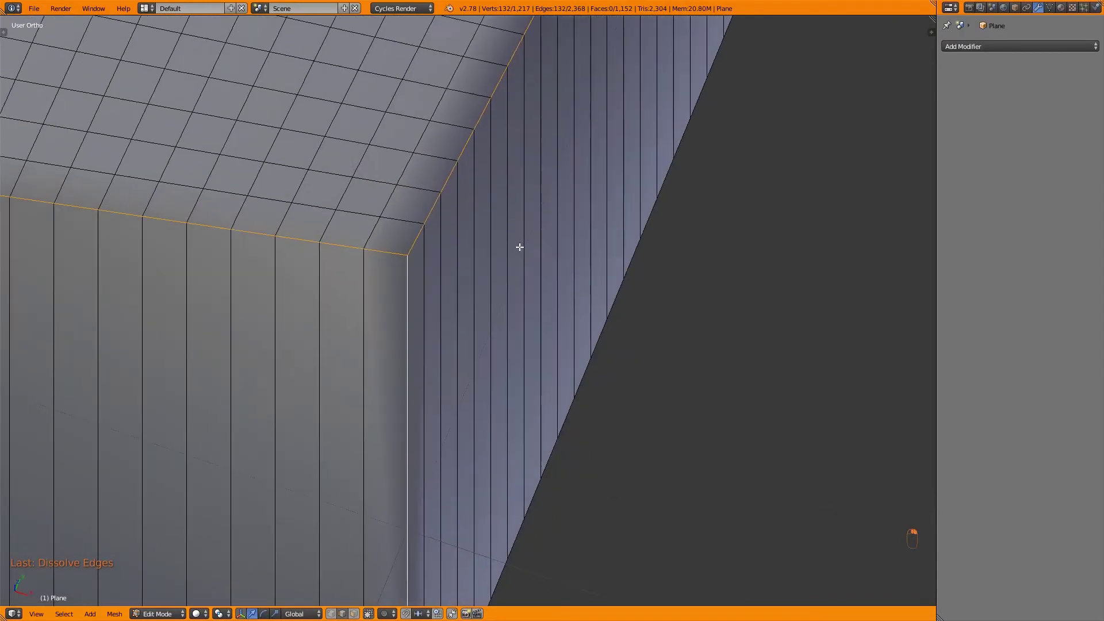
key("ctrl+b")
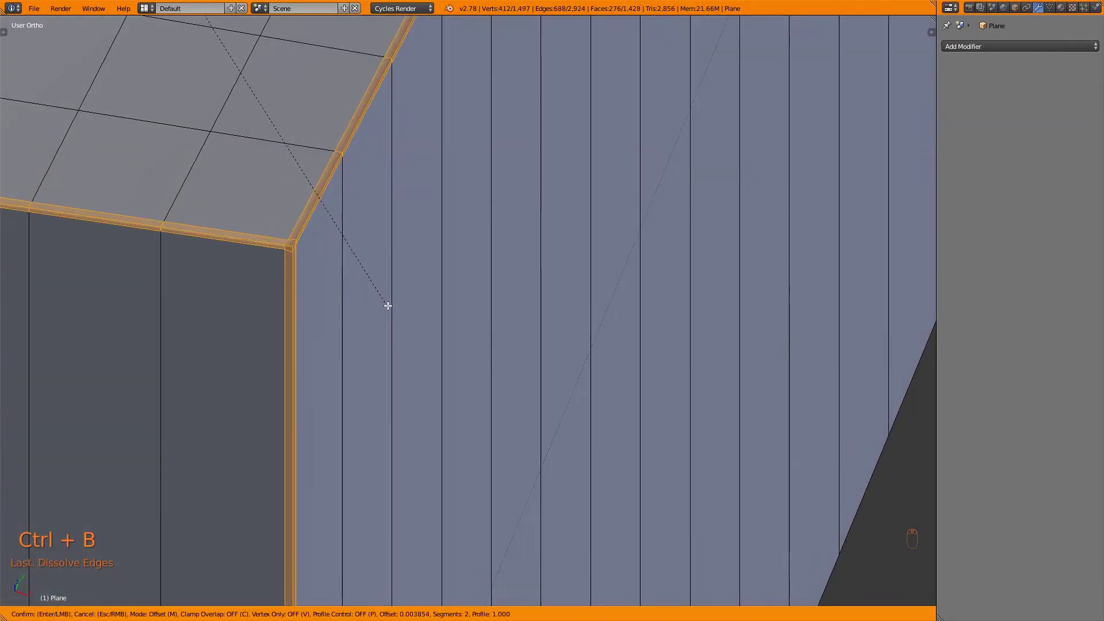
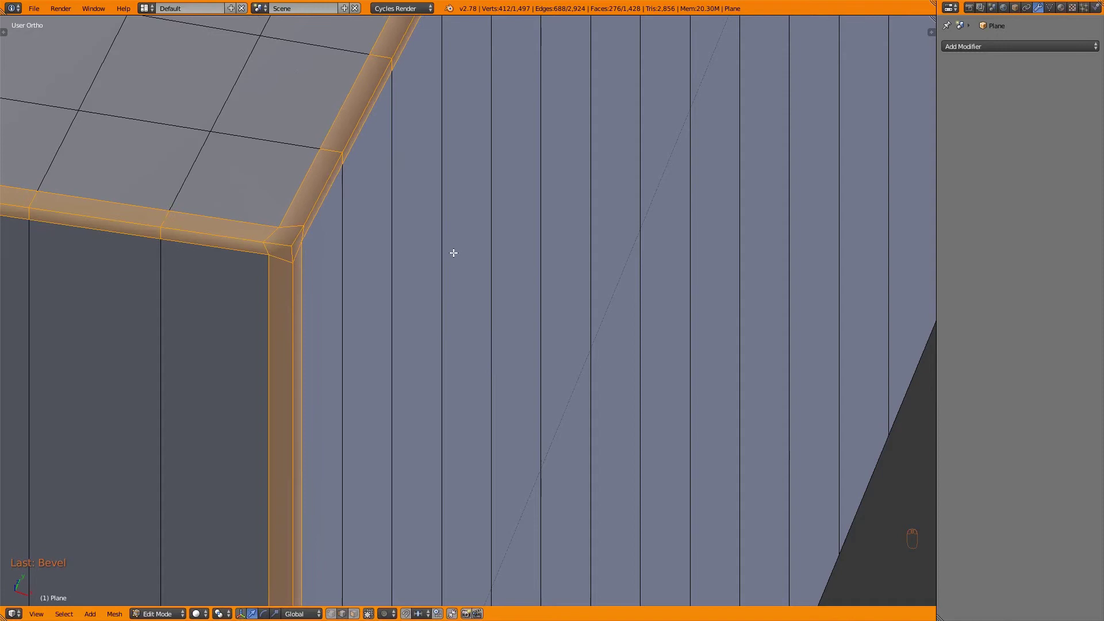
key("Tab")
key("Tab")
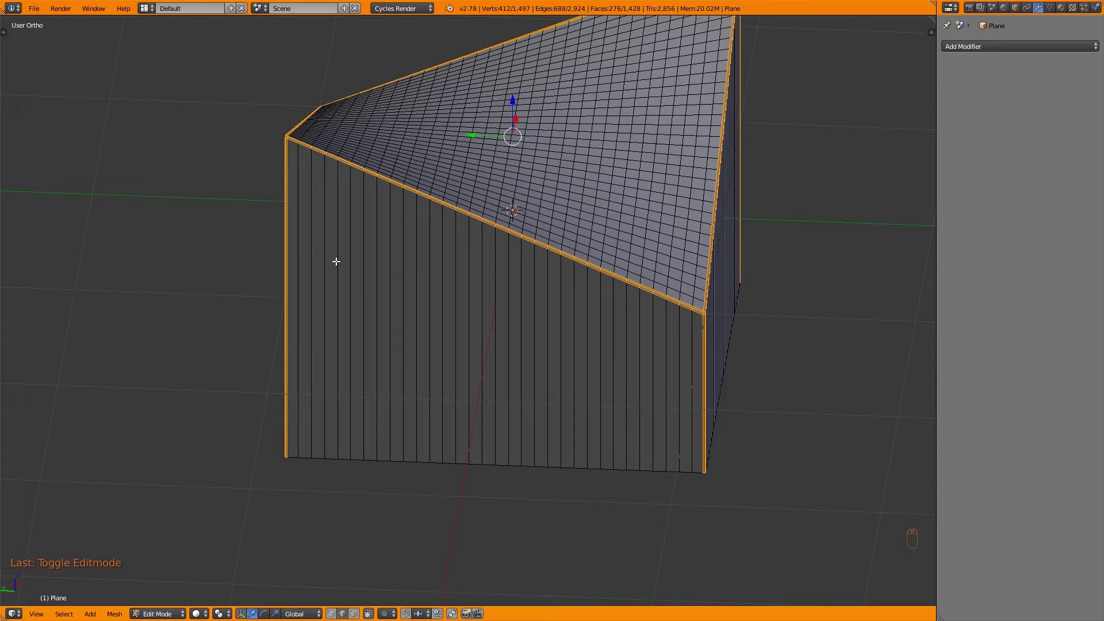
- Dissolve one side's edges into a single large face, checking in wireframe
key("ctrl+Tab")
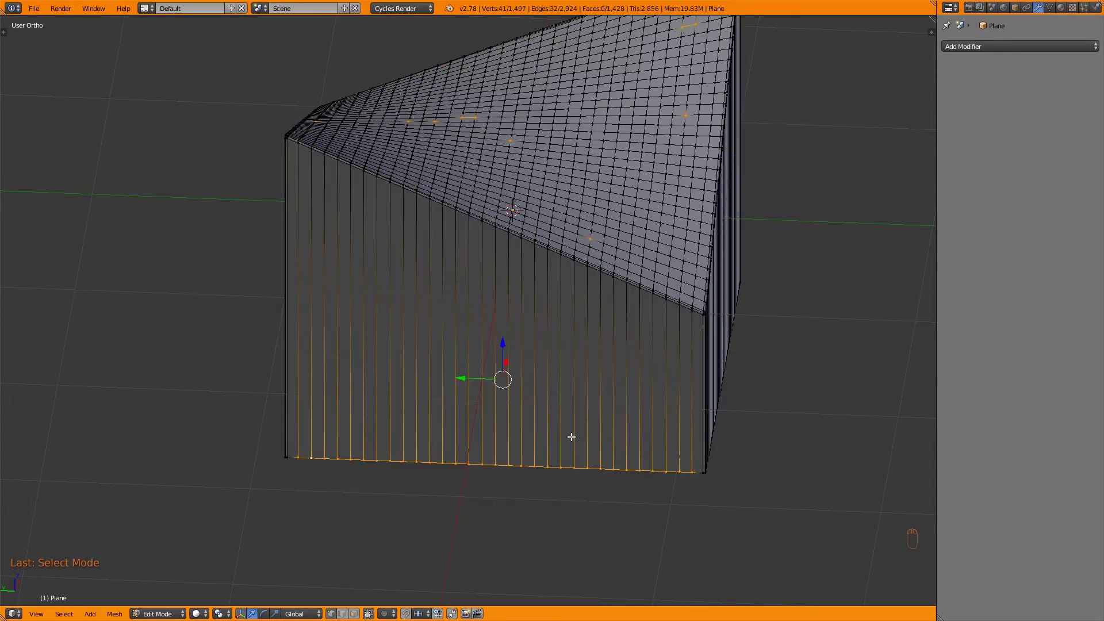
key("z")
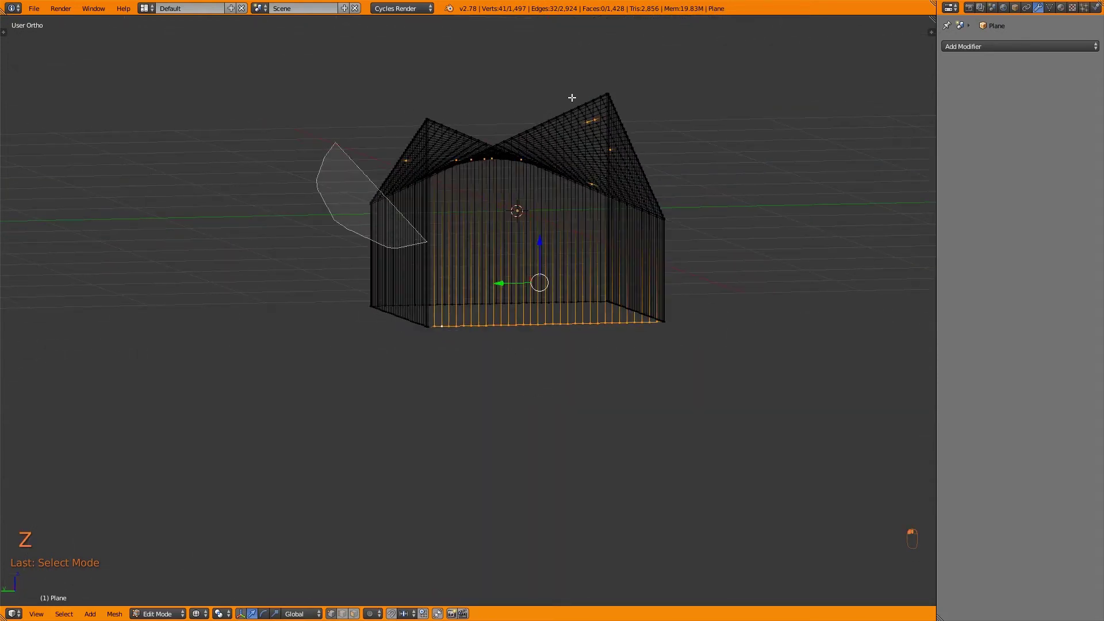
key("z")
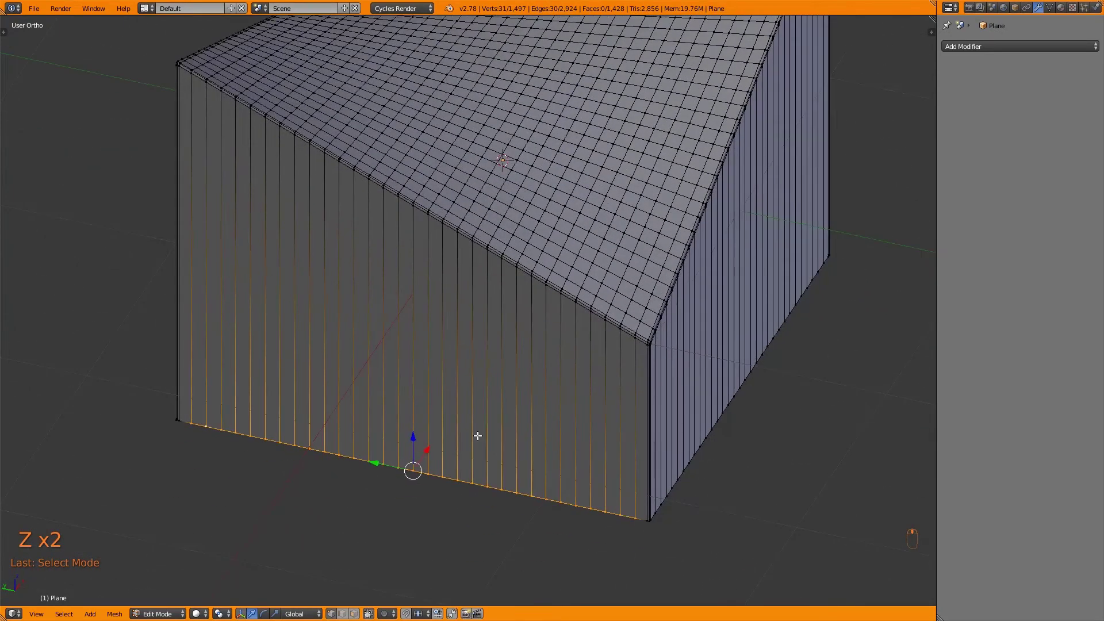
key("ctrl+x")
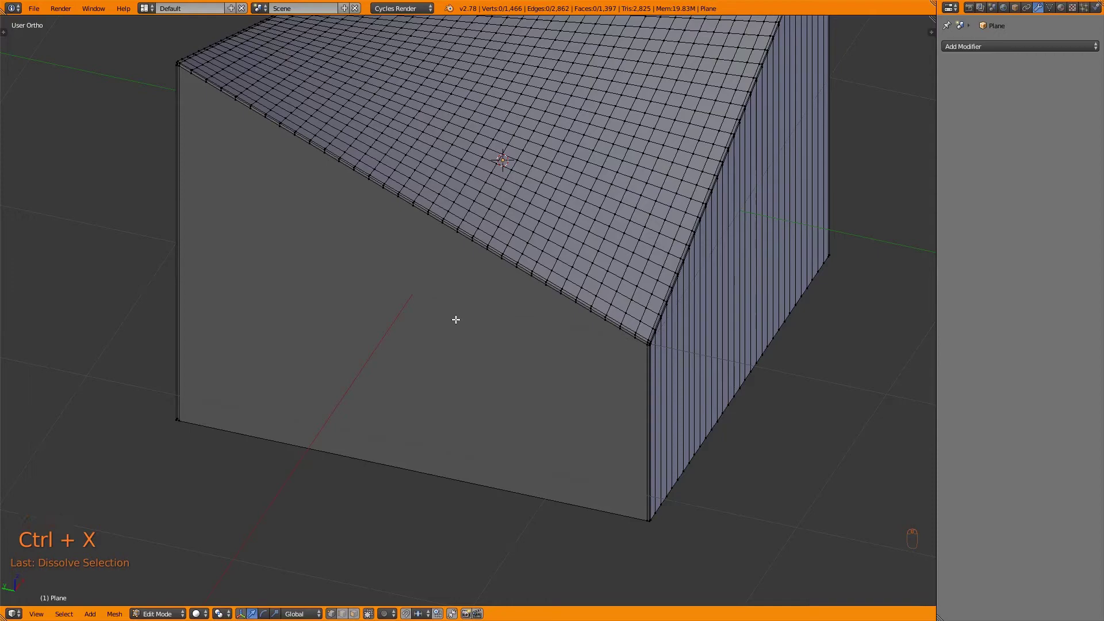
key("Tab")
key("Tab")
- Toggle solid and wireframe shading to review the box, then return to object mode
key("z")
key("z")
key("Tab")
key("z")
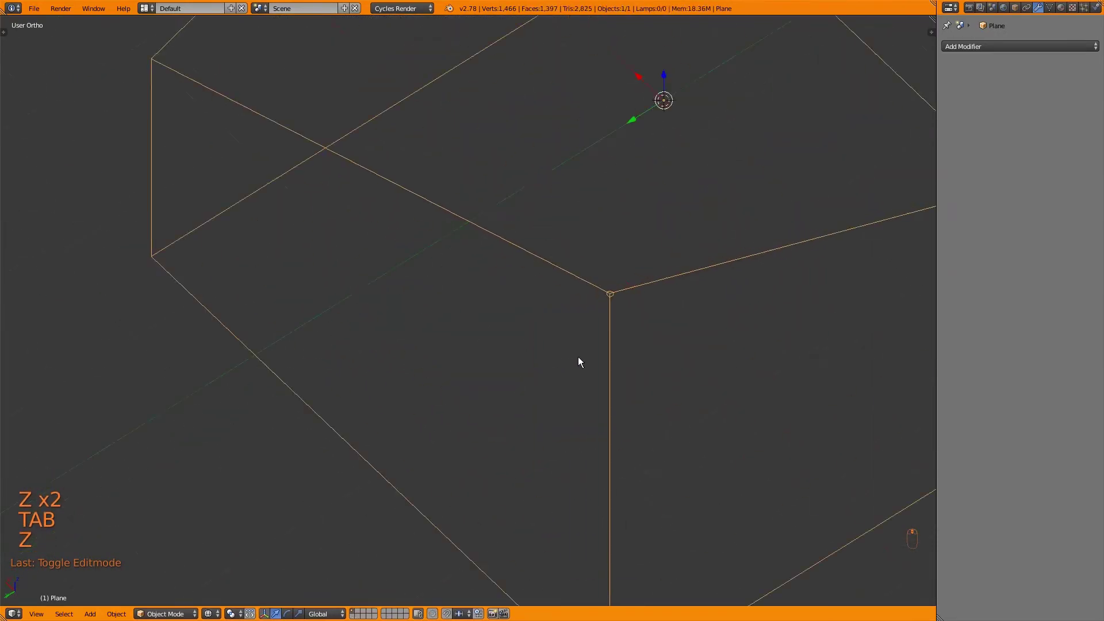
key("z")
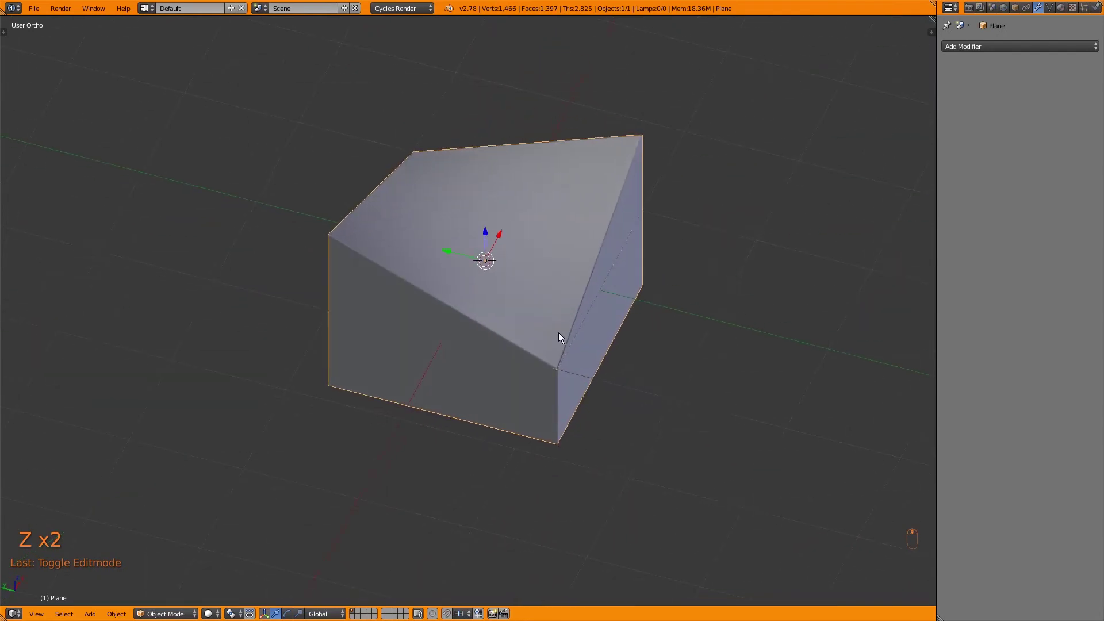
key("z")
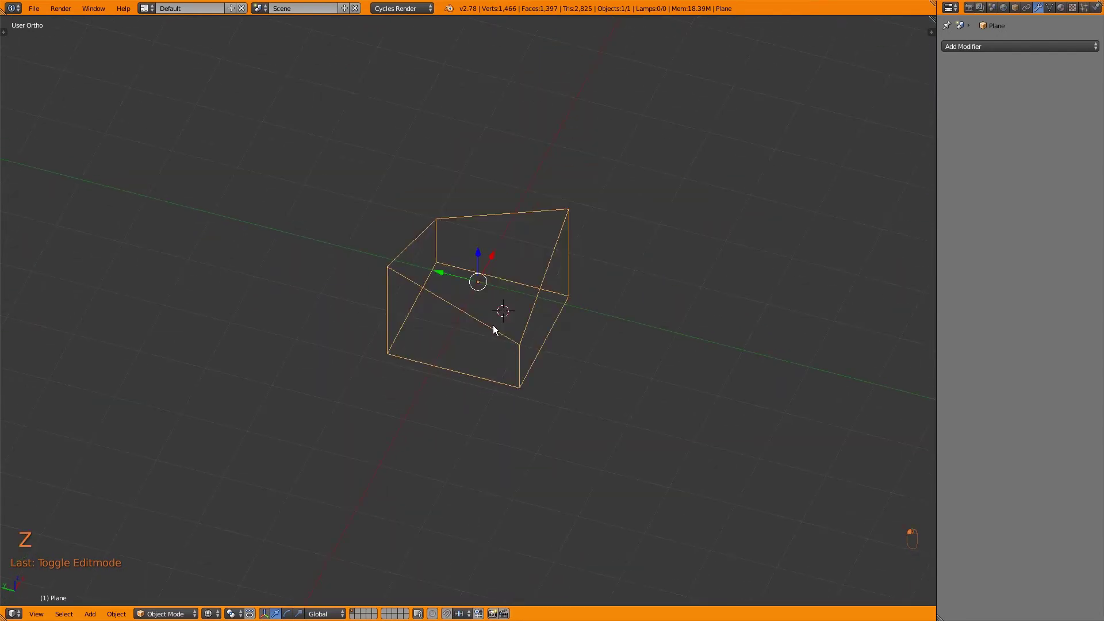
key("shift+c")
- Delete the wedge box and add a plane stretched into a long rectangle
key("x")
key("shift+a")
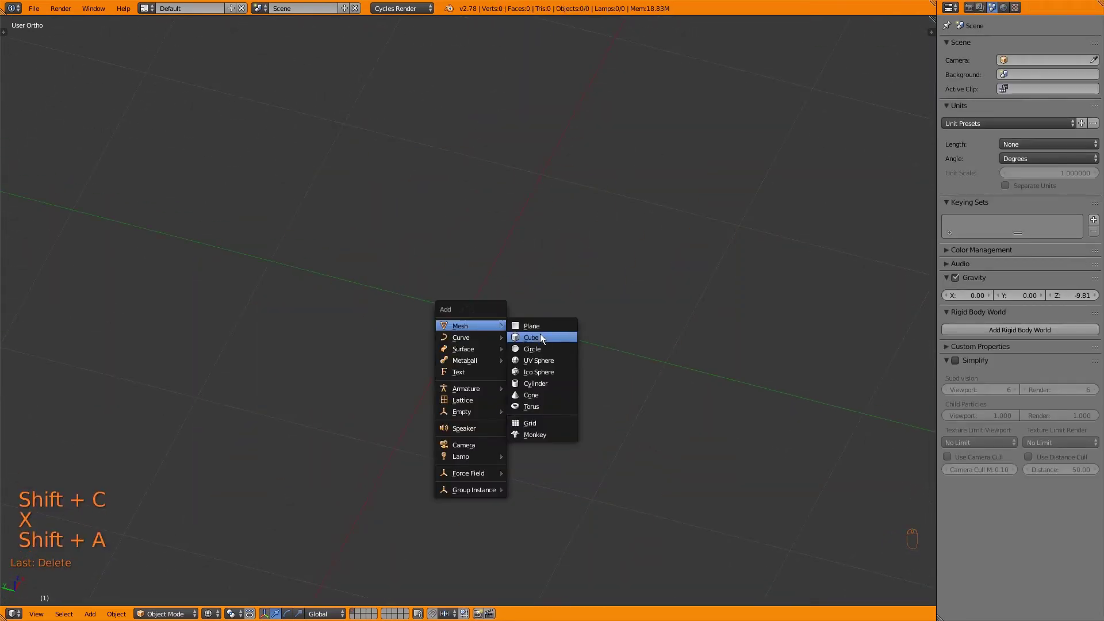
key("Tab")
key("ctrl+Tab")
key("z")
key("z")
key("x")
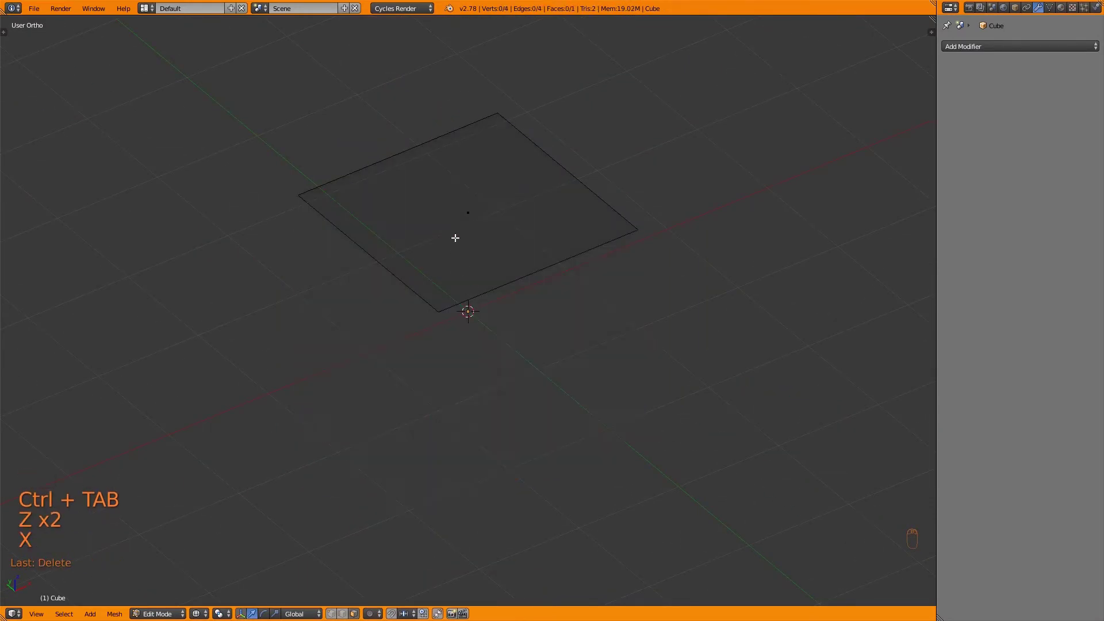
key("s")
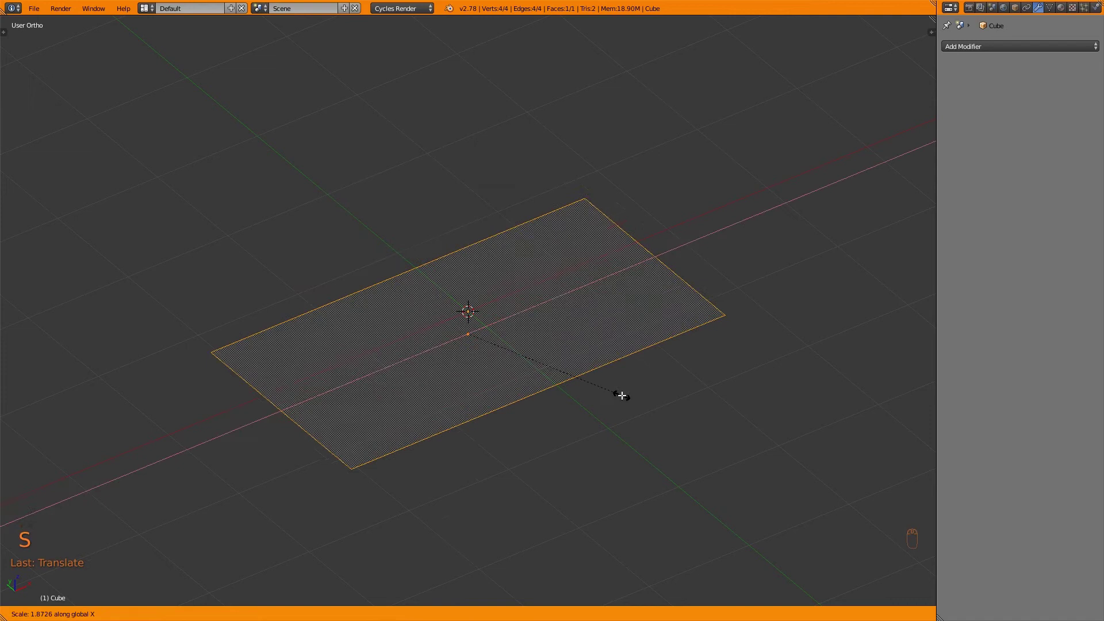
- Loop cut the rectangle and extrude two face strips upward into raised ridges
key("ctrl+r")
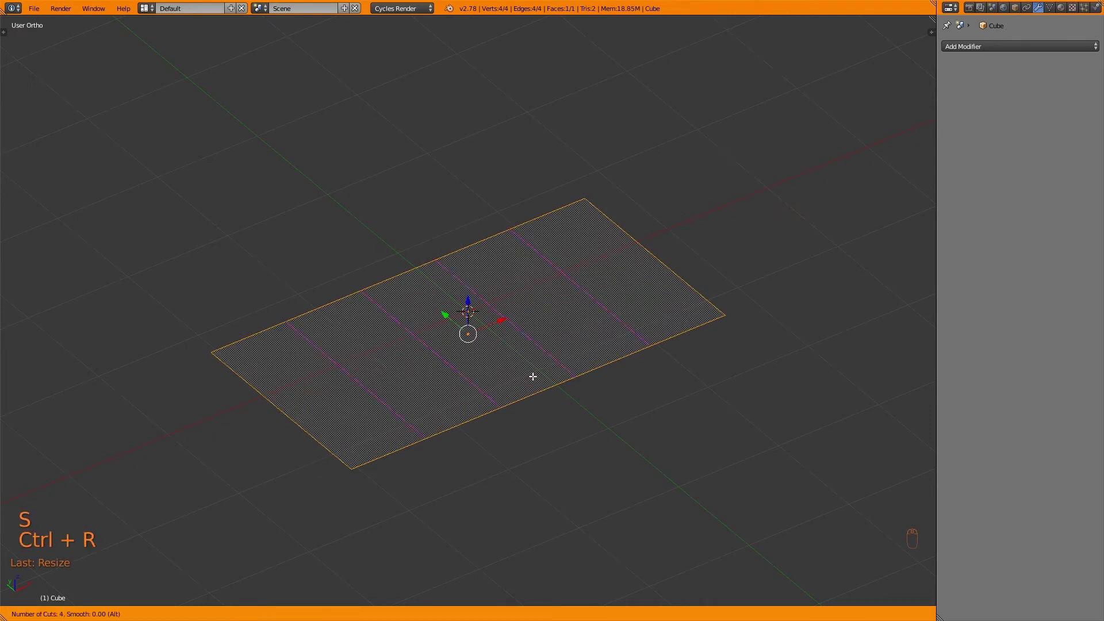
key("g")
key("ctrl+b")
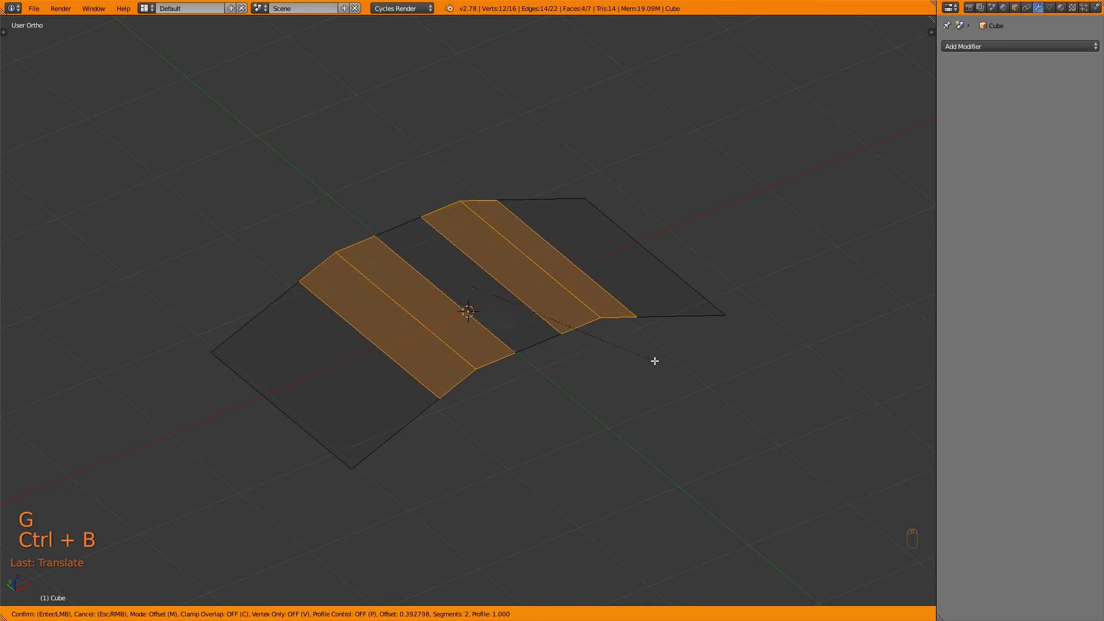
key("Tab")
- From top view add a circle mesh and move it over the plane's top edge
key("z")
key("KP_7")
key("z")
key("shift+a")
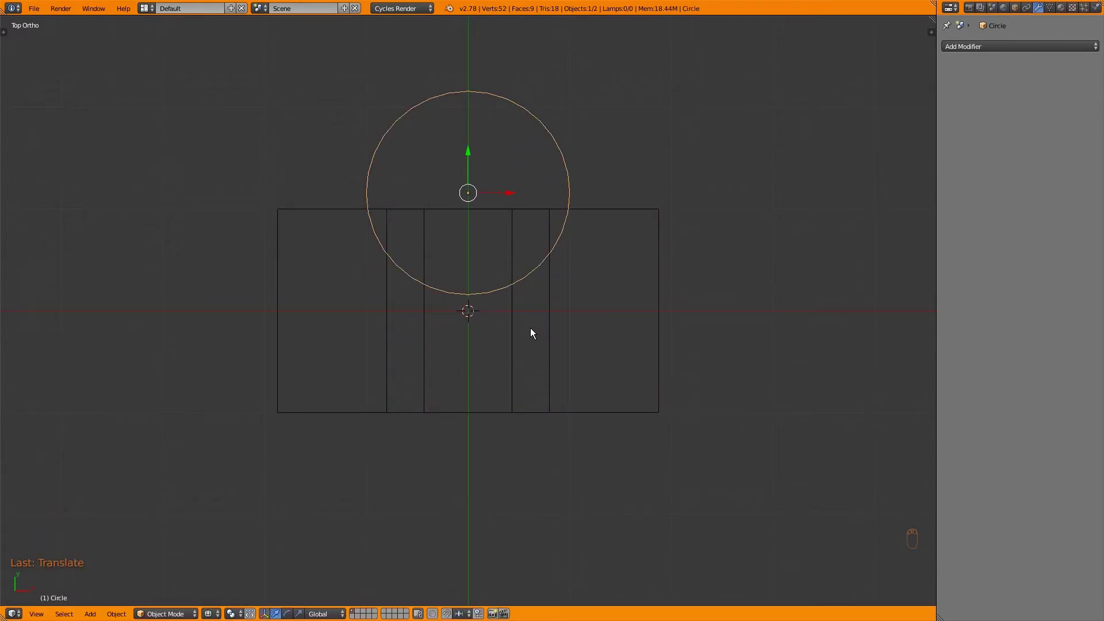
- Join the circle, run Intersect (Knife) and delete the faces to cut a semicircular notch
key("Tab")
key("space")
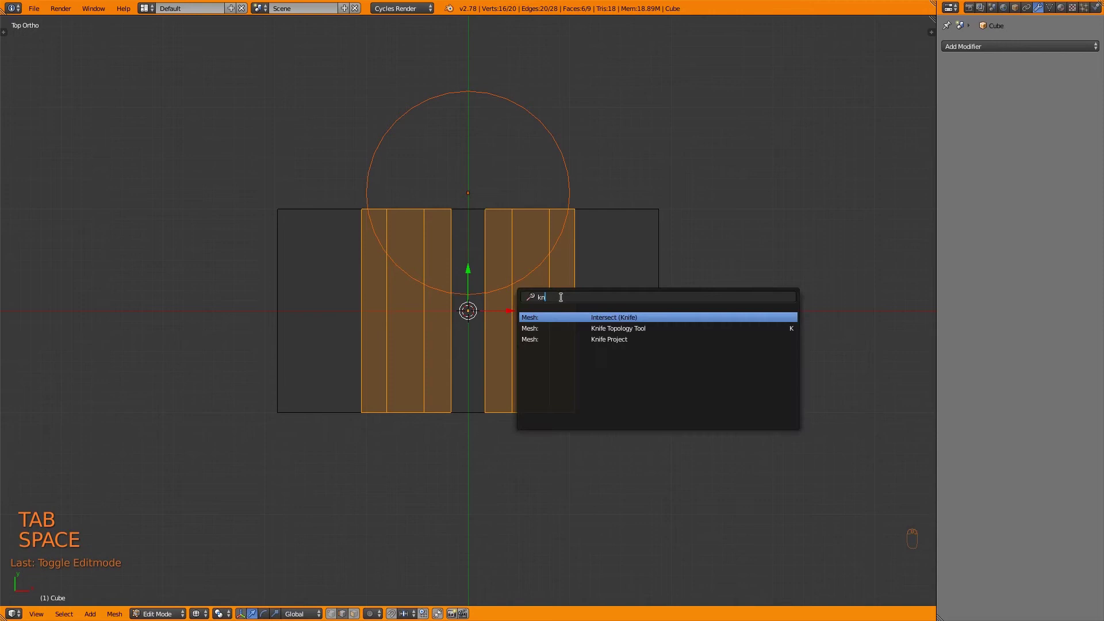
key("x")
key("Tab")
- Add an Array modifier with count 18 and relative offset Y 1.2
key("x")
key("z")
key("z")
key("KP_7")
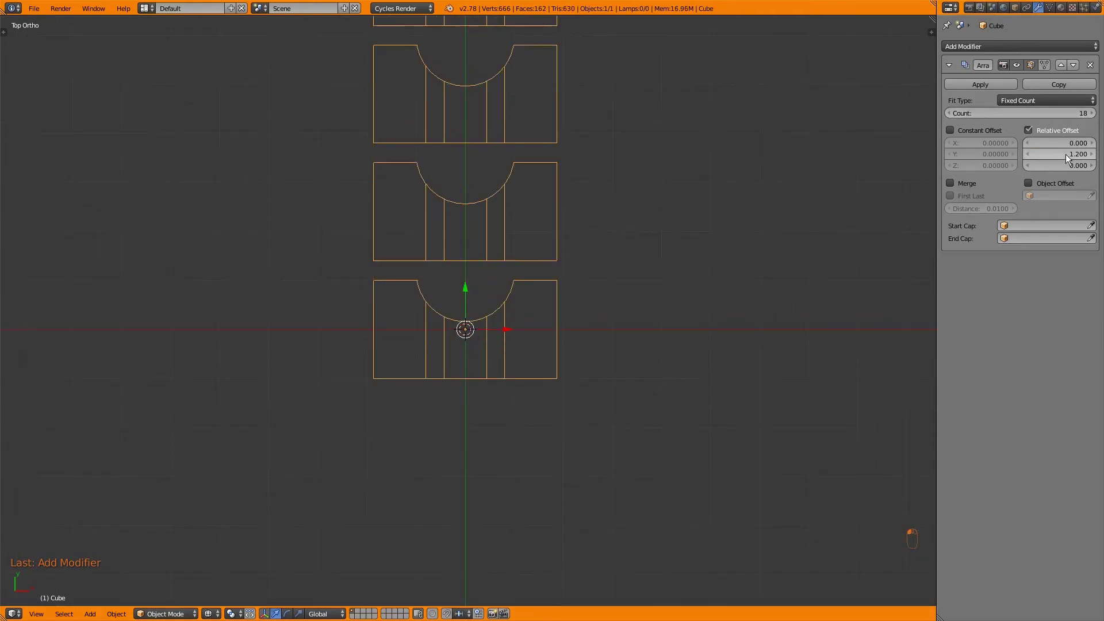
- Add a Bezier curve across the first segment and give the chain a Curve modifier
key("Tab")
key("a")
key("a")
key("a")
key("s")
key("Tab")
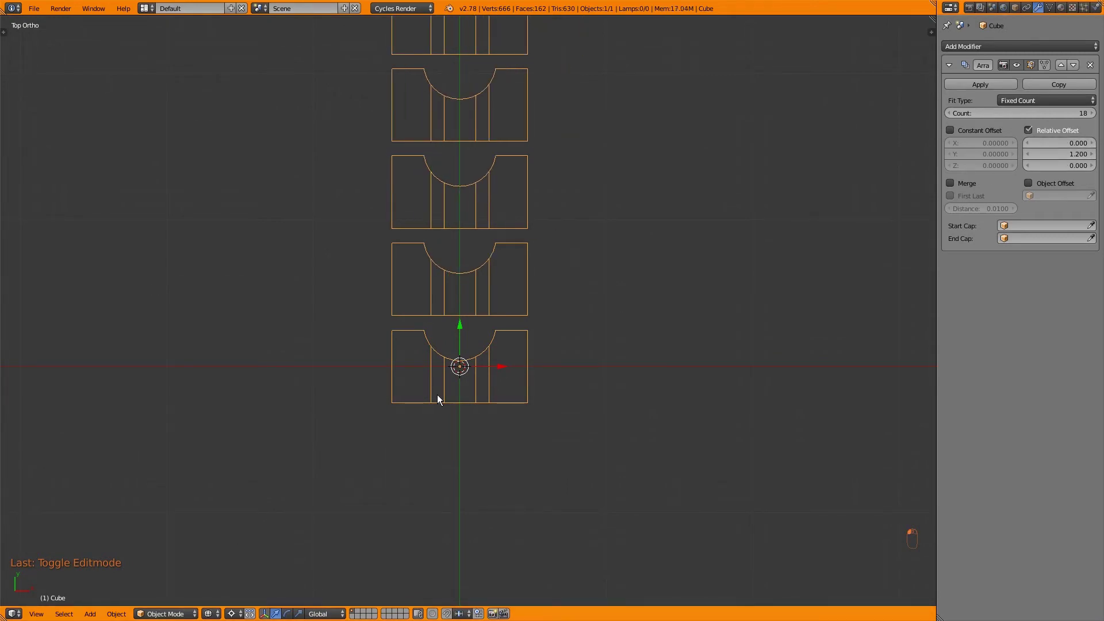
key("shift+a")
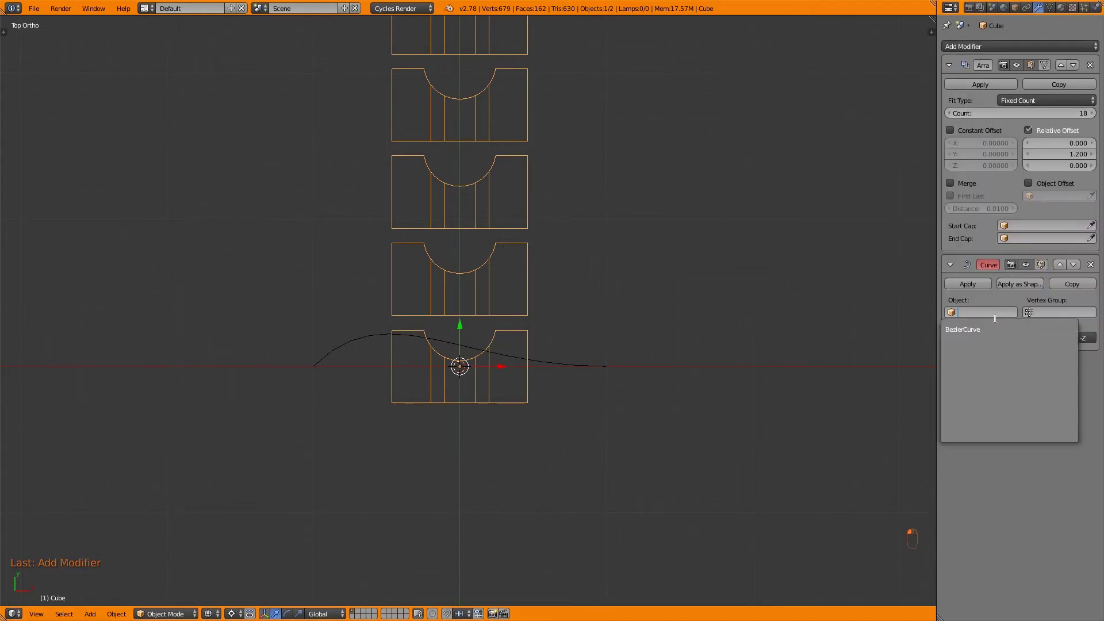
- Target the Curve modifier at BezierCurve and shape its handles into a wide arc
key("Tab")
key("r")
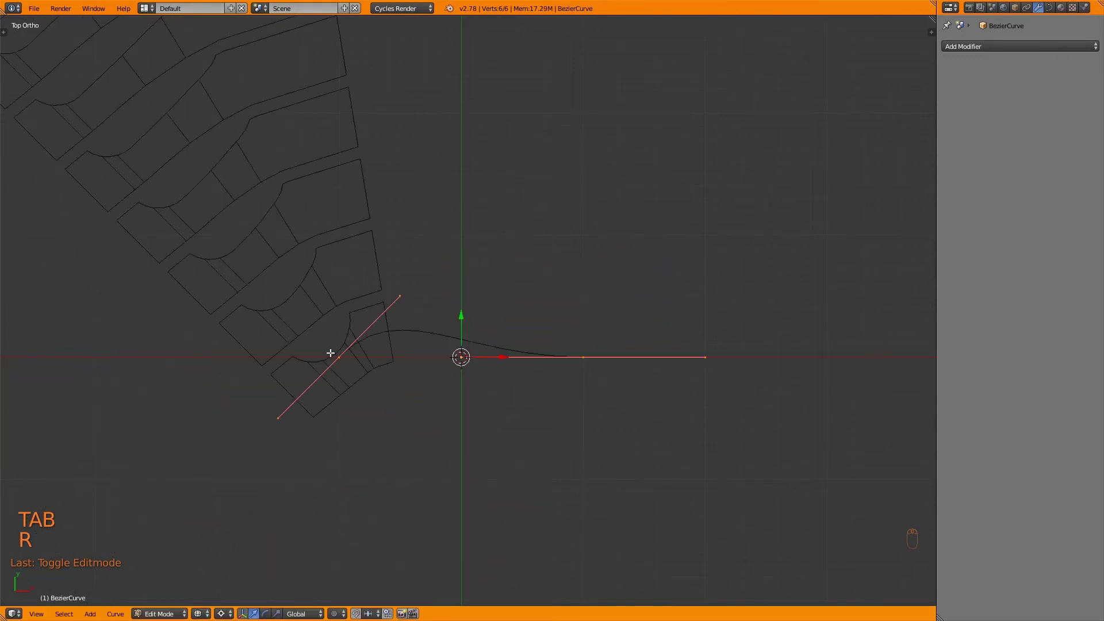
key("Tab")
key("r")
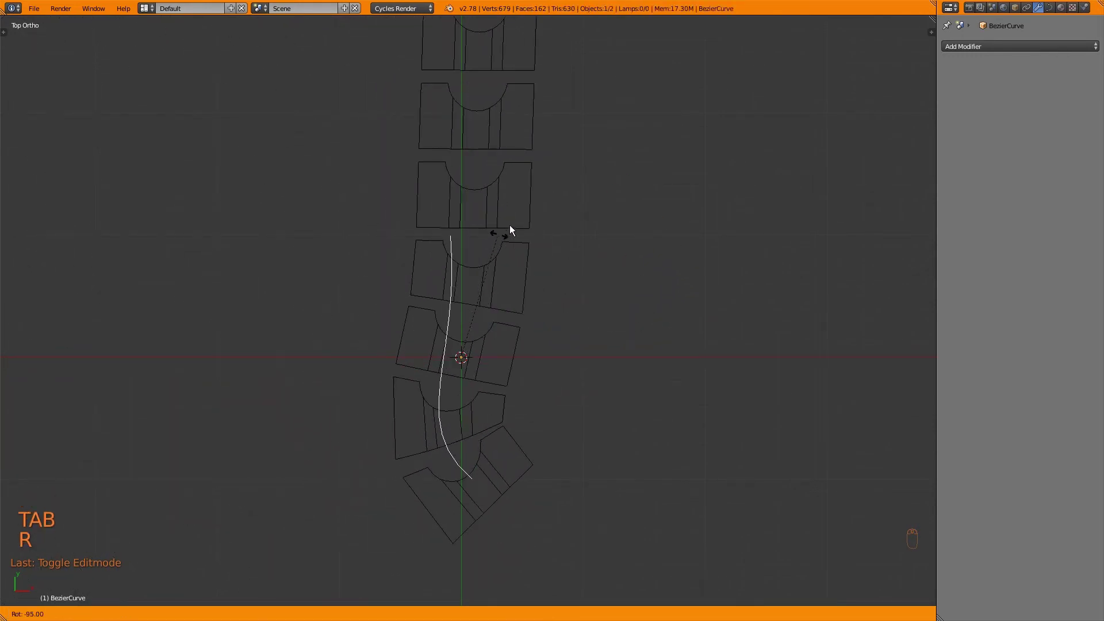
key("Tab")
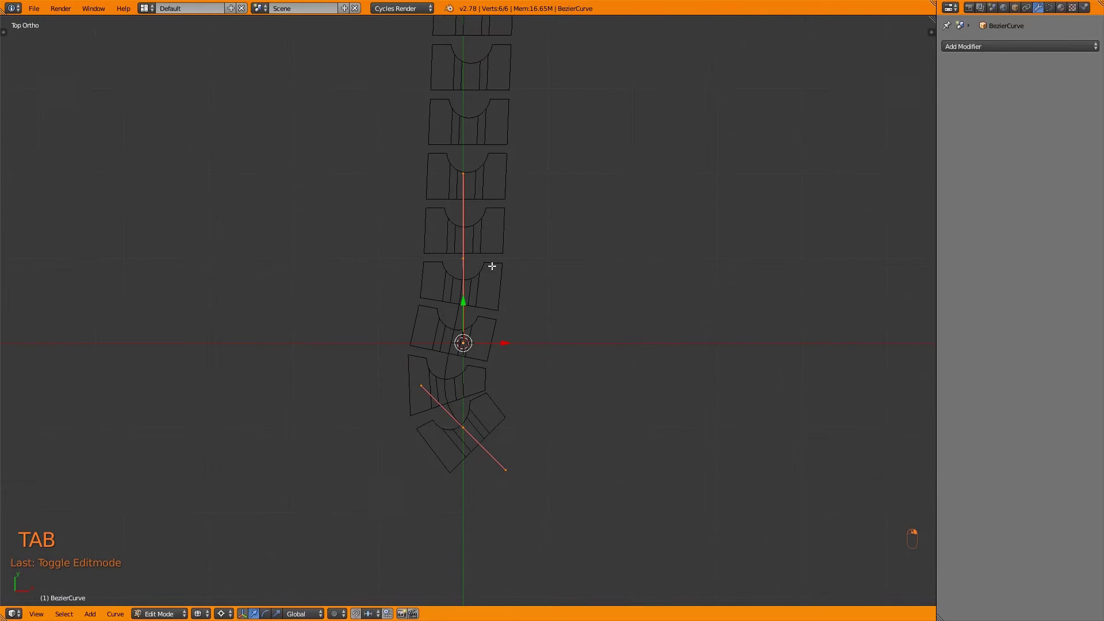
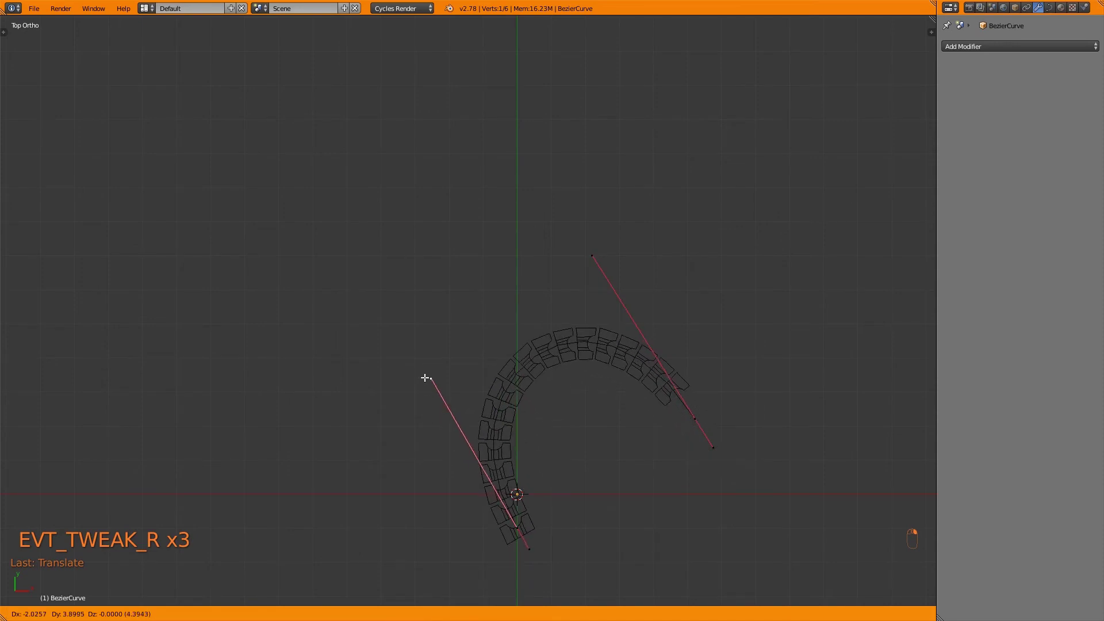
key("Tab")
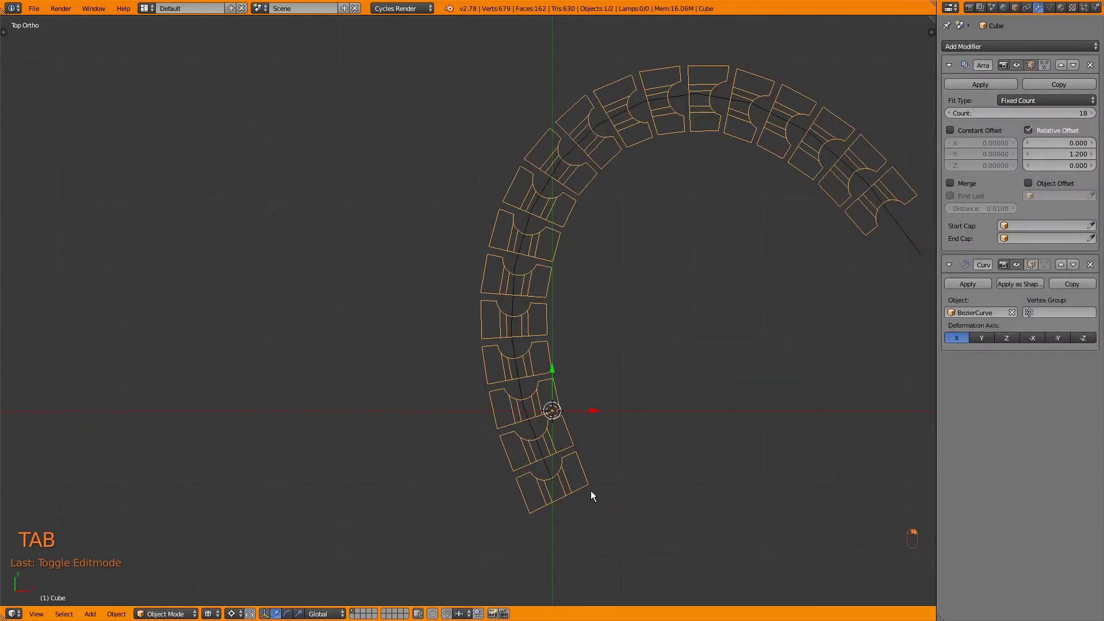
- Back on the chain object, start a new edge loop across the segment
key("Tab")
key("ctrl+r")
key("k")
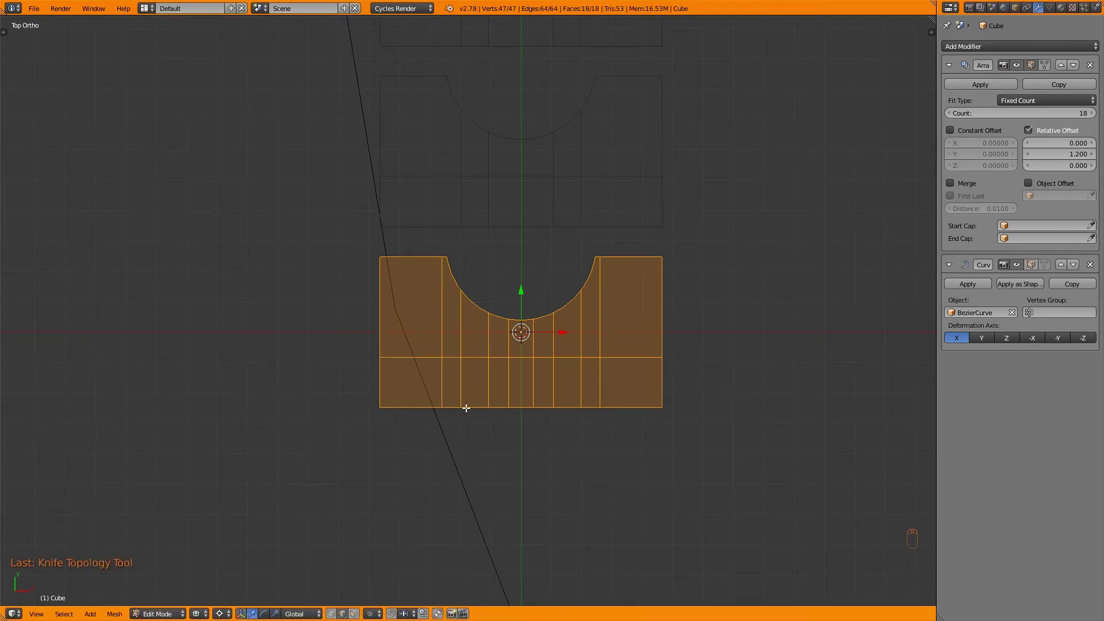
- Cut an extra horizontal edge loop across the segment and switch to solid shading
key("ctrl+r")
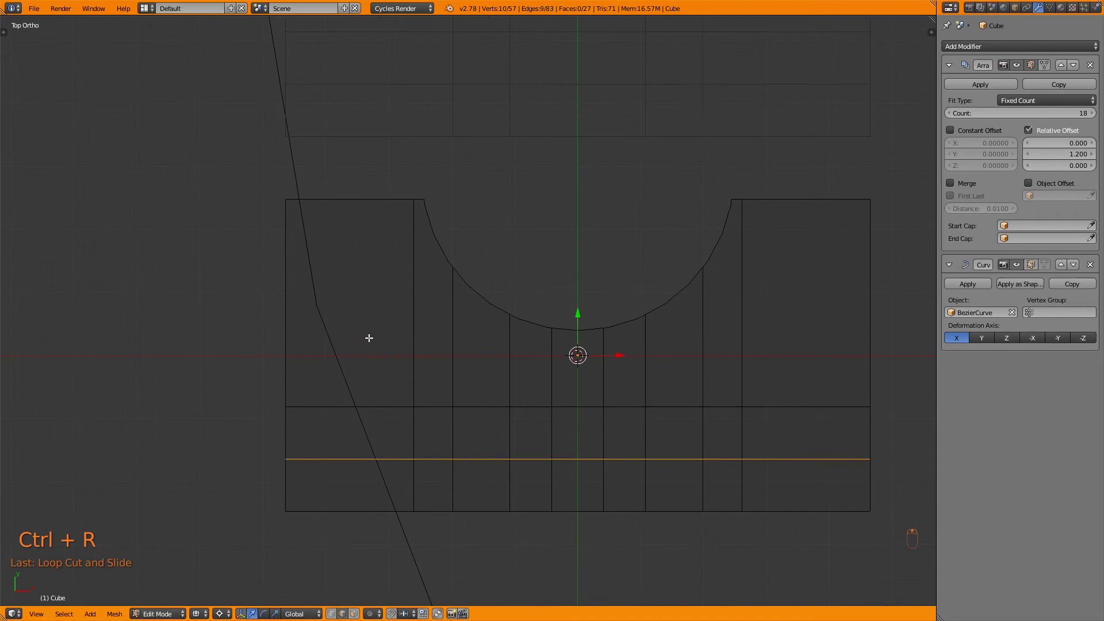
key("k")
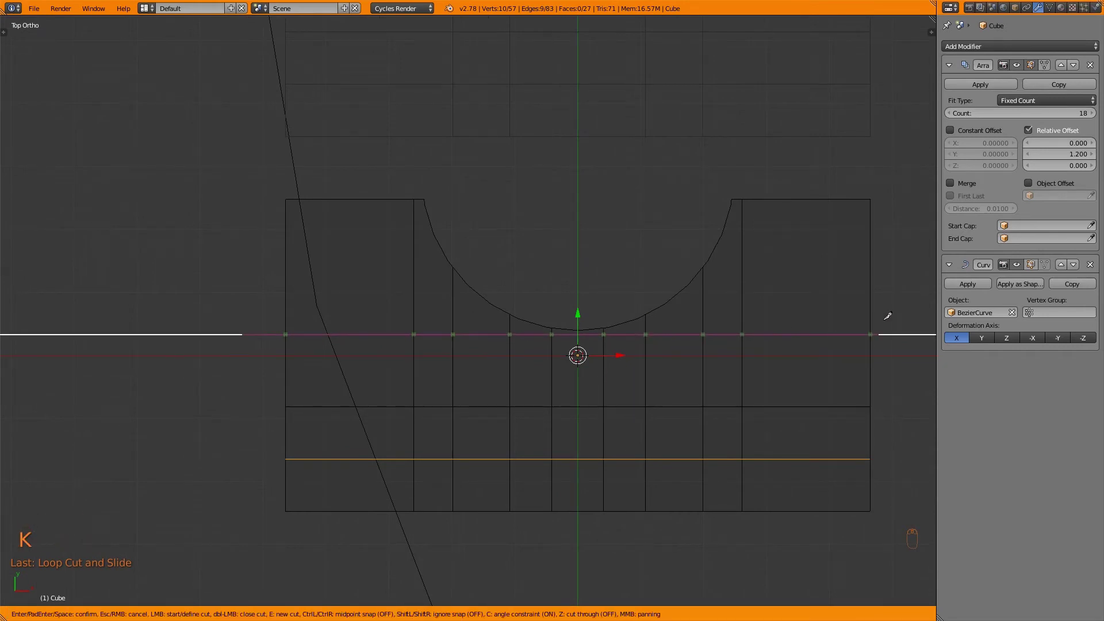
key("Tab")
key("z")
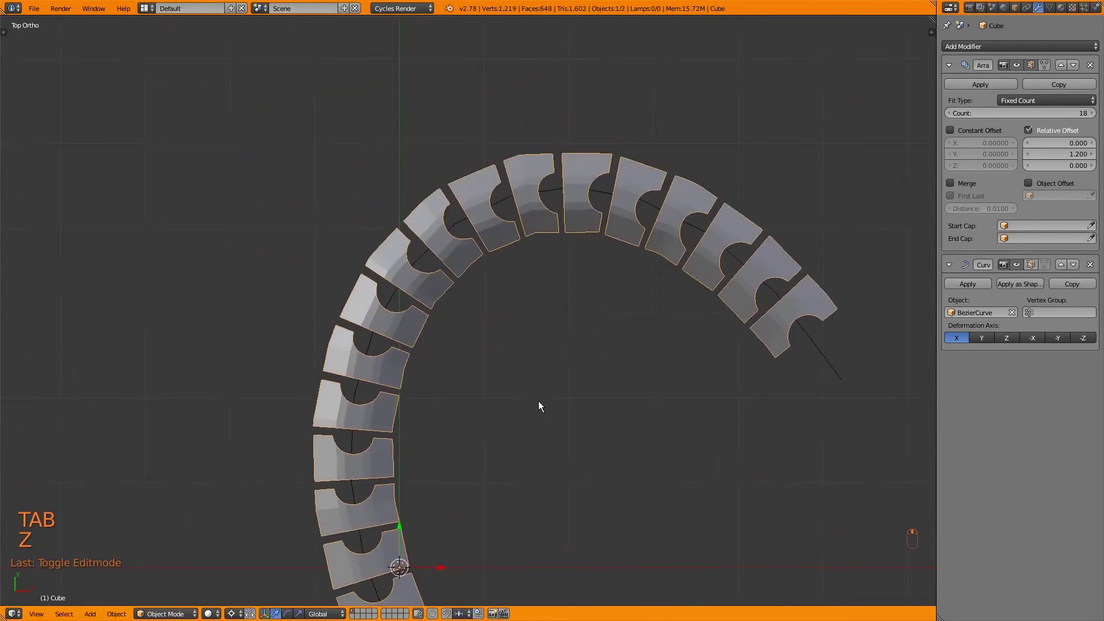
- Add a second Bezier curve and a second Curve modifier using BezierCurve.001
key("z")
key("shift+a")
key("KP_7")
key("r")
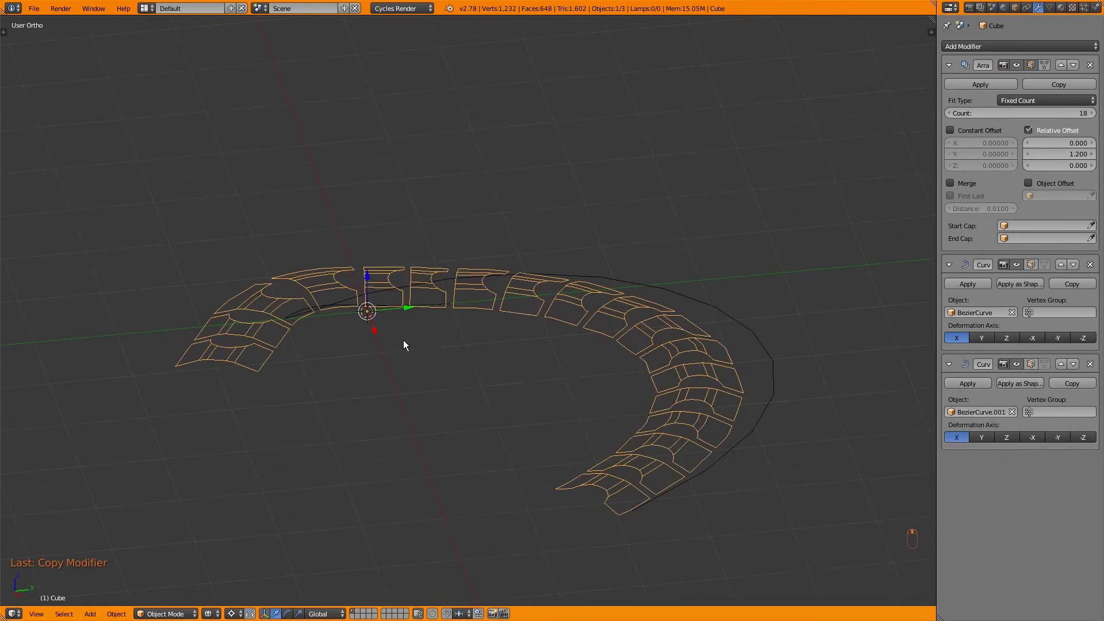
- Edit BezierCurve.001, grabbing its control points so the chain sweeps around
key("Tab")
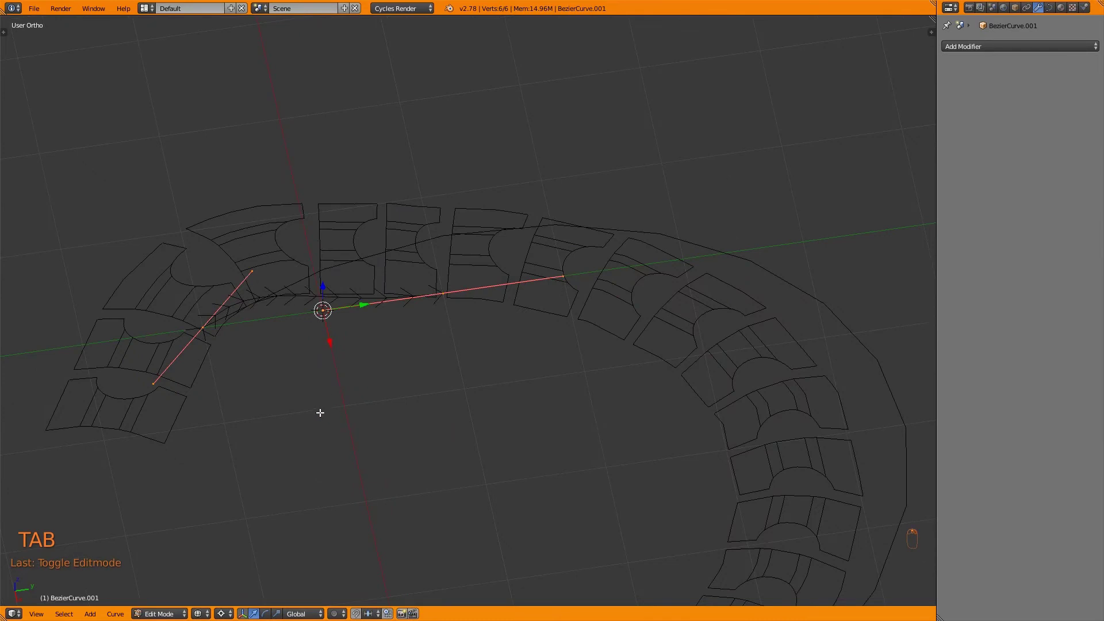
key("KP_1")
key("g")
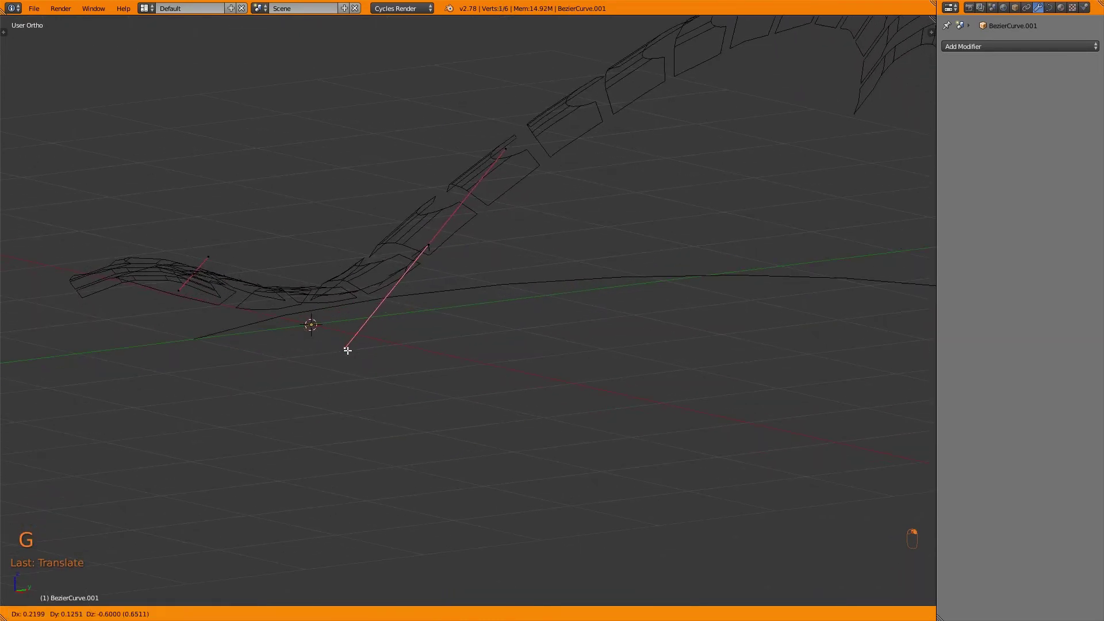
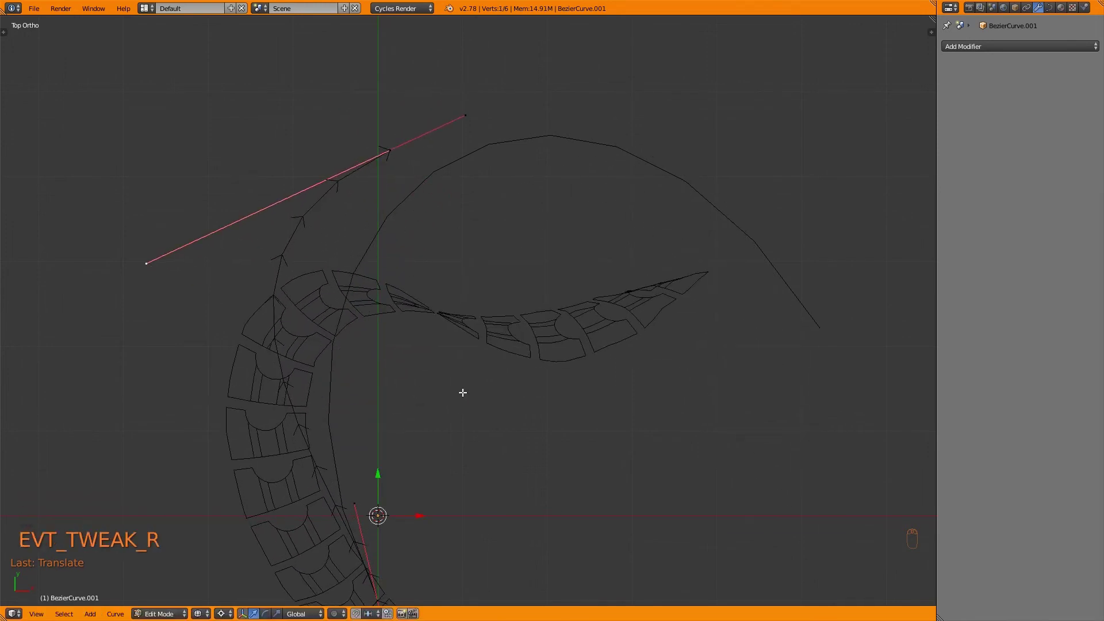
key("z")
- Refine the second curve's handles so the chain tapers off into a curling tail
key("Tab")
key("Tab")
key("Tab")
key("Tab")
key("Tab")
key("KP_7")
key("Tab")
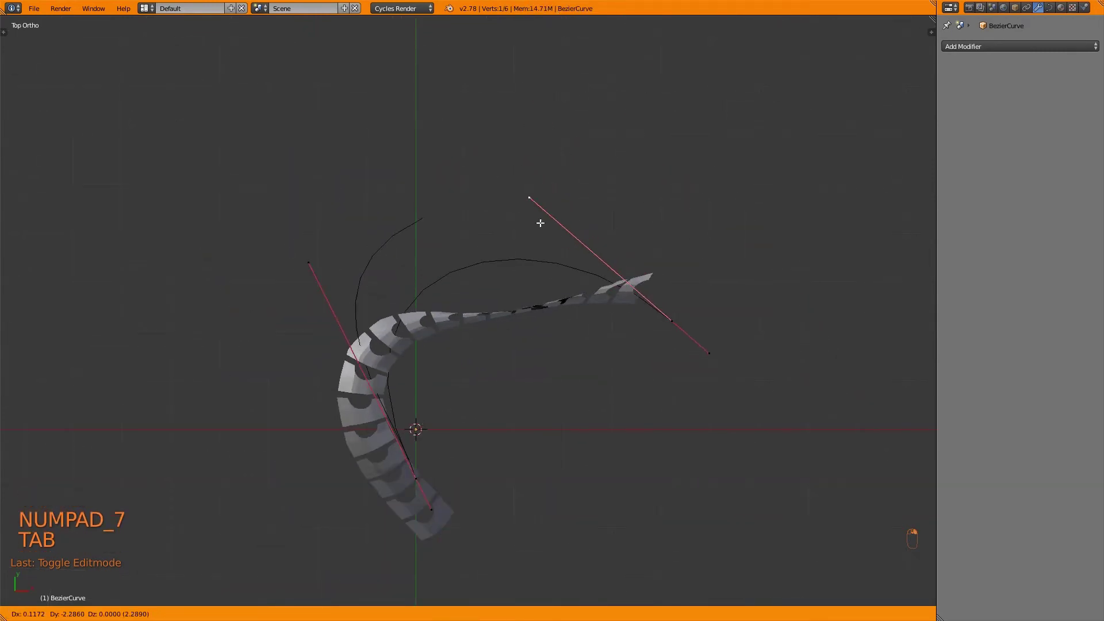